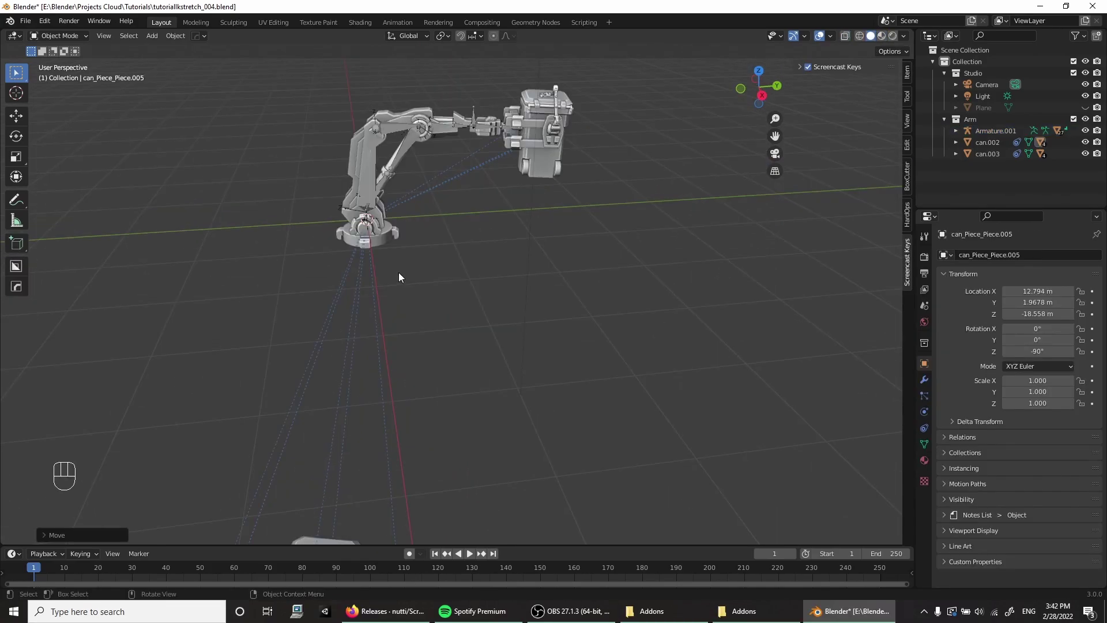
Step: Add a new armature and move it along X to the robot's base joint
{"action": "left_click_drag", "start_coordinate": [401, 278], "coordinate": [408, 300]}
{"action": "key", "text": "shift+a"}
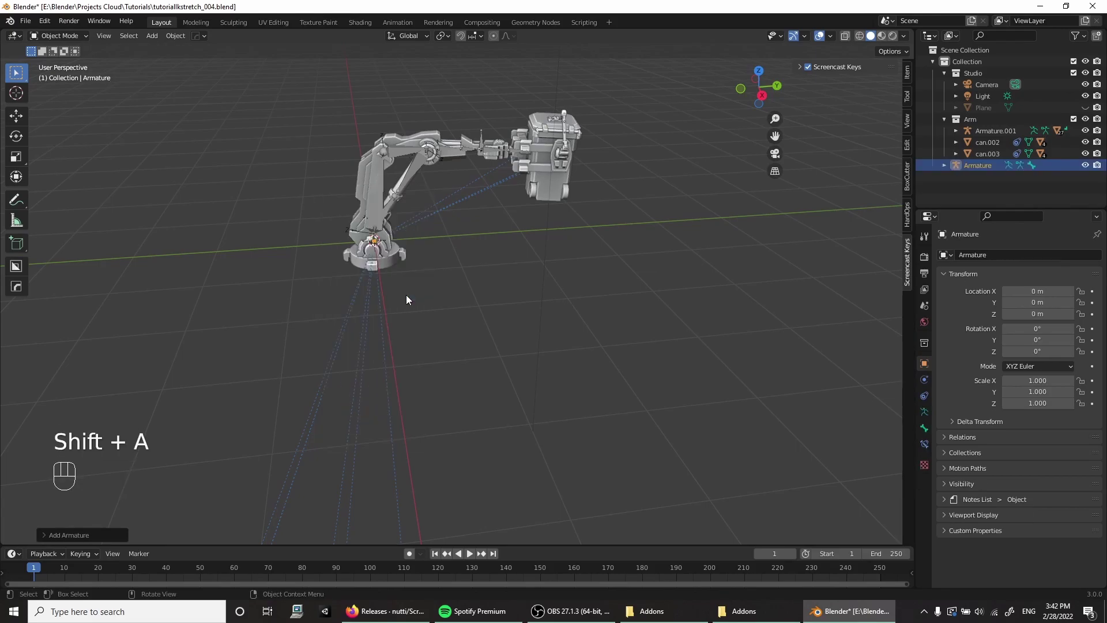
{"action": "key", "text": "g"}
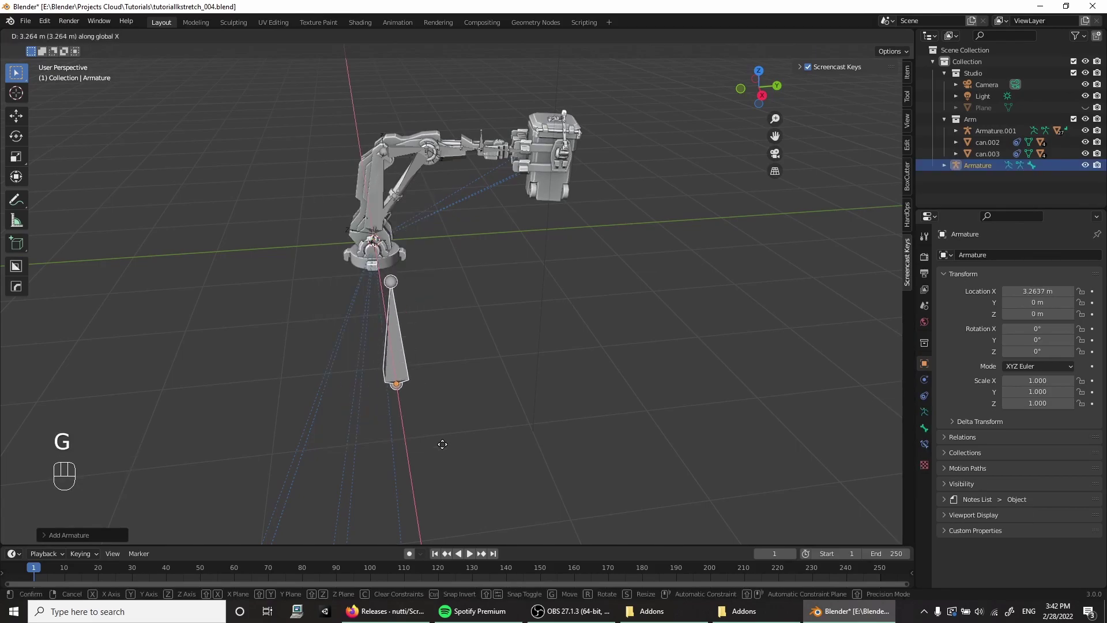
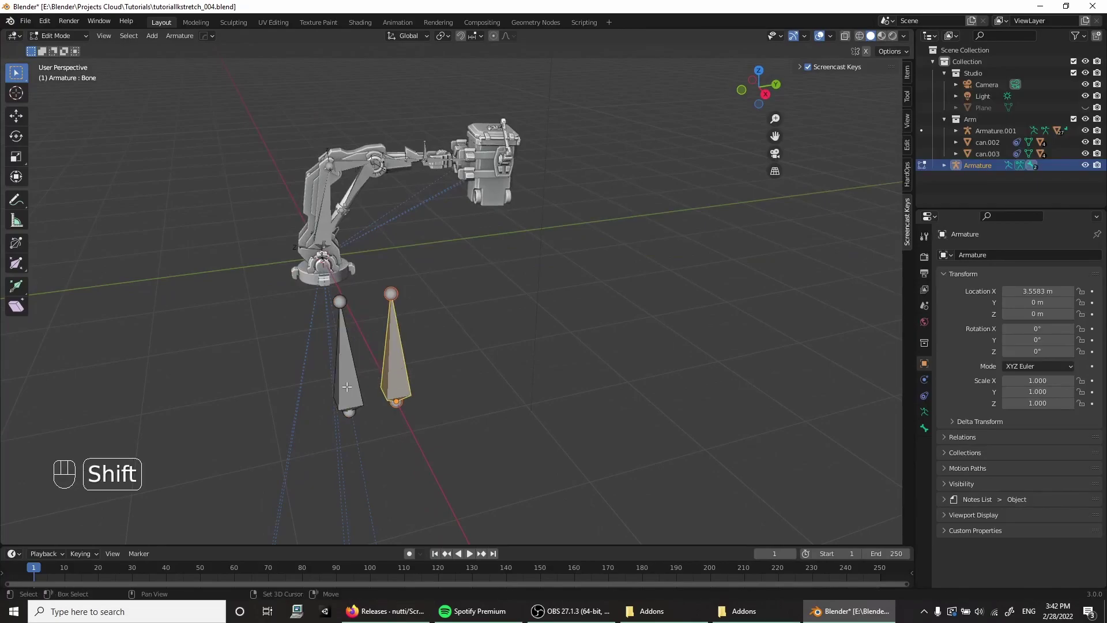
{"action": "key", "text": "ctrl+p"}
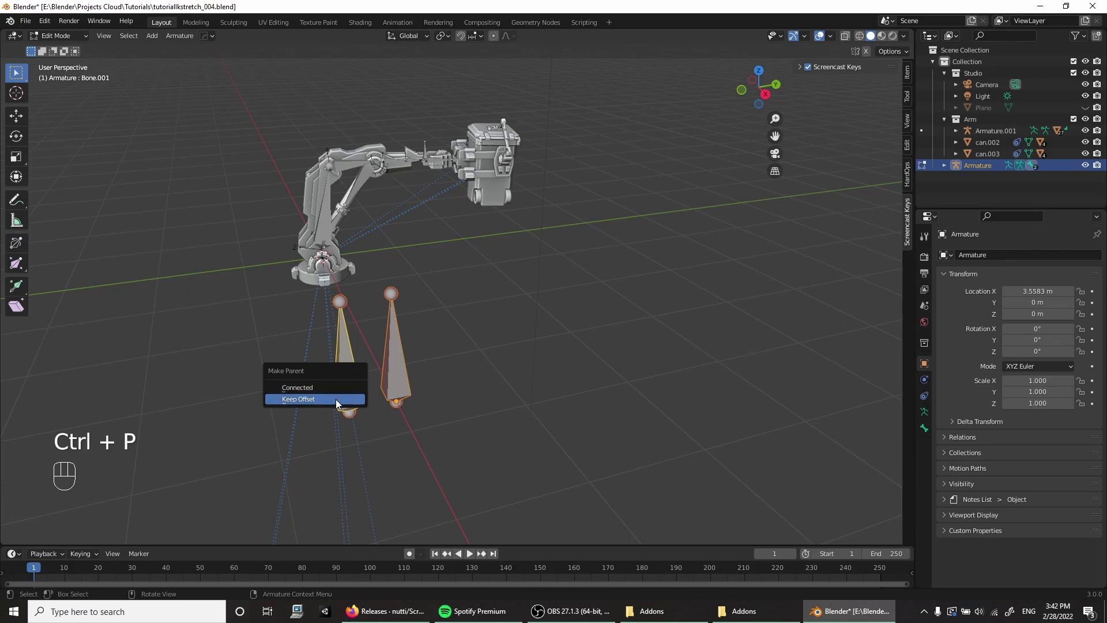
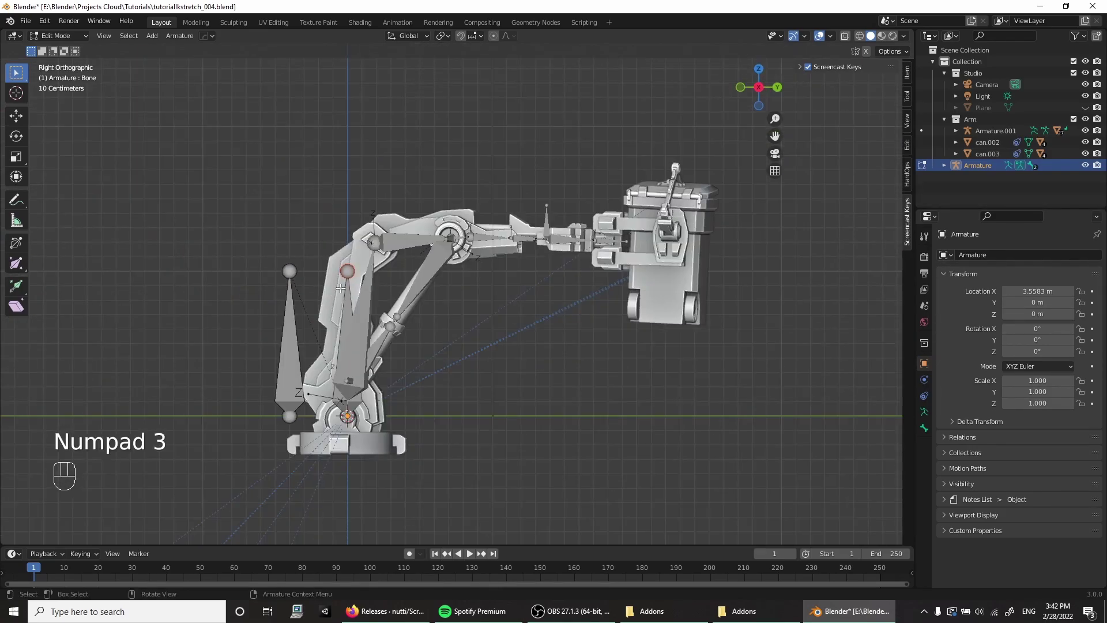
Step: Hide the robot's existing armature in Object Mode
{"action": "key", "text": "F1"}
{"action": "left_click", "coordinate": [430, 271]}
{"action": "key", "text": "h"}
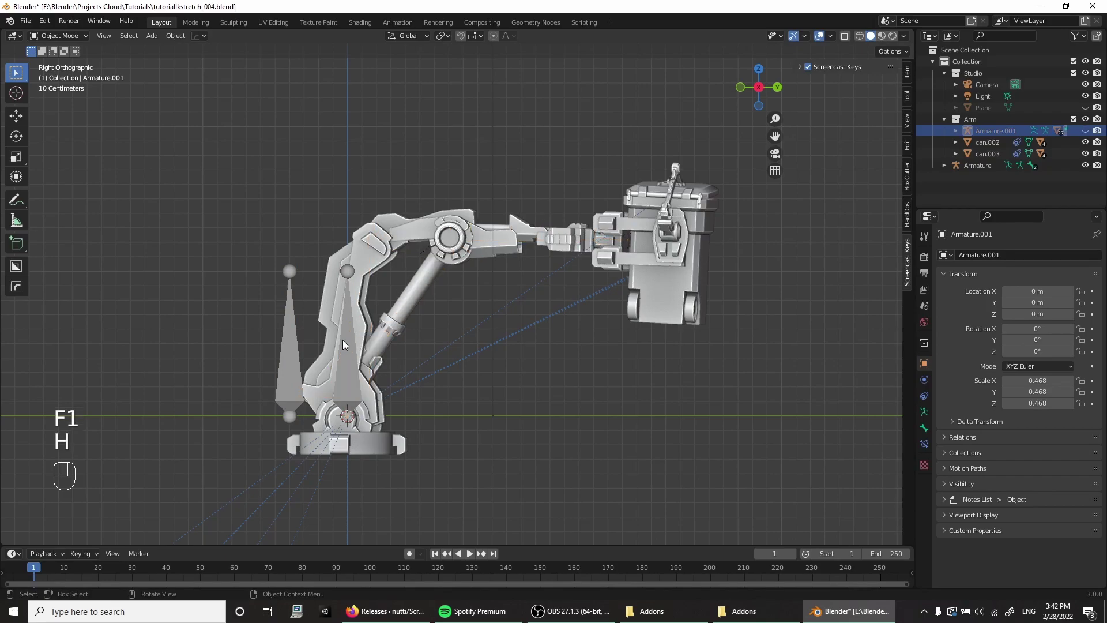
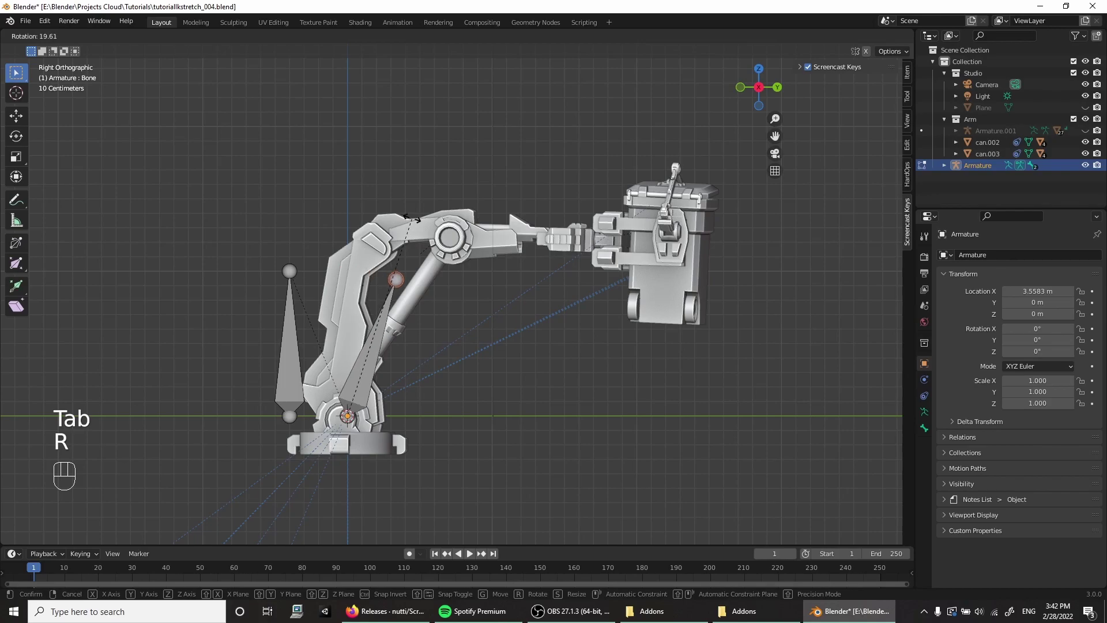
Step: Extrude the chain up the lower arm and forearm, then duplicate an upright bone above the gripper
{"action": "key", "text": "F8"}
{"action": "key", "text": "e"}
{"action": "key", "text": "e"}
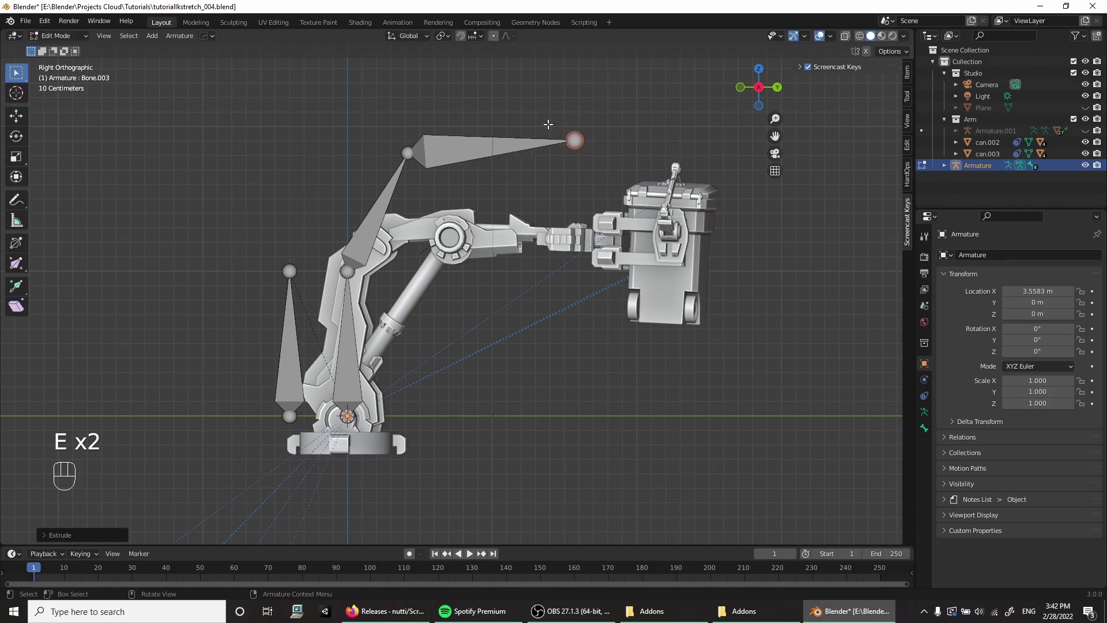
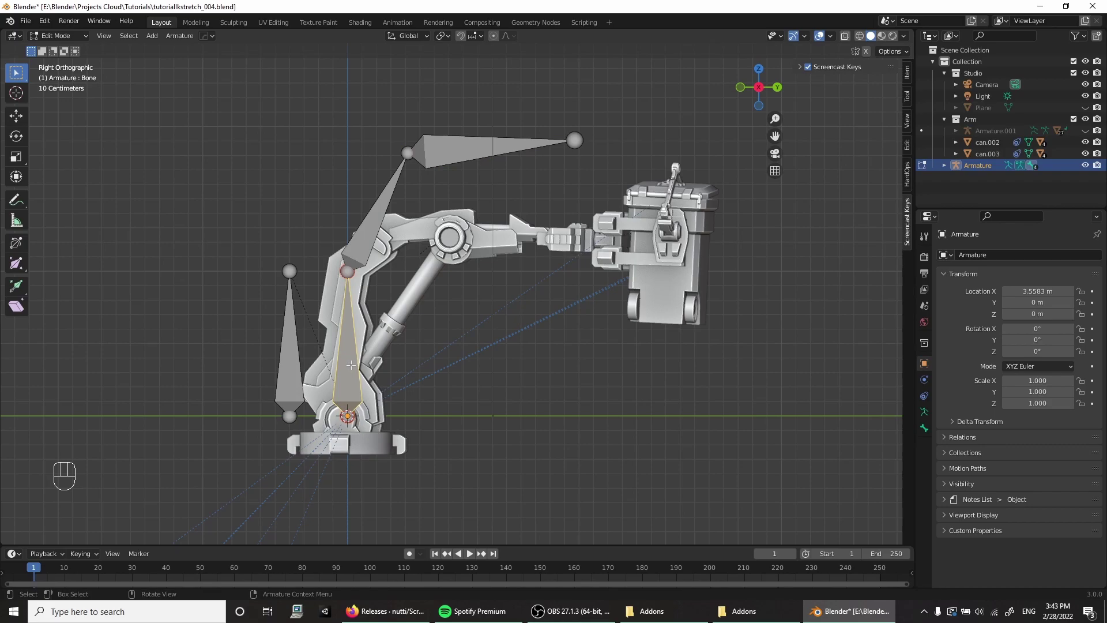
{"action": "key", "text": "shift+d"}
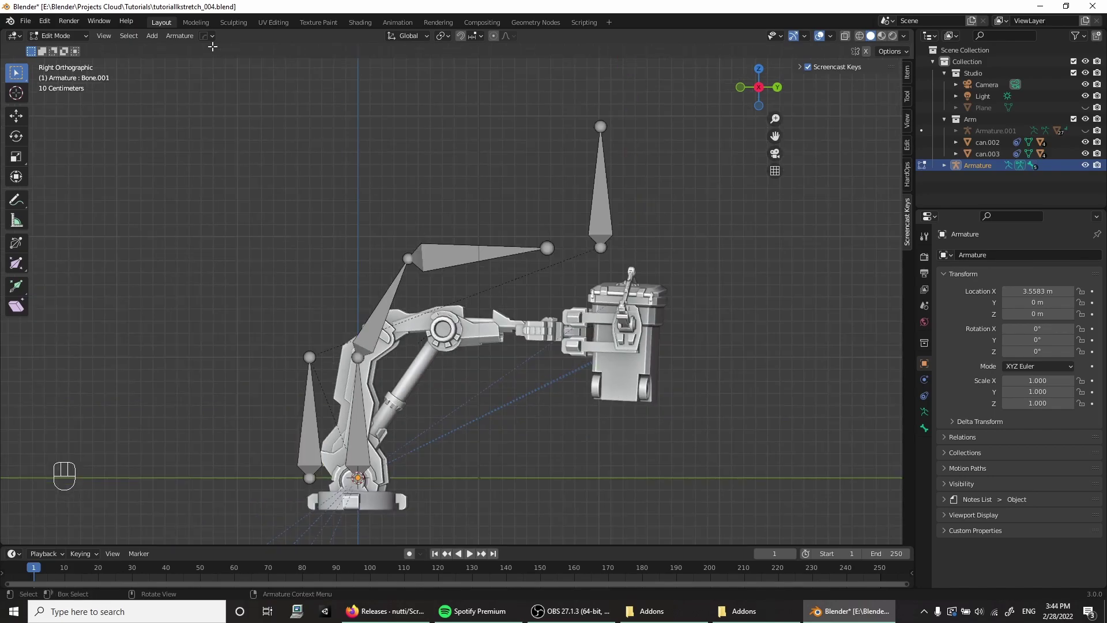
Step: In Pose Mode give the forearm bone an IK constraint toward Bone.004 with chain length 3
{"action": "left_click_drag", "start_coordinate": [54, 38], "coordinate": [66, 86]}
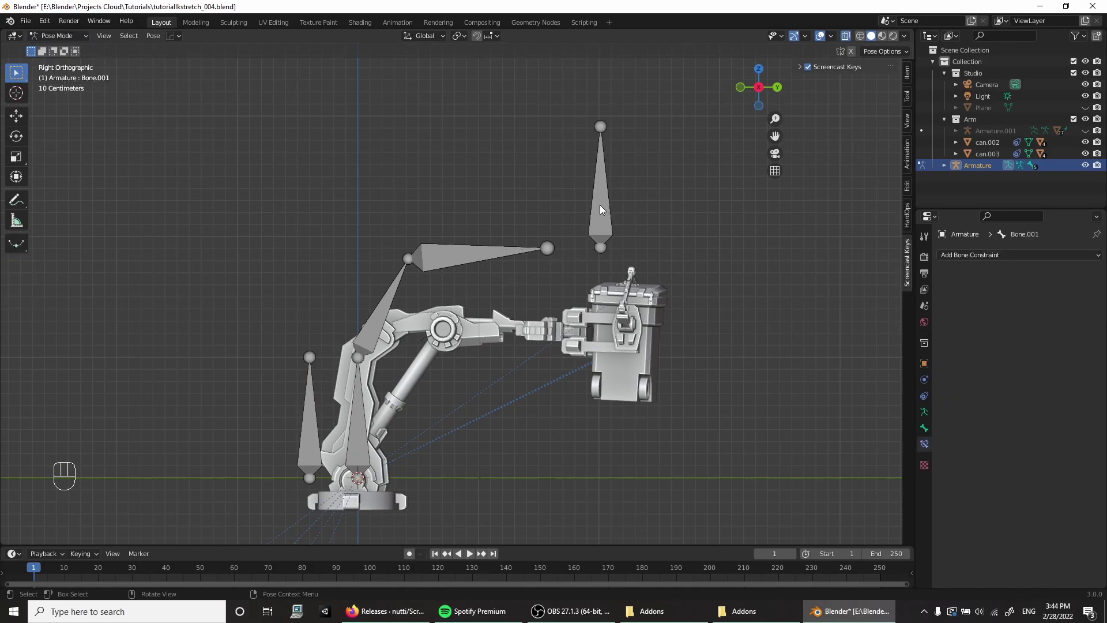
{"action": "left_click", "coordinate": [600, 208]}
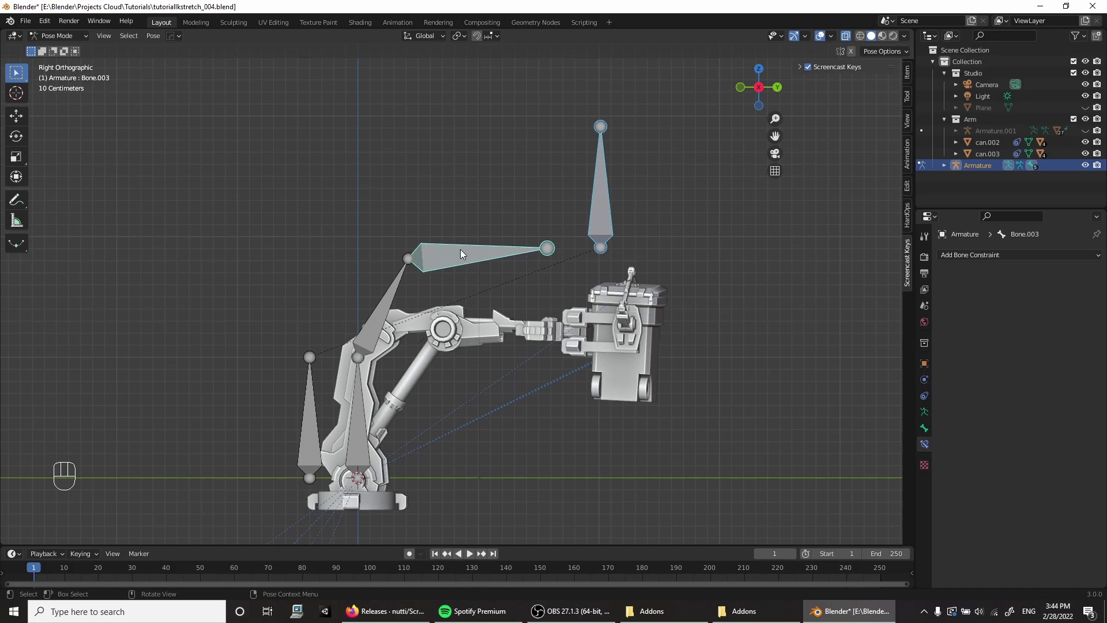
{"action": "key", "text": "shift+i"}
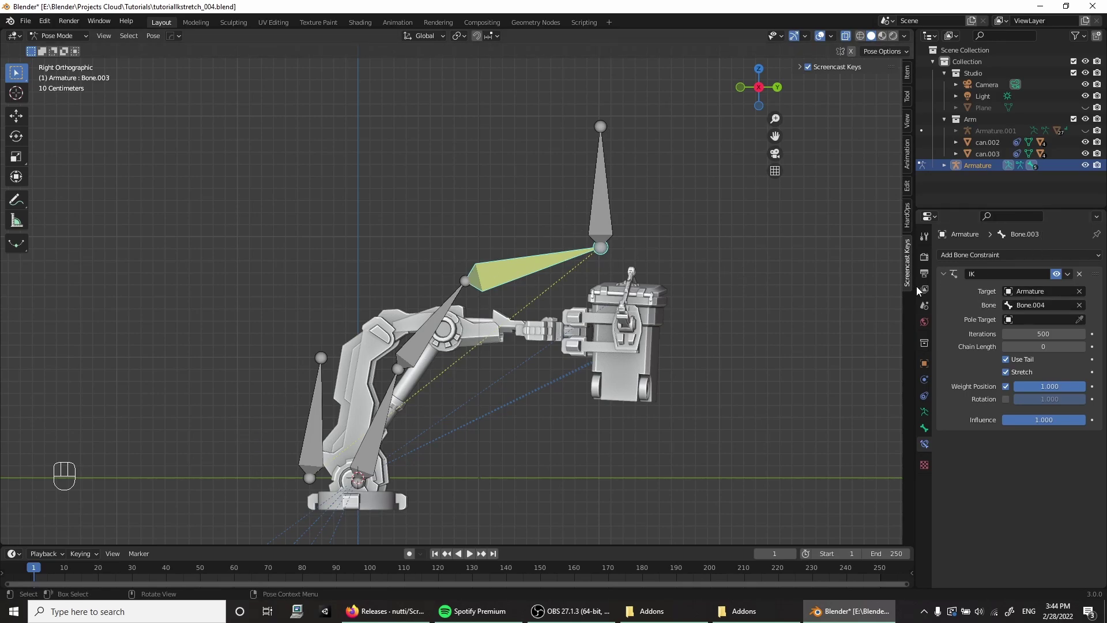
{"action": "left_click", "coordinate": [1083, 353]}
Step: Move Bone.004 away and back to watch the chain stretch, then reselect the forearm bone
{"action": "left_click", "coordinate": [1084, 352]}
{"action": "left_click_drag", "start_coordinate": [1086, 352], "coordinate": [603, 219]}
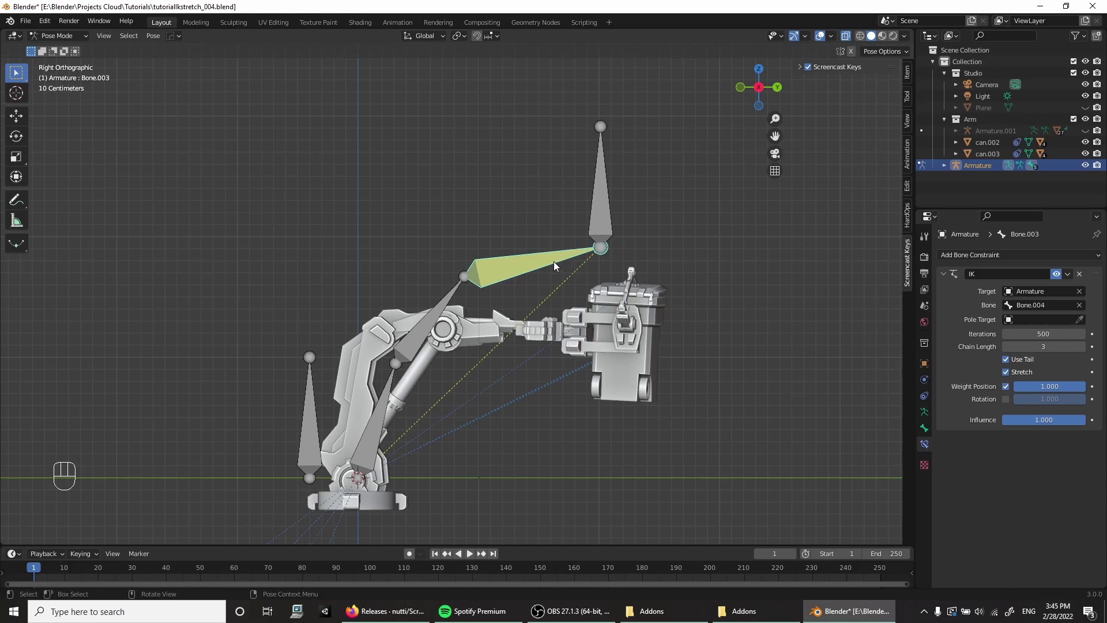
{"action": "left_click", "coordinate": [557, 259]}
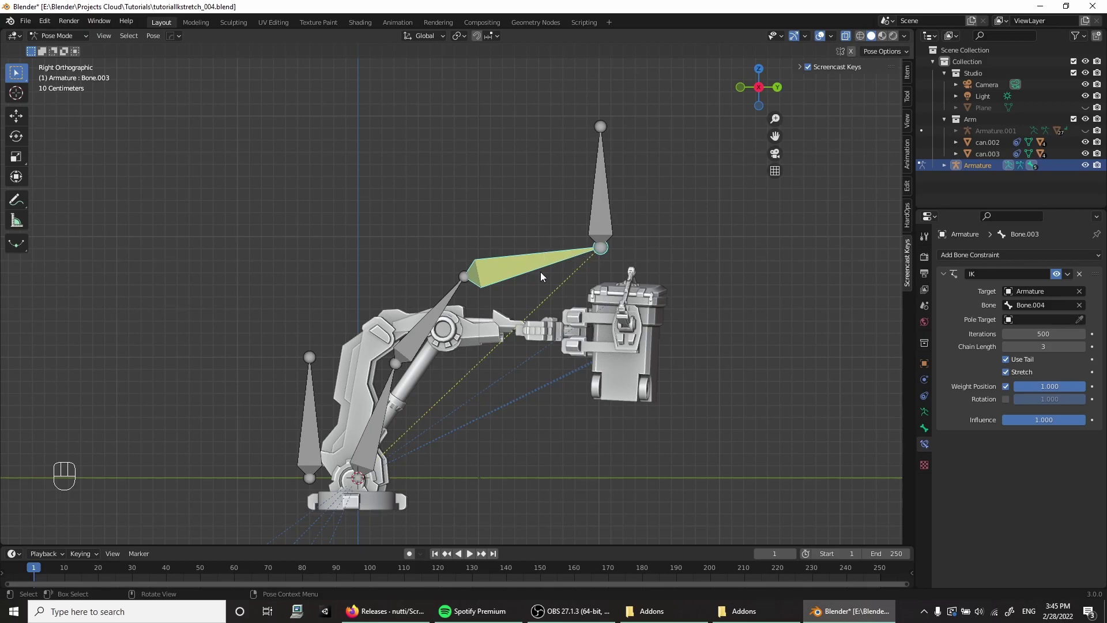
{"action": "left_click", "coordinate": [605, 228]}
{"action": "key", "text": "g"}
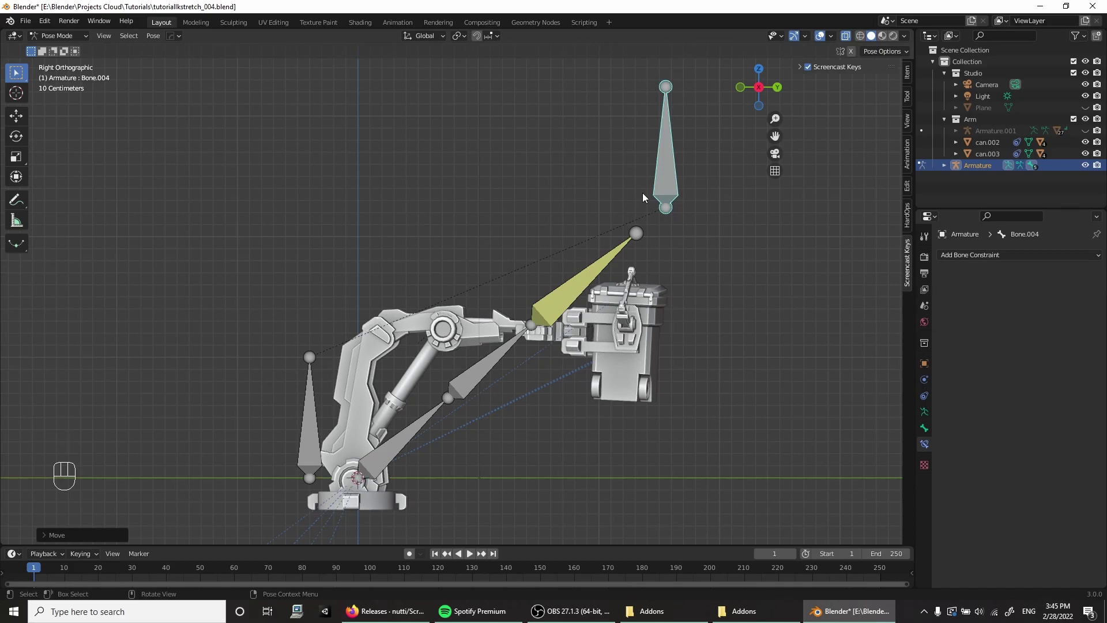
{"action": "key", "text": "g"}
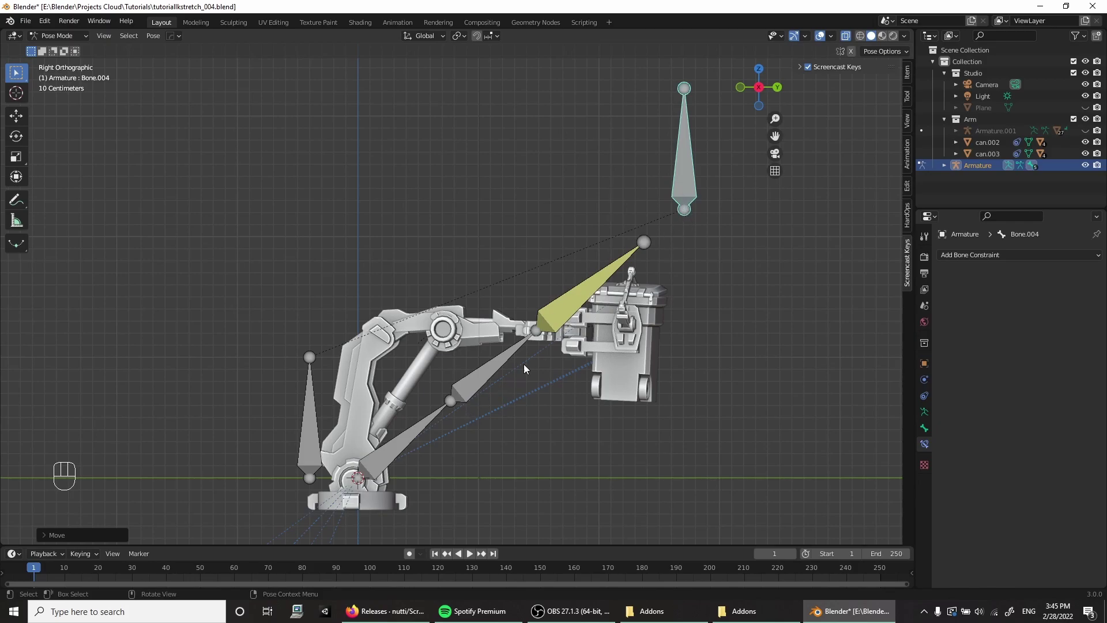
{"action": "key", "text": "g"}
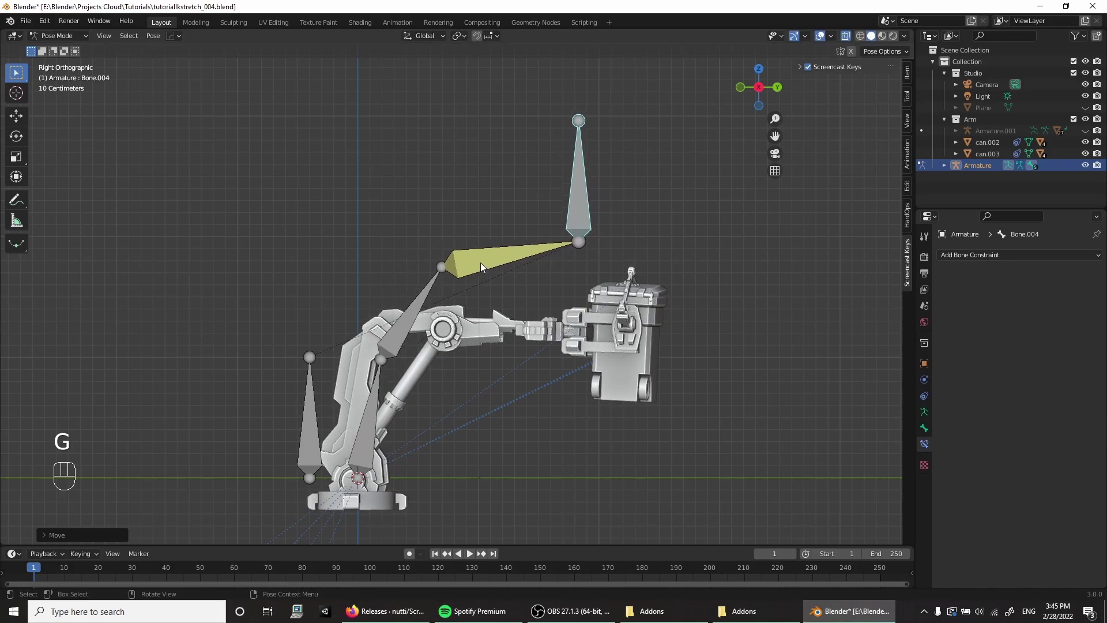
{"action": "left_click", "coordinate": [481, 267]}
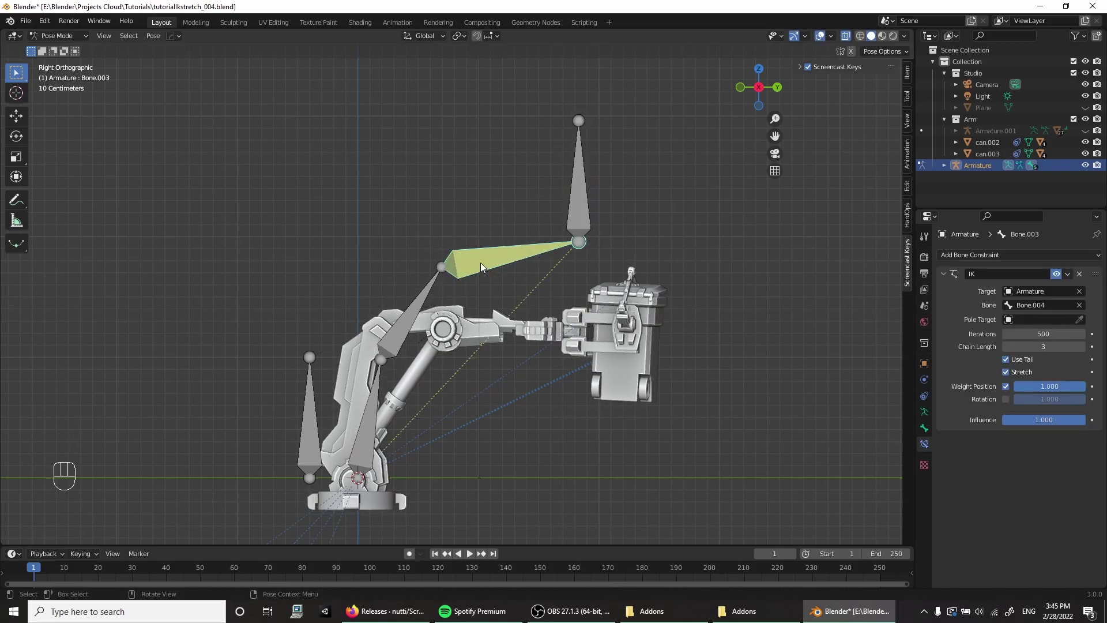
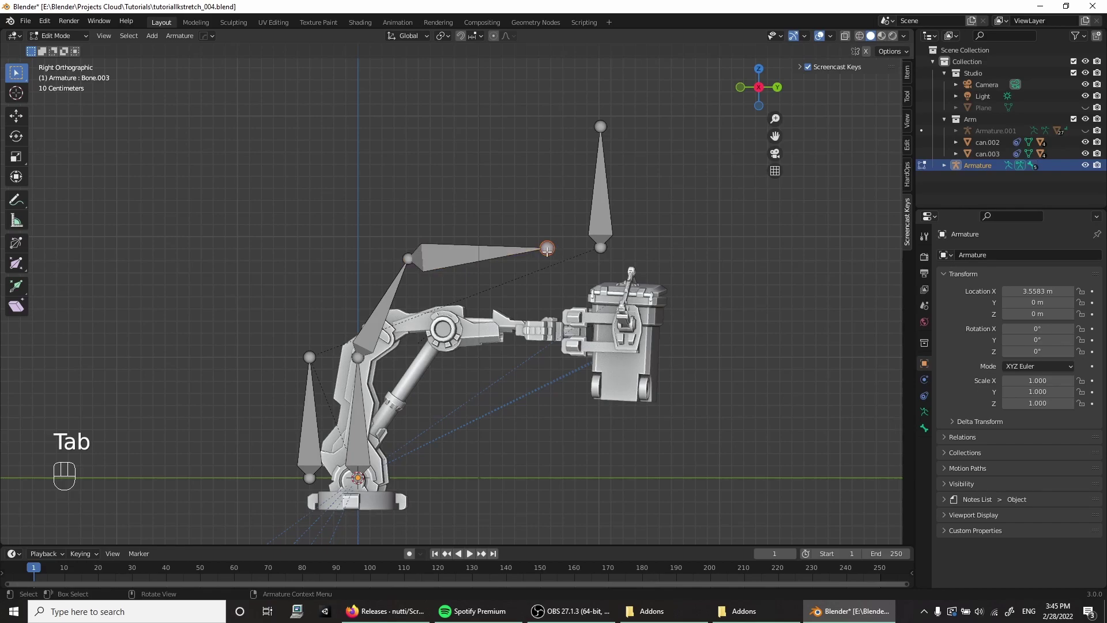
Step: Extrude Bone.005 horizontally from the forearm bone's tip
{"action": "key", "text": "e"}
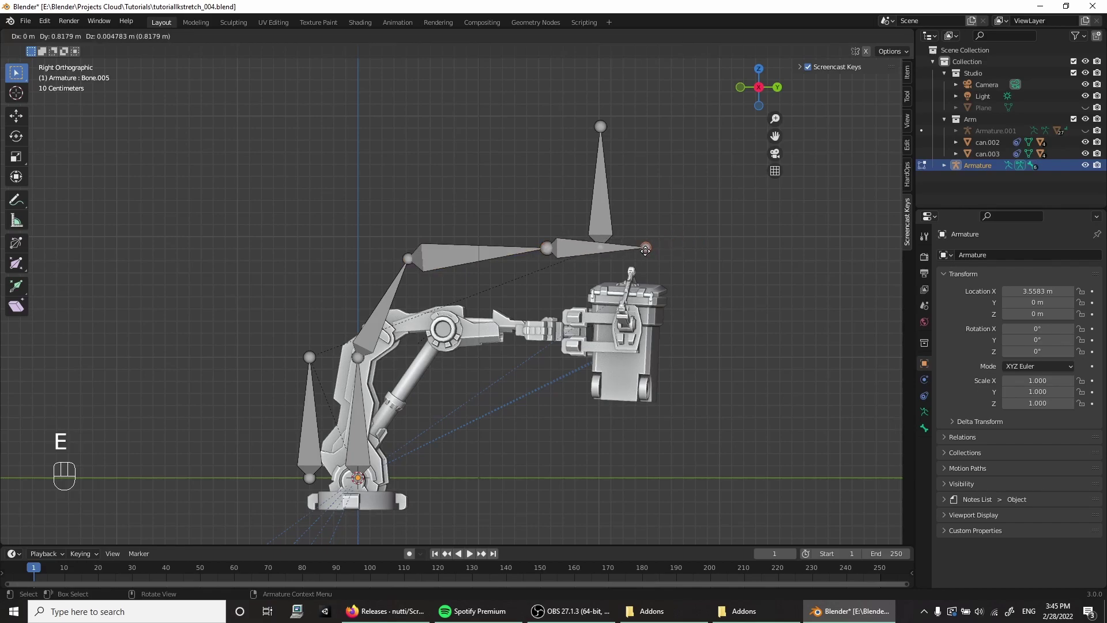
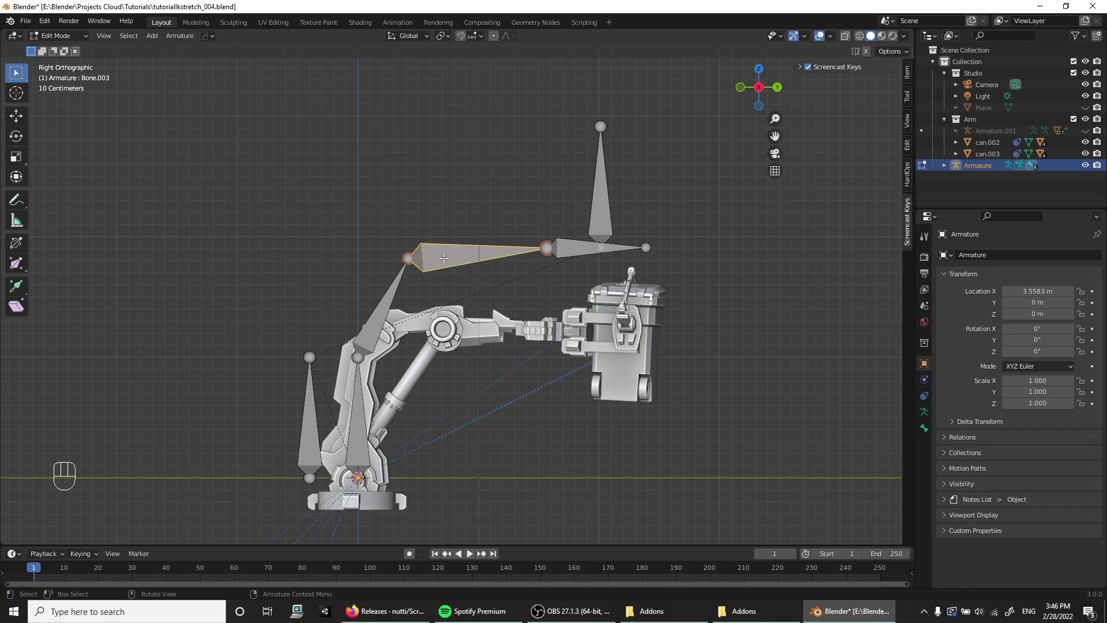
Step: In Pose Mode move Bone.004 up to stretch the chain, then select the forearm bone
{"action": "key", "text": "F3"}
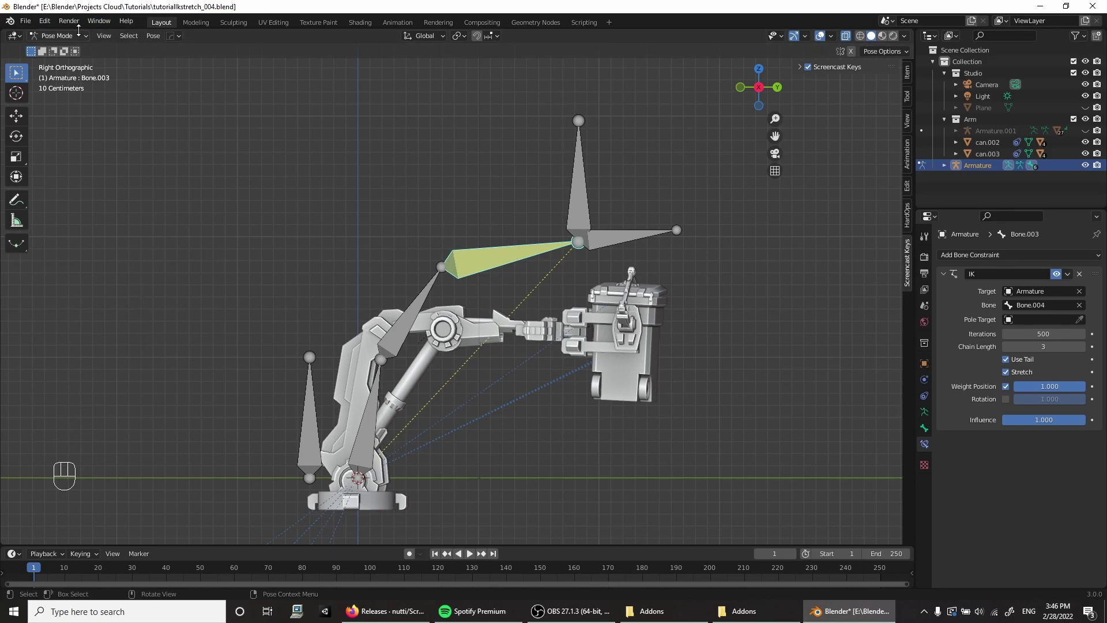
{"action": "left_click_drag", "start_coordinate": [64, 37], "coordinate": [267, 115]}
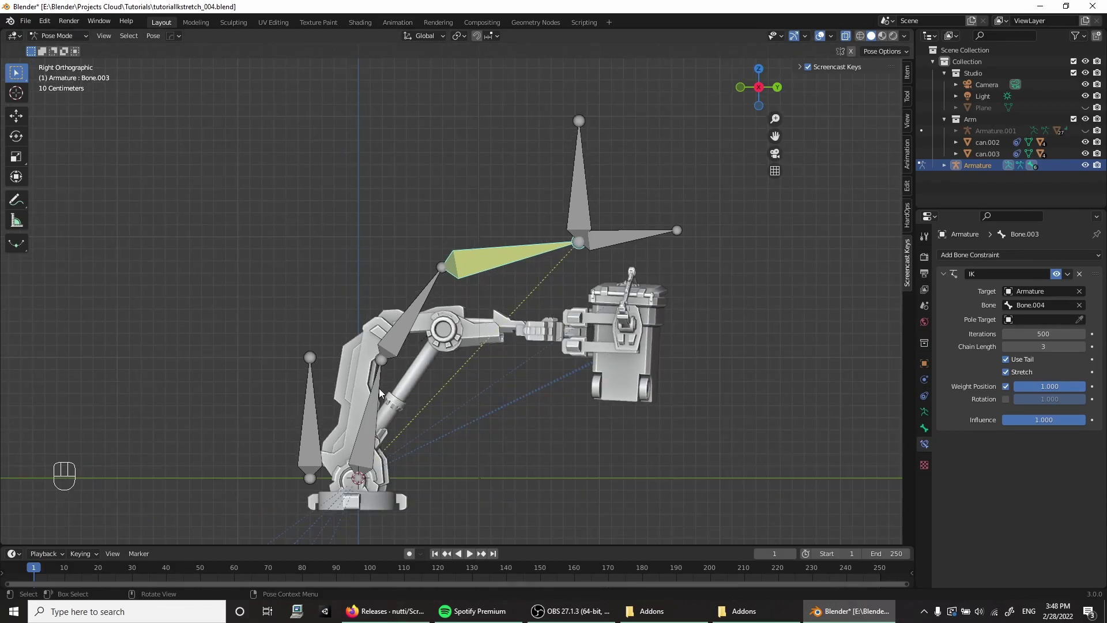
{"action": "left_click_drag", "start_coordinate": [415, 316], "coordinate": [397, 331]}
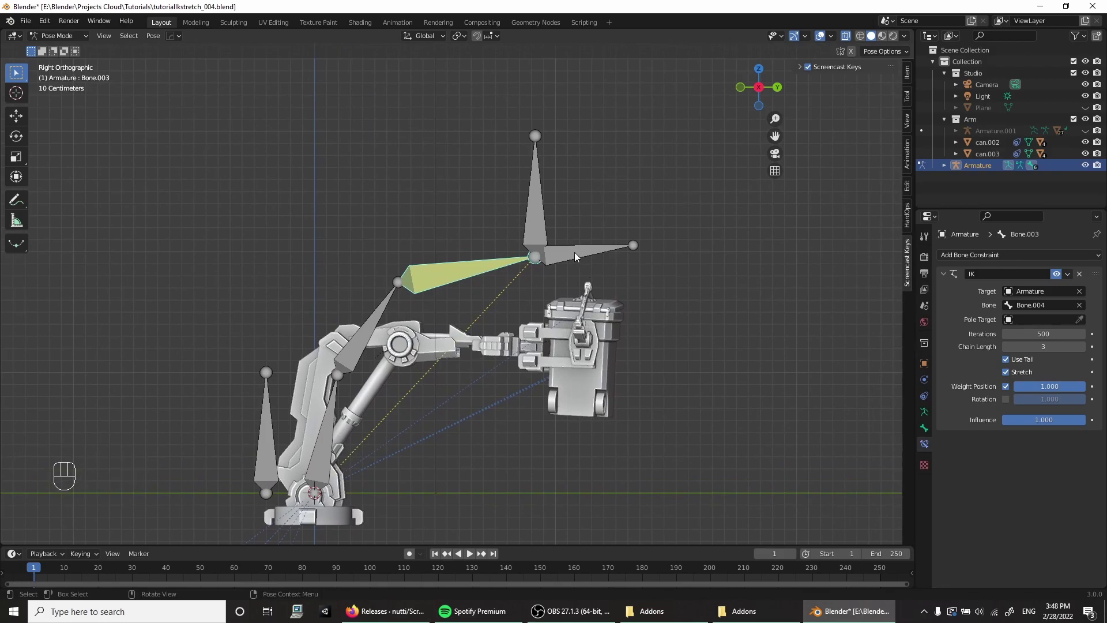
{"action": "left_click", "coordinate": [574, 255]}
{"action": "left_click", "coordinate": [542, 223]}
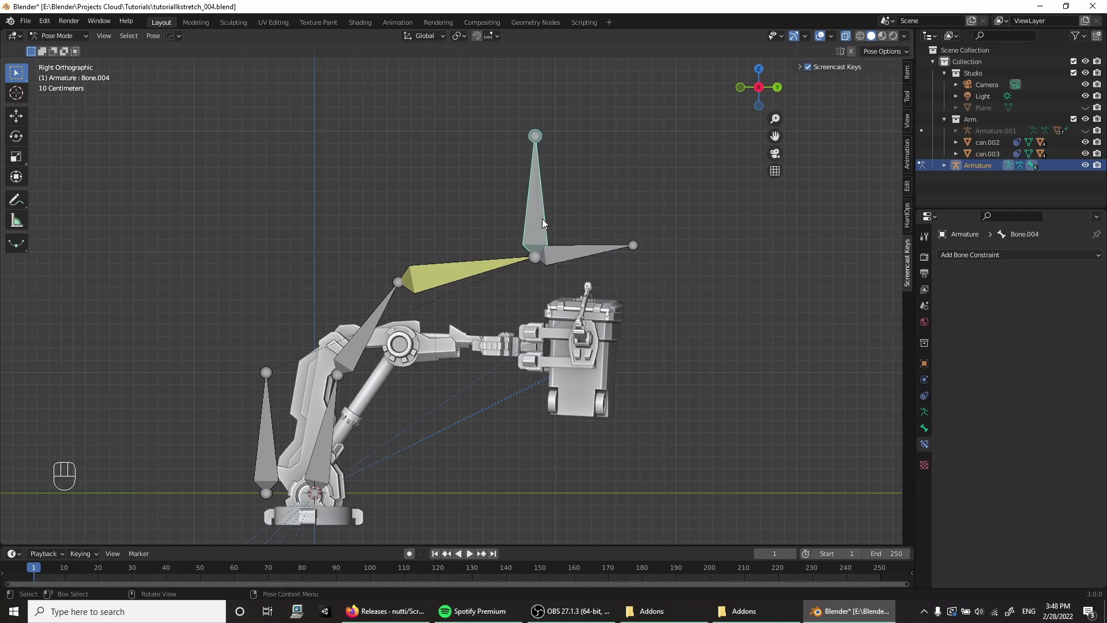
{"action": "key", "text": "g"}
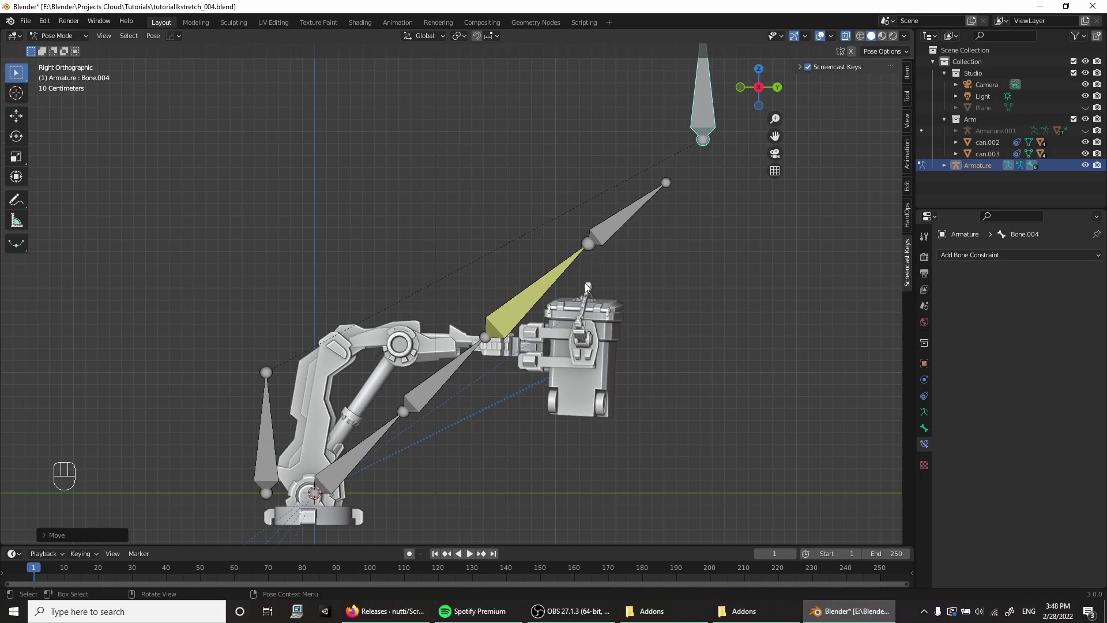
{"action": "left_click", "coordinate": [508, 312]}
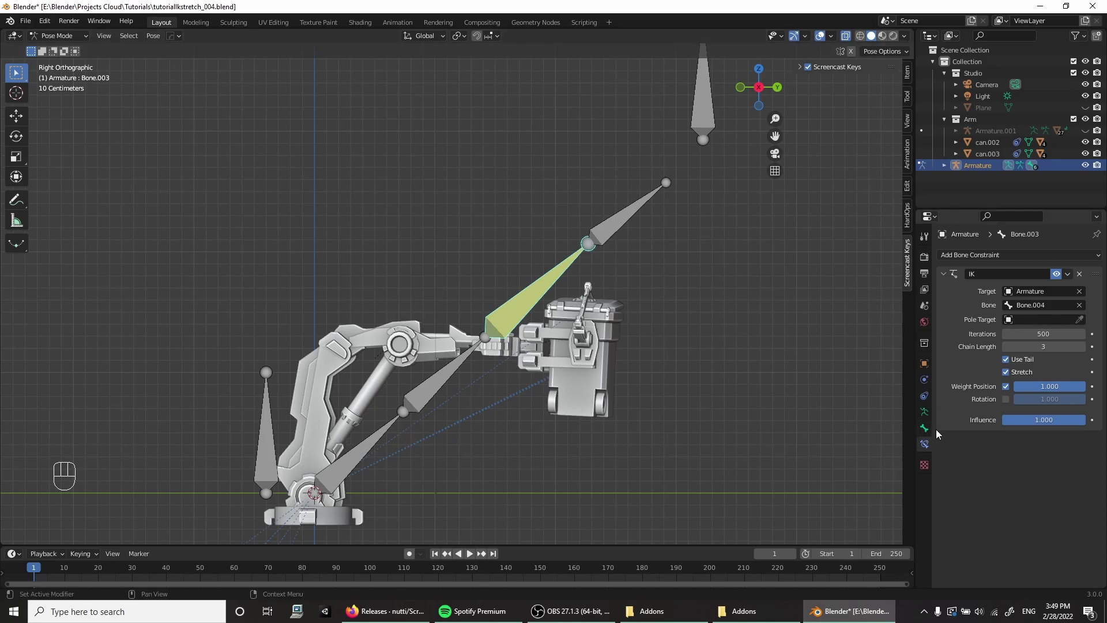
{"action": "left_click", "coordinate": [925, 433]}
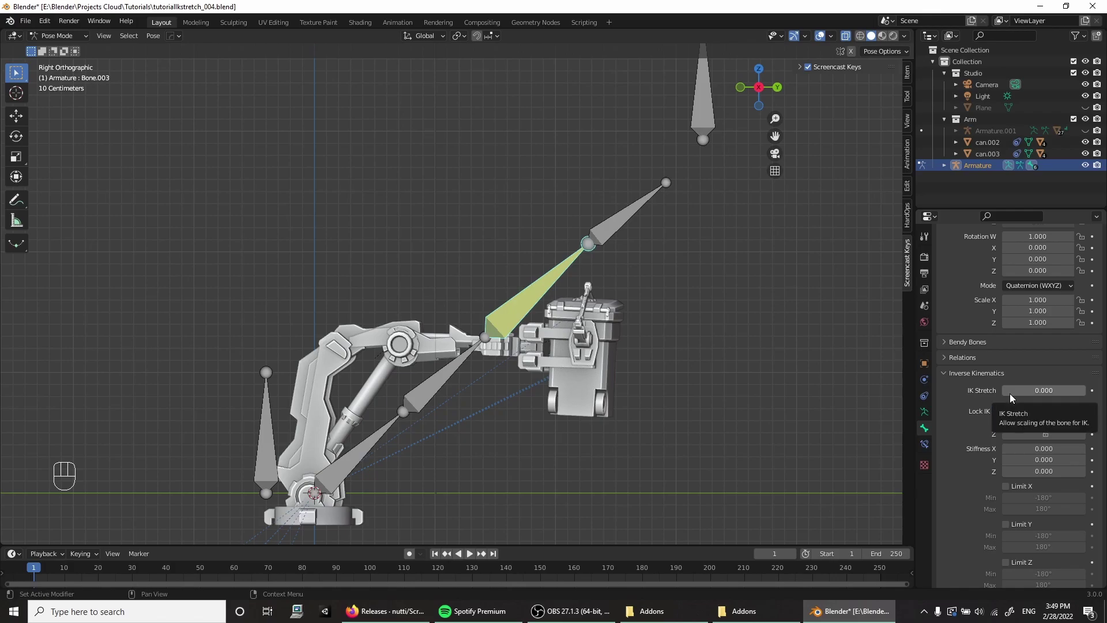
{"action": "left_click_drag", "start_coordinate": [1010, 398], "coordinate": [1006, 393]}
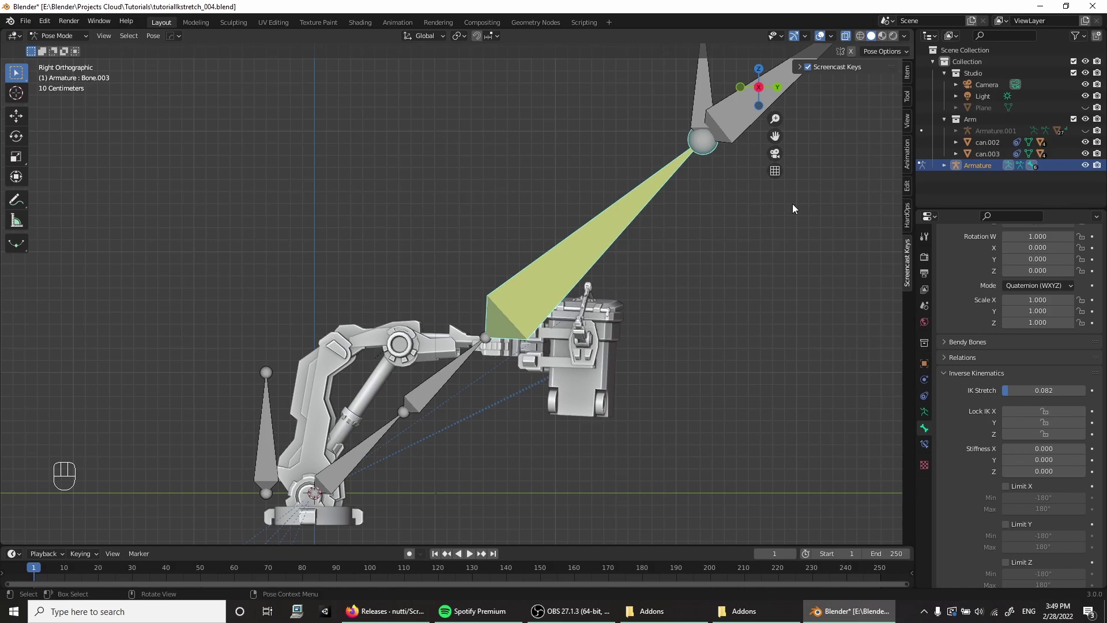
{"action": "left_click_drag", "start_coordinate": [638, 227], "coordinate": [536, 277]}
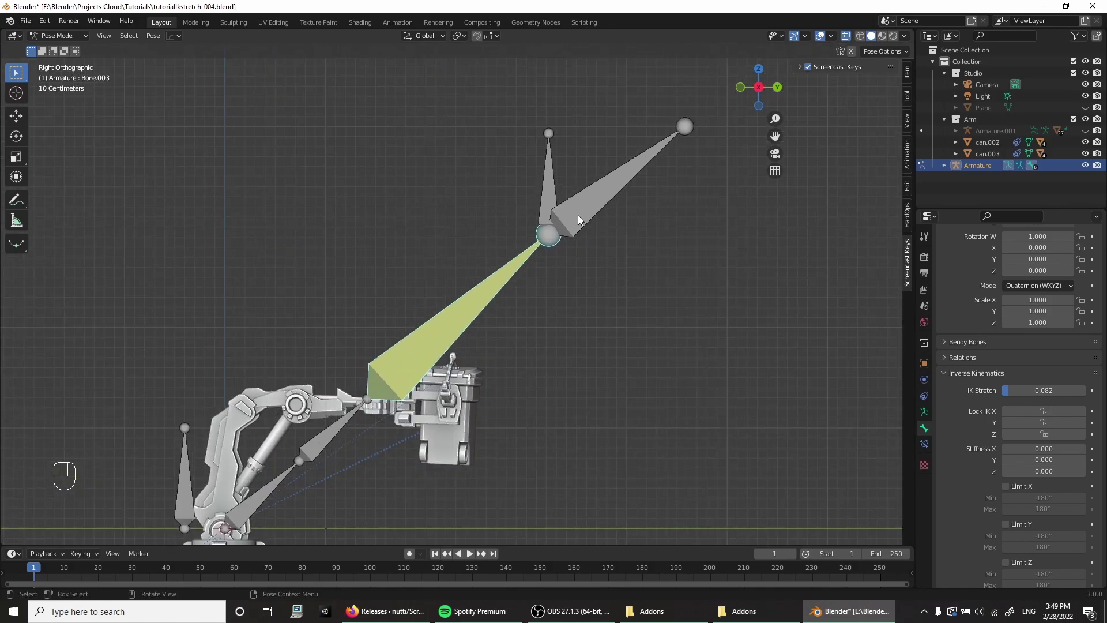
{"action": "left_click", "coordinate": [581, 218]}
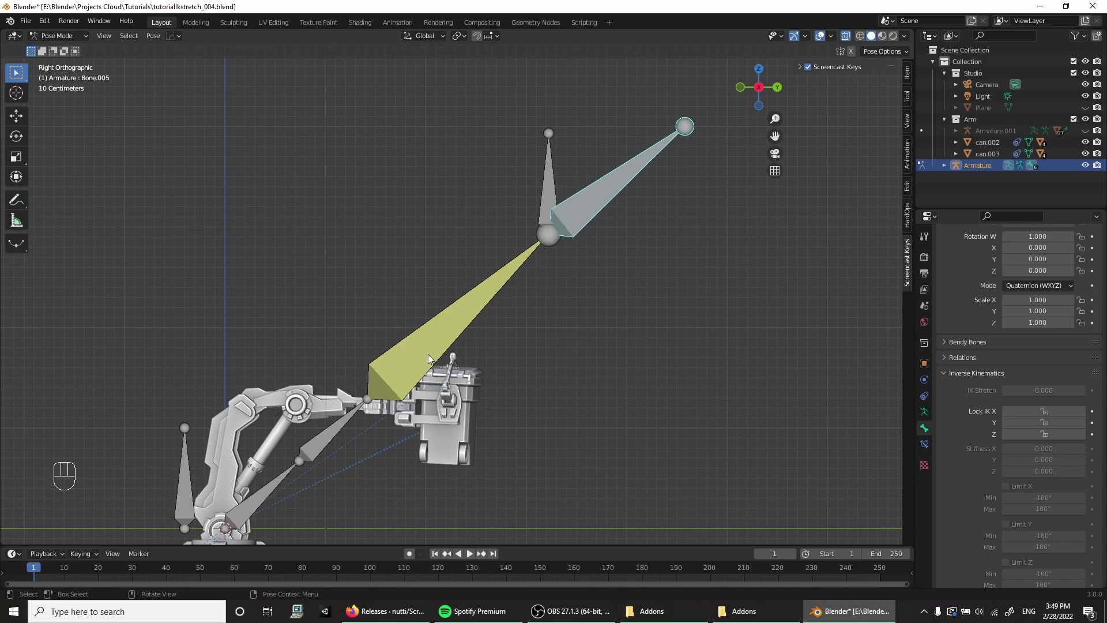
{"action": "left_click", "coordinate": [430, 357]}
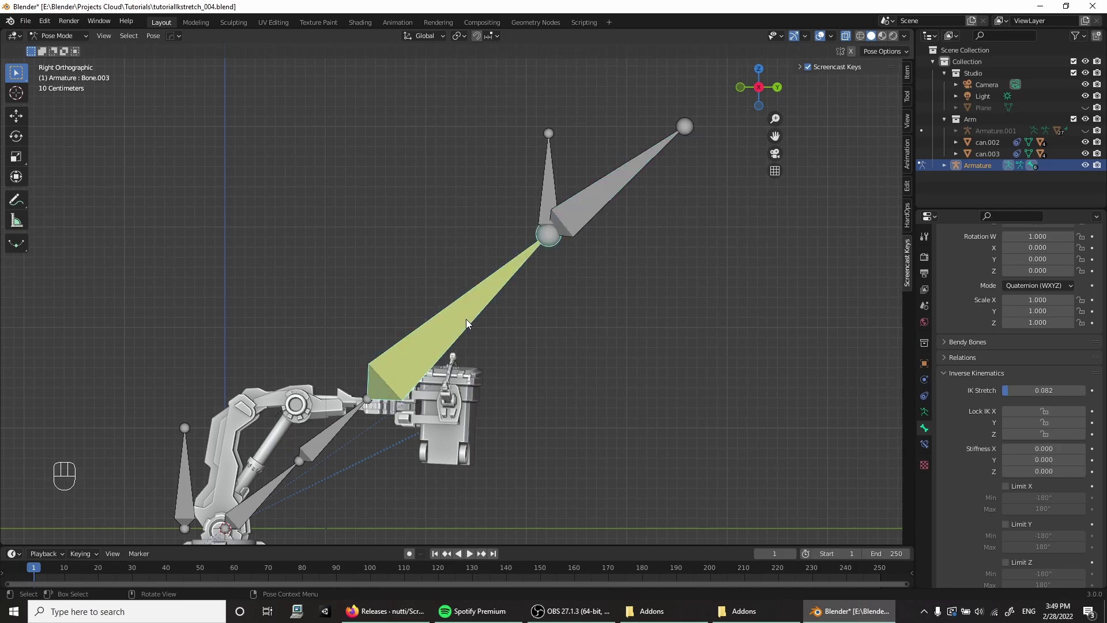
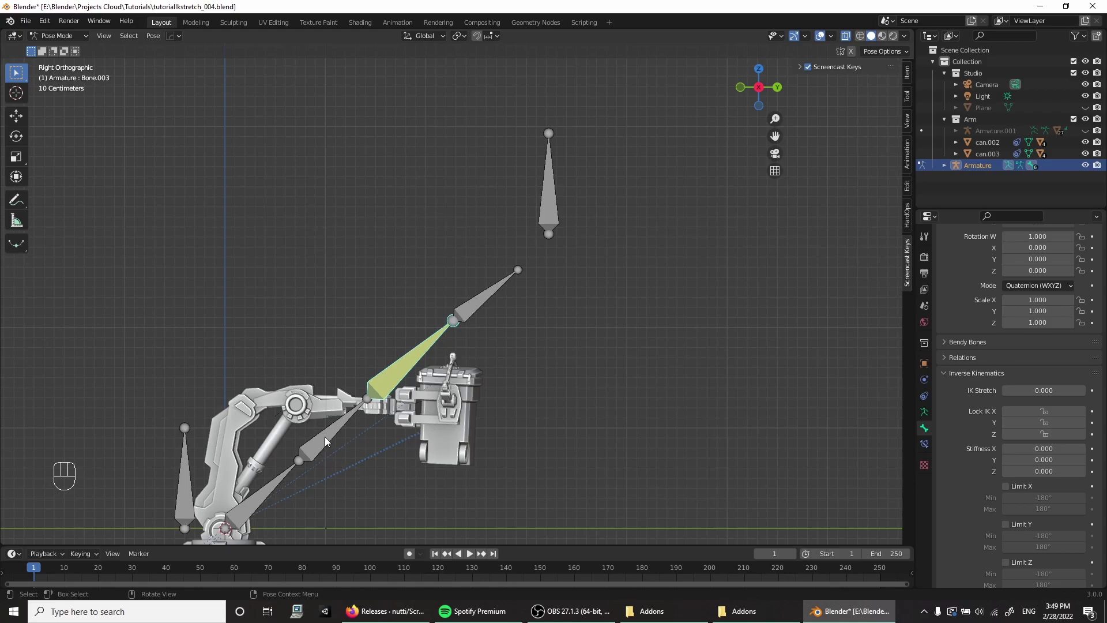
Step: Select Bone.002 and then the short stretching Bone.005 in the unstretched pose
{"action": "left_click", "coordinate": [326, 441]}
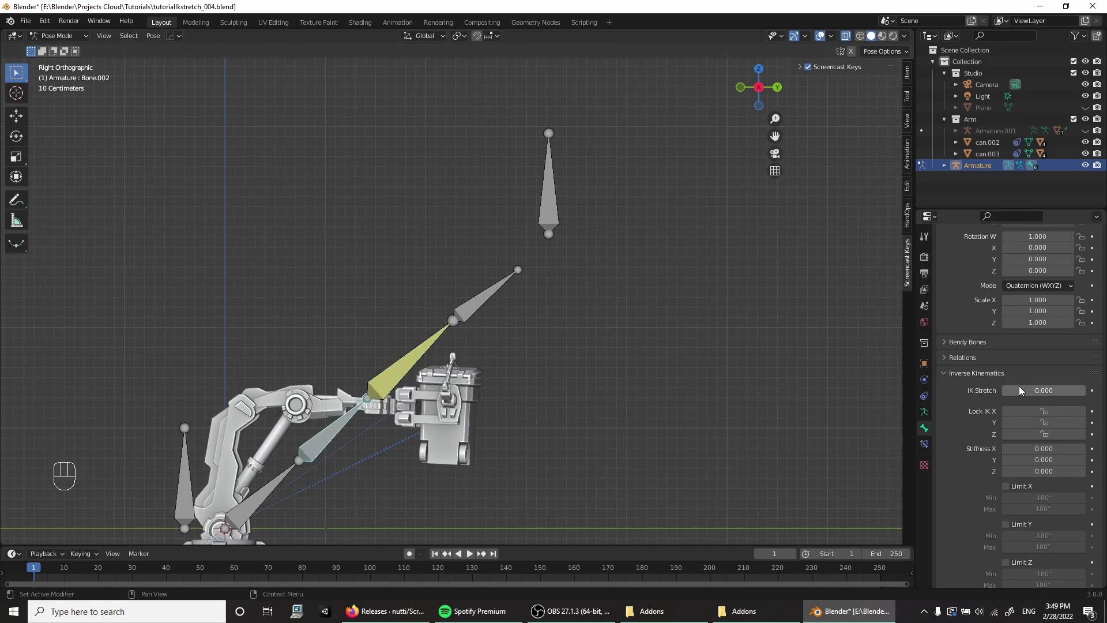
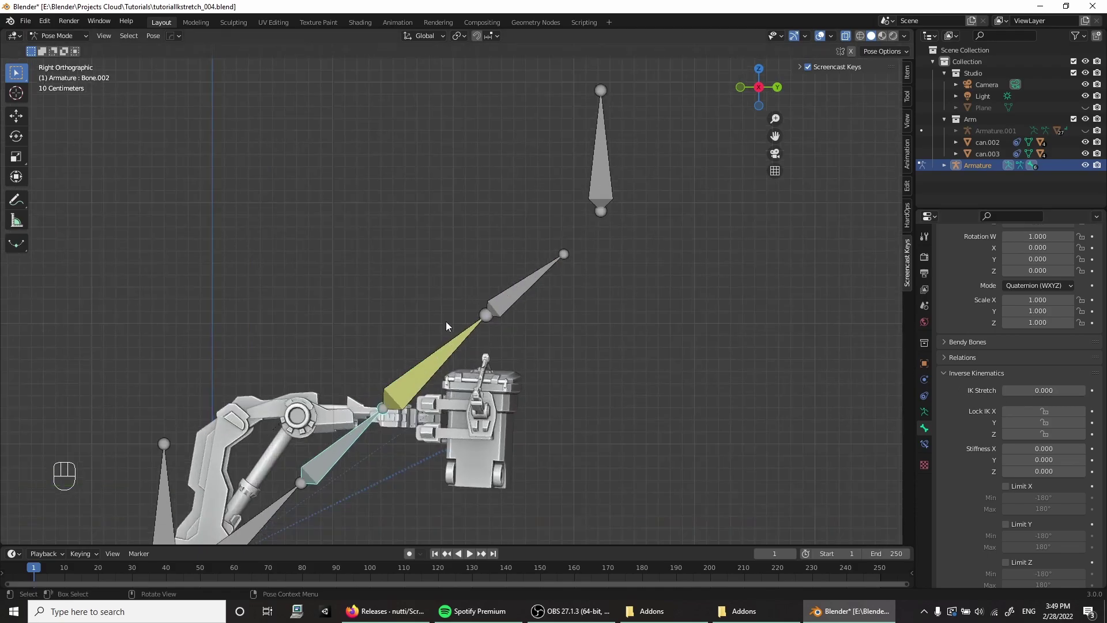
{"action": "left_click", "coordinate": [507, 313]}
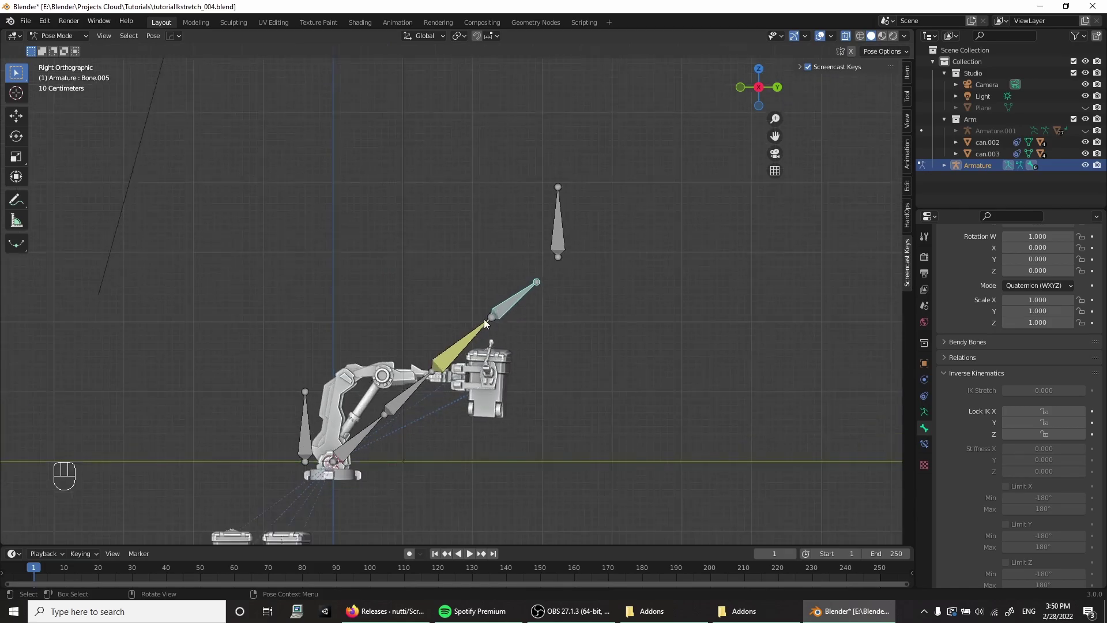
Step: Move can.002 to the bone tip and parent it to Bone.005 with Ctrl+P > Bone
{"action": "key", "text": "F1"}
{"action": "key", "text": "g"}
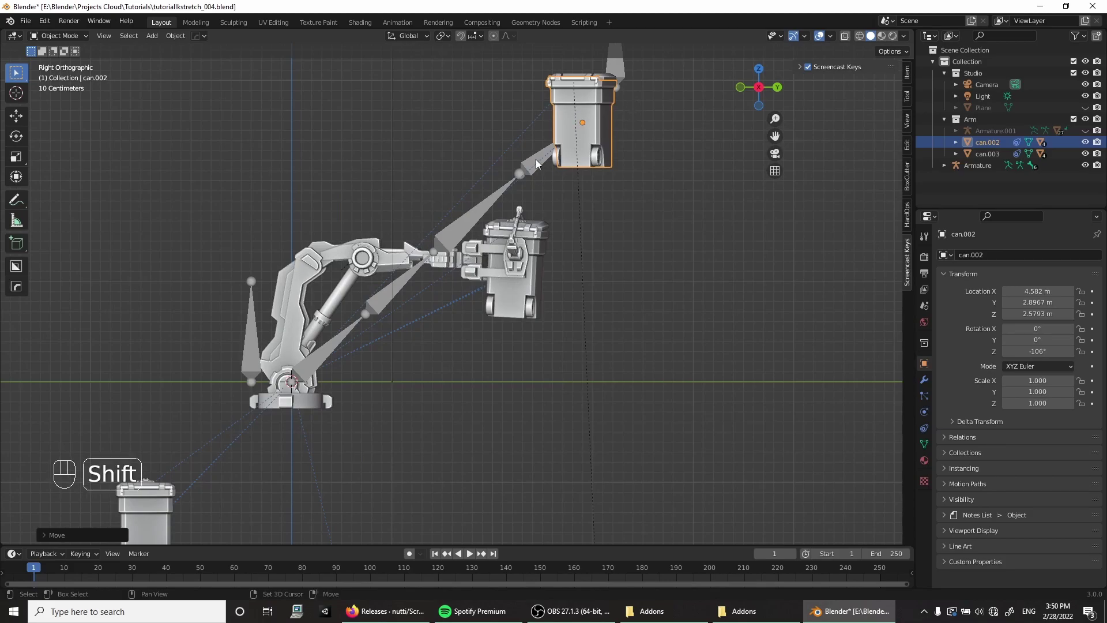
{"action": "left_click", "coordinate": [539, 162]}
{"action": "key", "text": "F3"}
{"action": "left_click", "coordinate": [539, 163]}
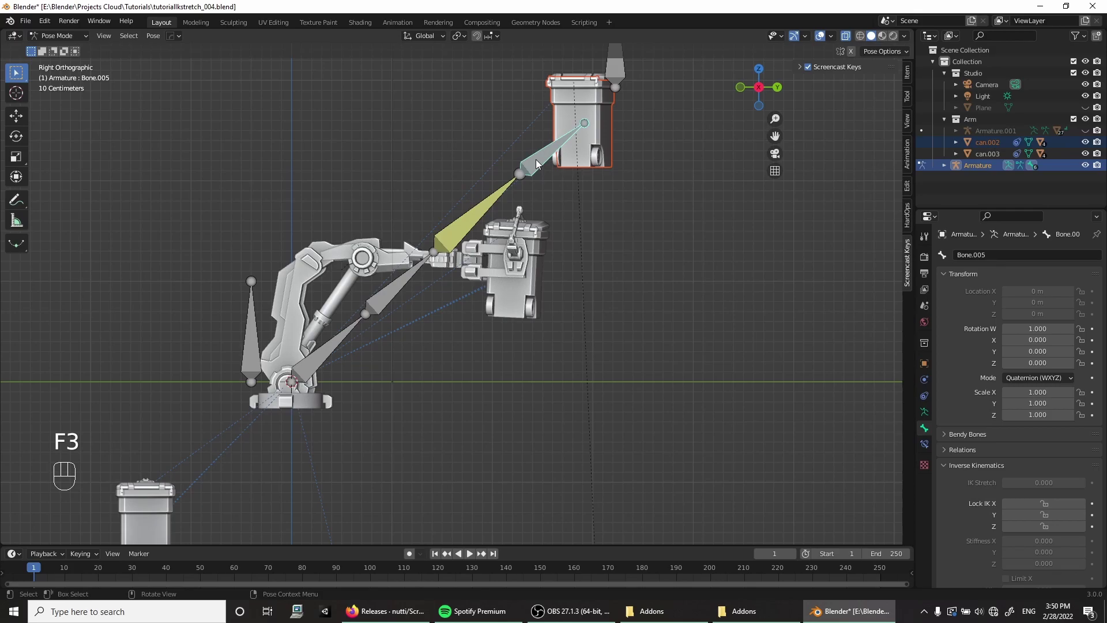
{"action": "key", "text": "ctrl+p"}
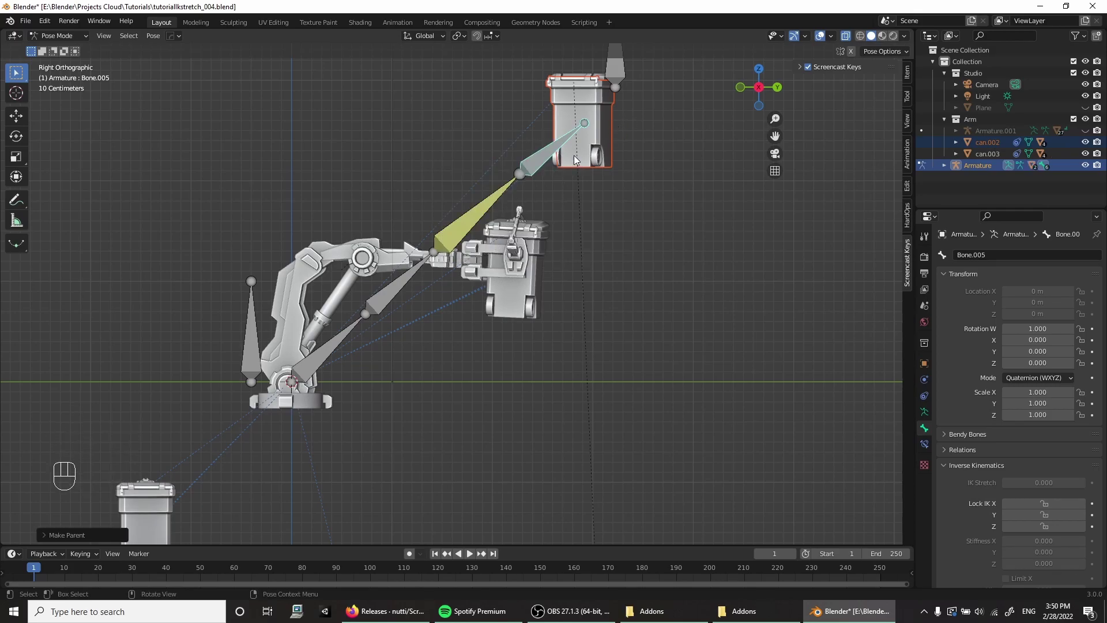
{"action": "left_click", "coordinate": [558, 206]}
Step: Move Bone.004 to test the can following, orbiting and zooming in on the stretching bone
{"action": "left_click", "coordinate": [588, 118]}
{"action": "key", "text": "g"}
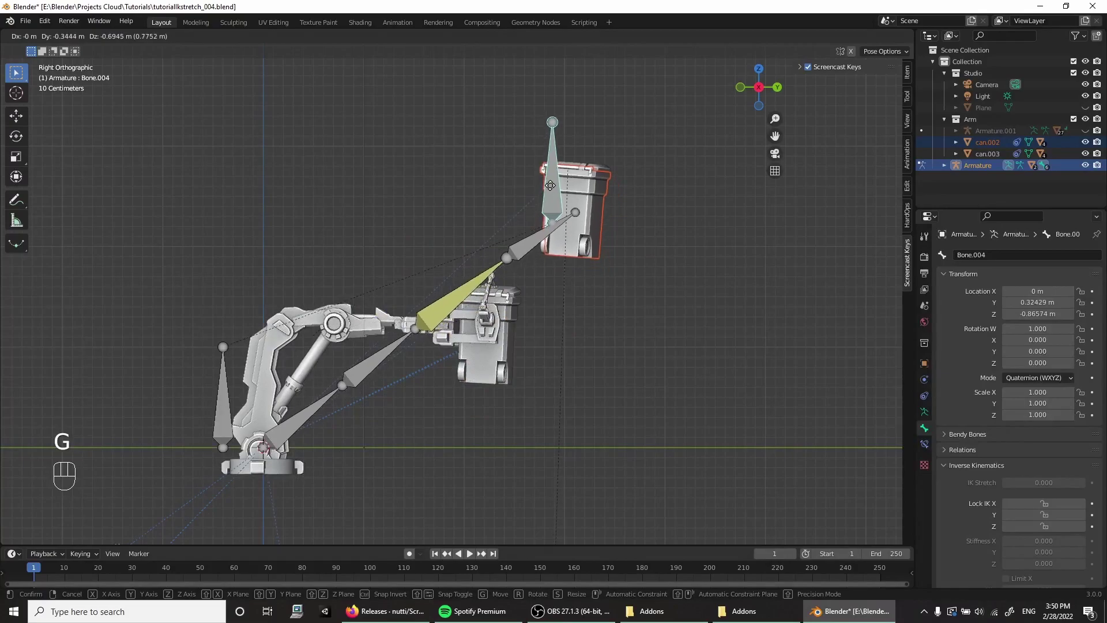
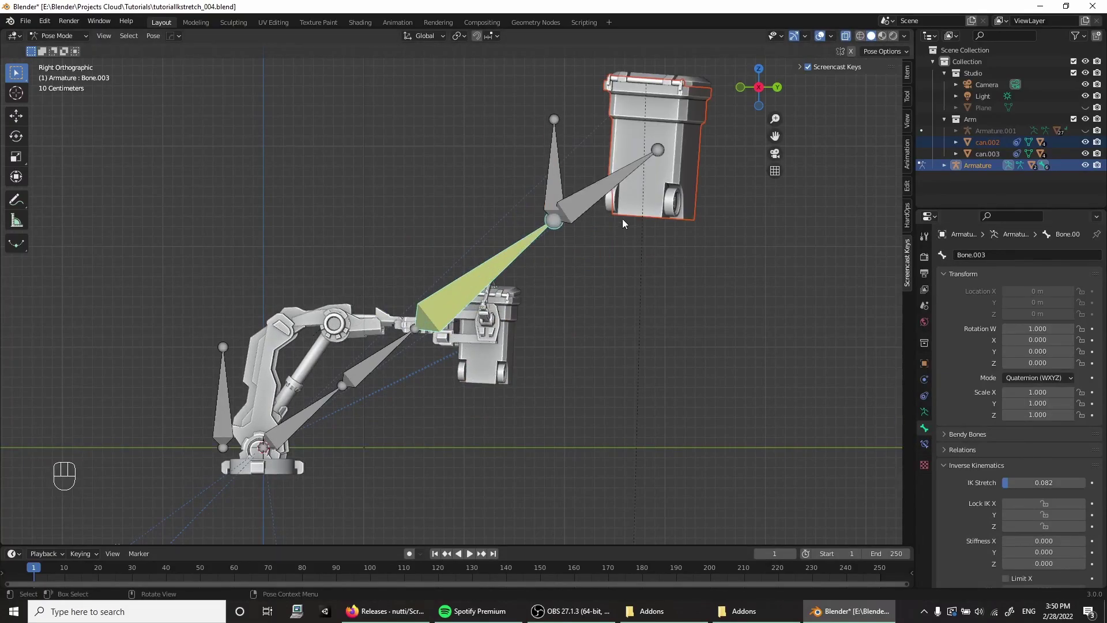
{"action": "left_click_drag", "start_coordinate": [606, 208], "coordinate": [554, 266]}
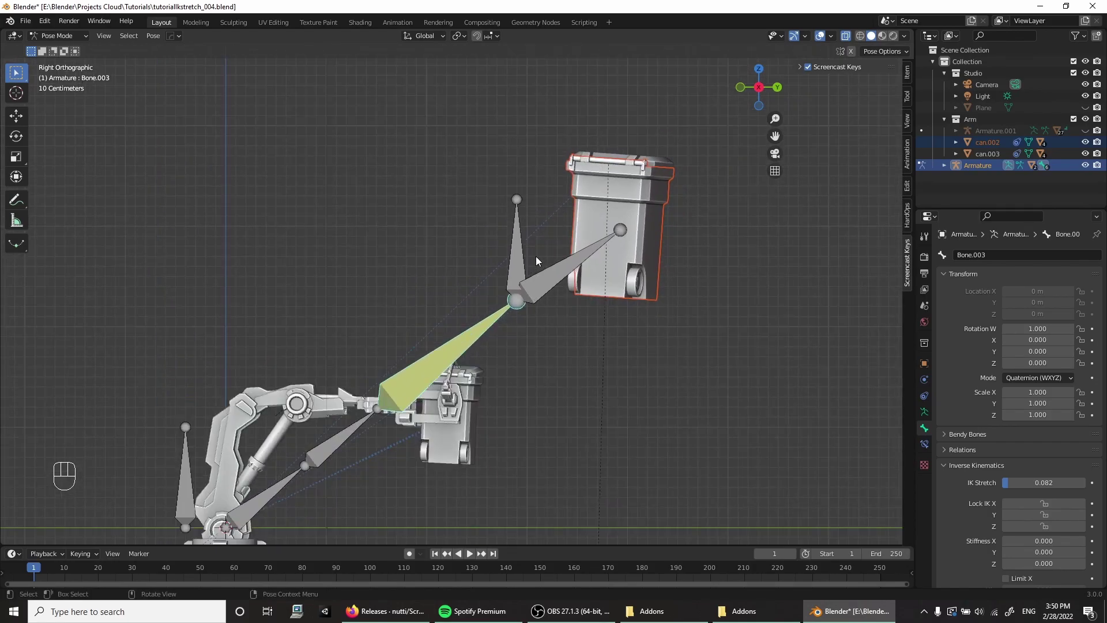
{"action": "left_click_drag", "start_coordinate": [519, 253], "coordinate": [499, 161]}
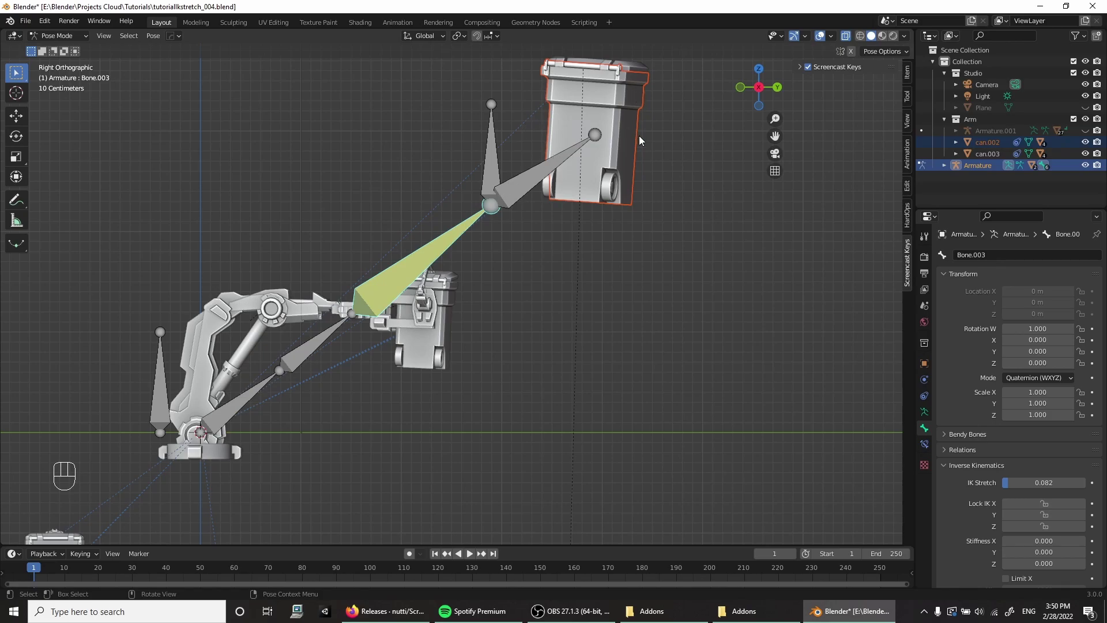
{"action": "left_click_drag", "start_coordinate": [585, 200], "coordinate": [562, 246]}
{"action": "middle_click", "coordinate": [536, 240]}
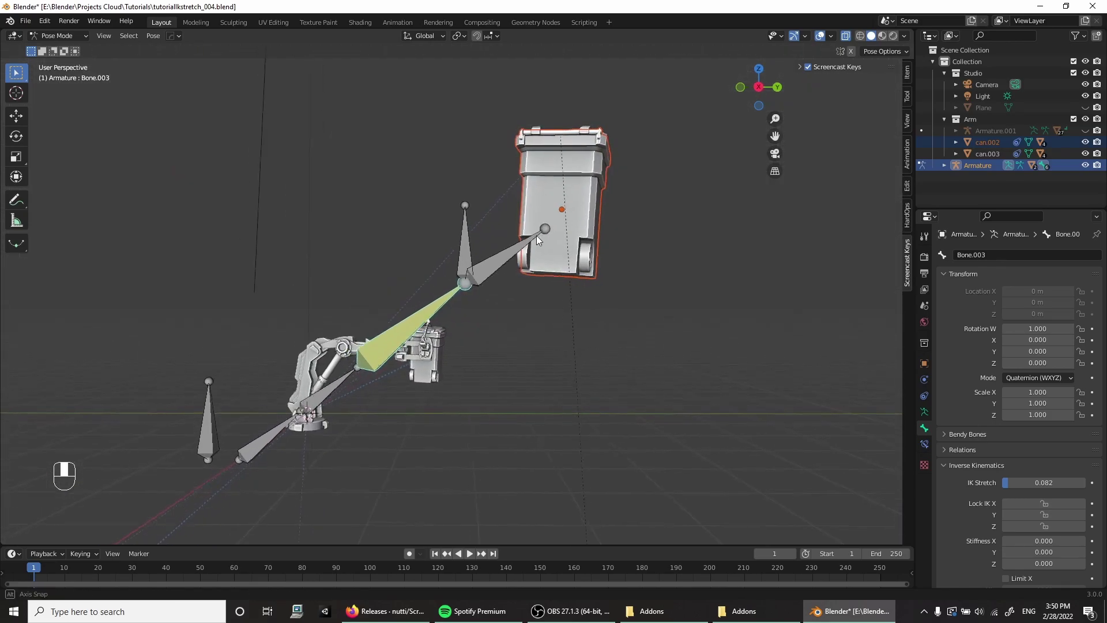
{"action": "left_click", "coordinate": [359, 352]}
{"action": "left_click_drag", "start_coordinate": [390, 305], "coordinate": [442, 184]}
{"action": "left_click_drag", "start_coordinate": [444, 186], "coordinate": [460, 203]}
{"action": "left_click_drag", "start_coordinate": [456, 232], "coordinate": [428, 255]}
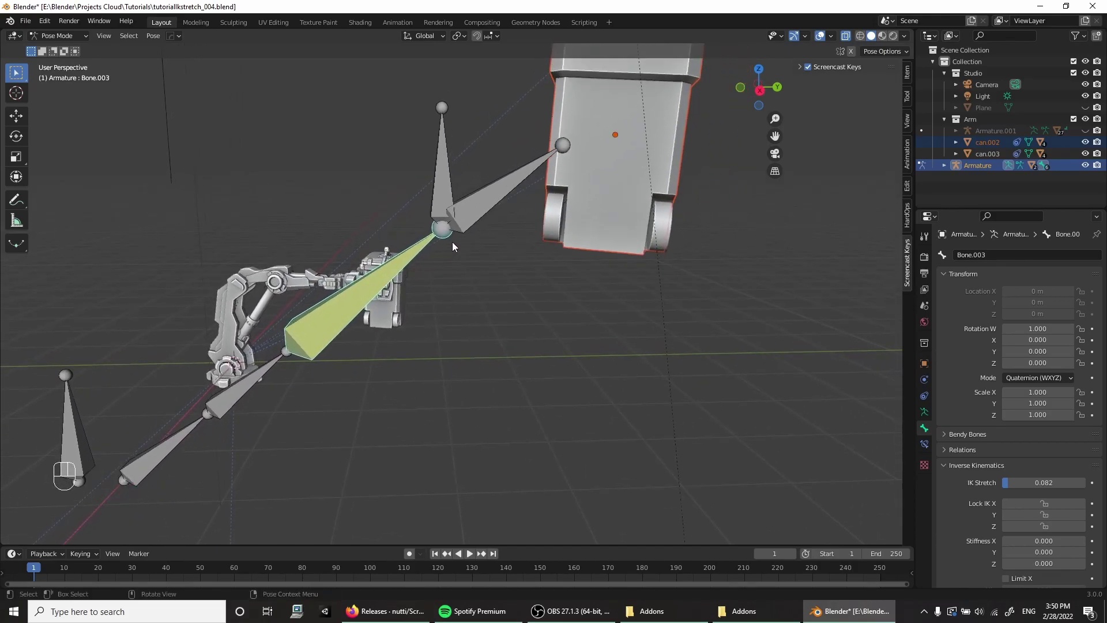
{"action": "left_click_drag", "start_coordinate": [479, 224], "coordinate": [463, 270]}
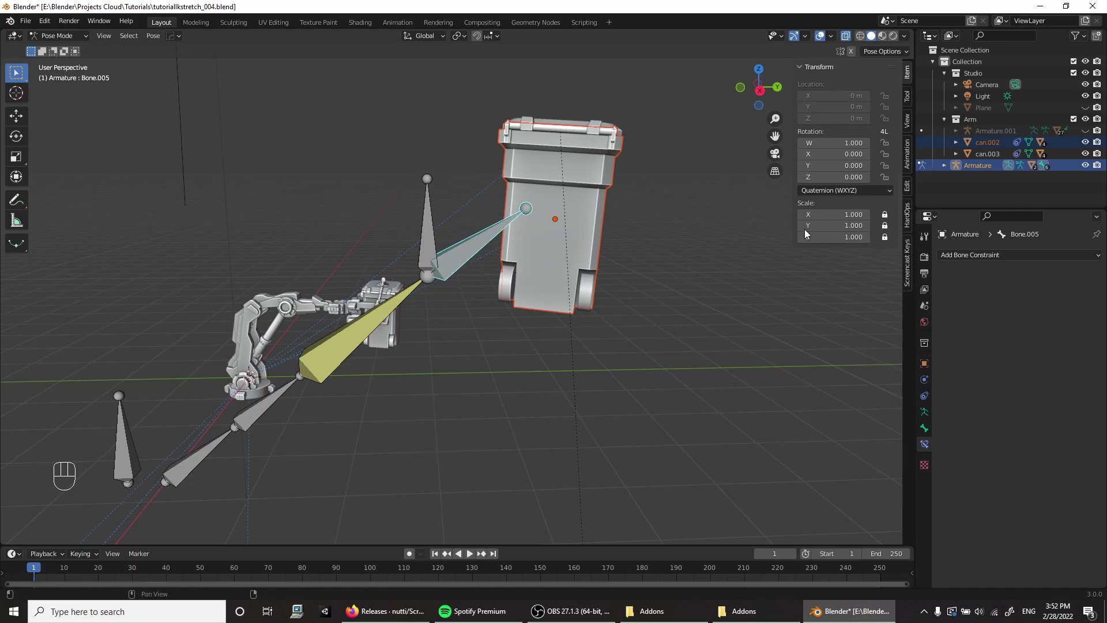
Step: Test-move Bone.004, then select Bone.005 and bring up Add Bone Constraint
{"action": "left_click_drag", "start_coordinate": [883, 218], "coordinate": [884, 220]}
{"action": "left_click_drag", "start_coordinate": [884, 220], "coordinate": [879, 237]}
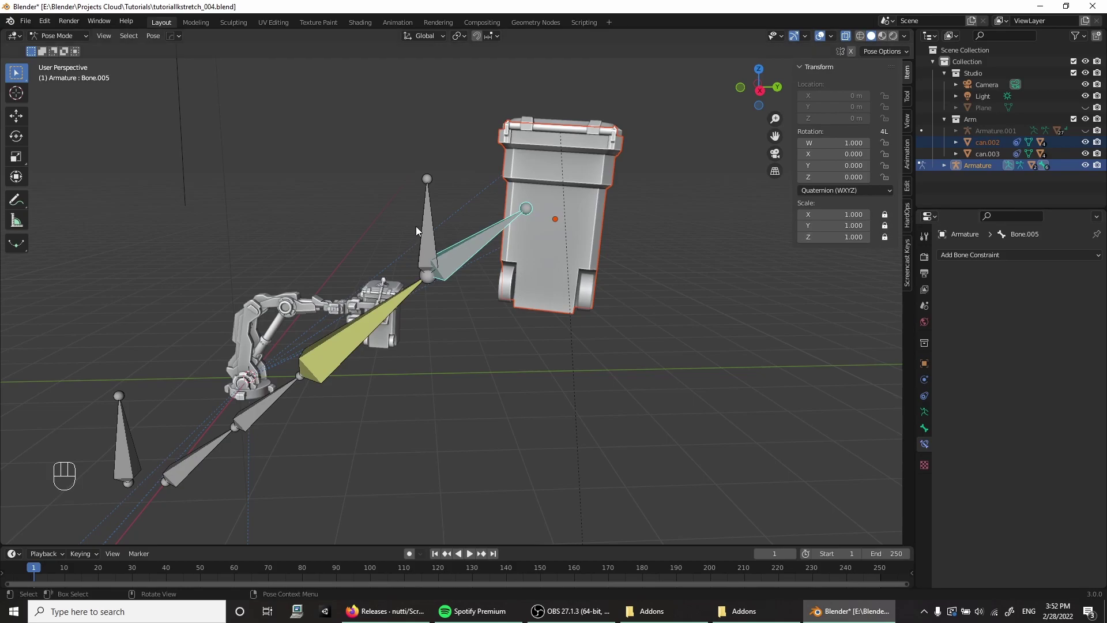
{"action": "left_click", "coordinate": [431, 229]}
{"action": "key", "text": "g"}
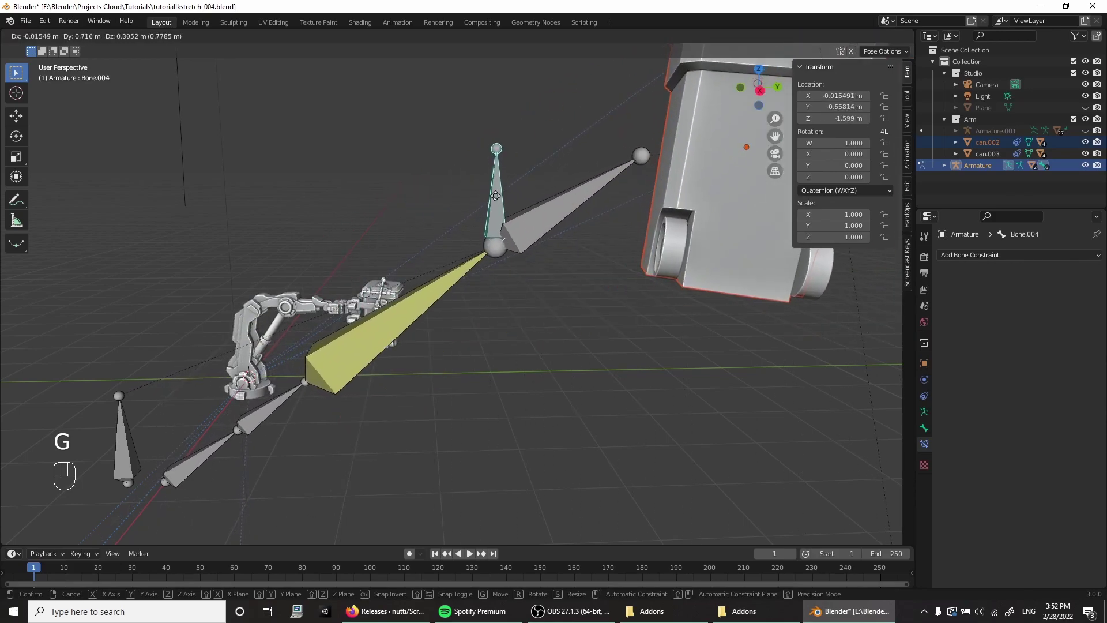
{"action": "left_click", "coordinate": [544, 223]}
{"action": "left_click_drag", "start_coordinate": [882, 214], "coordinate": [888, 243]}
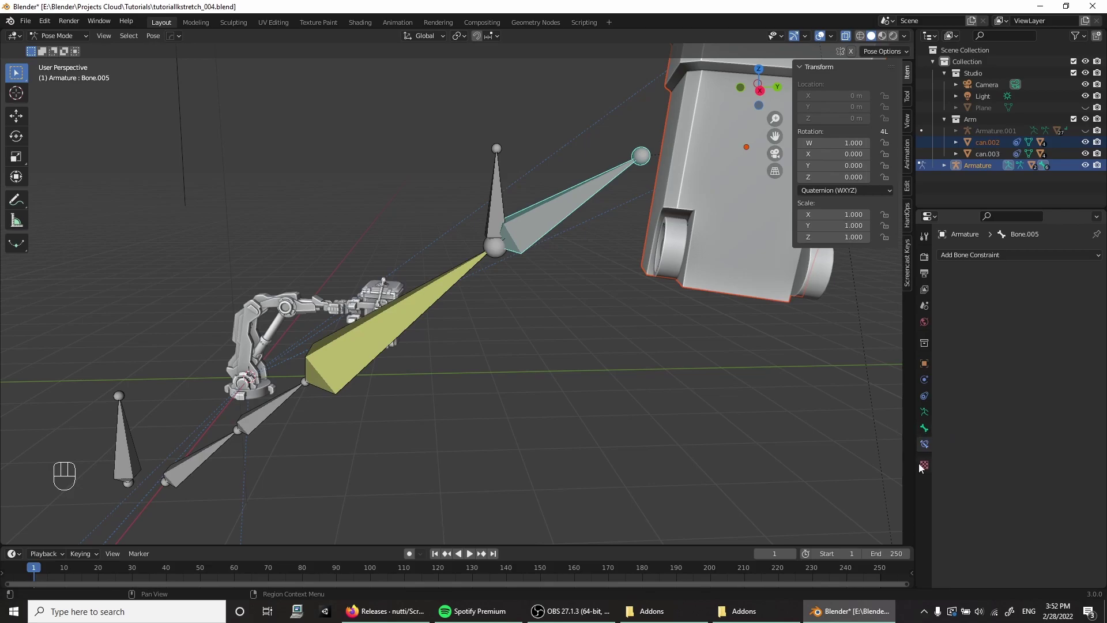
{"action": "left_click_drag", "start_coordinate": [1005, 260], "coordinate": [890, 378]}
Step: Set Limit Scale min/max to 1.000 on all axes and move Bone.004 to test it
{"action": "left_click_drag", "start_coordinate": [1006, 295], "coordinate": [1004, 365]}
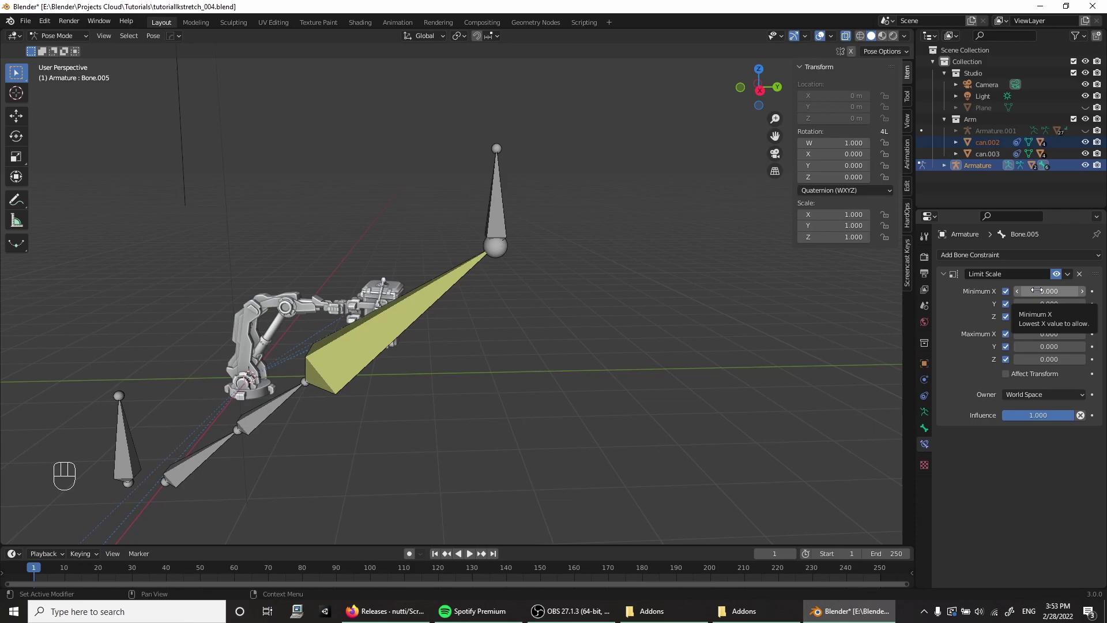
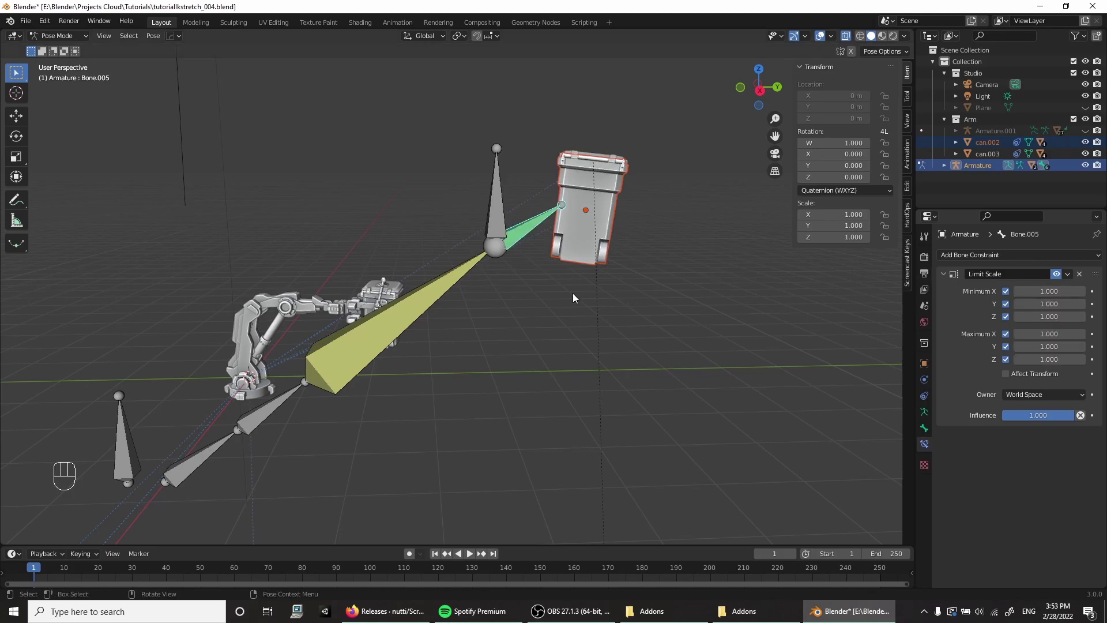
{"action": "left_click", "coordinate": [498, 201]}
{"action": "key", "text": "g"}
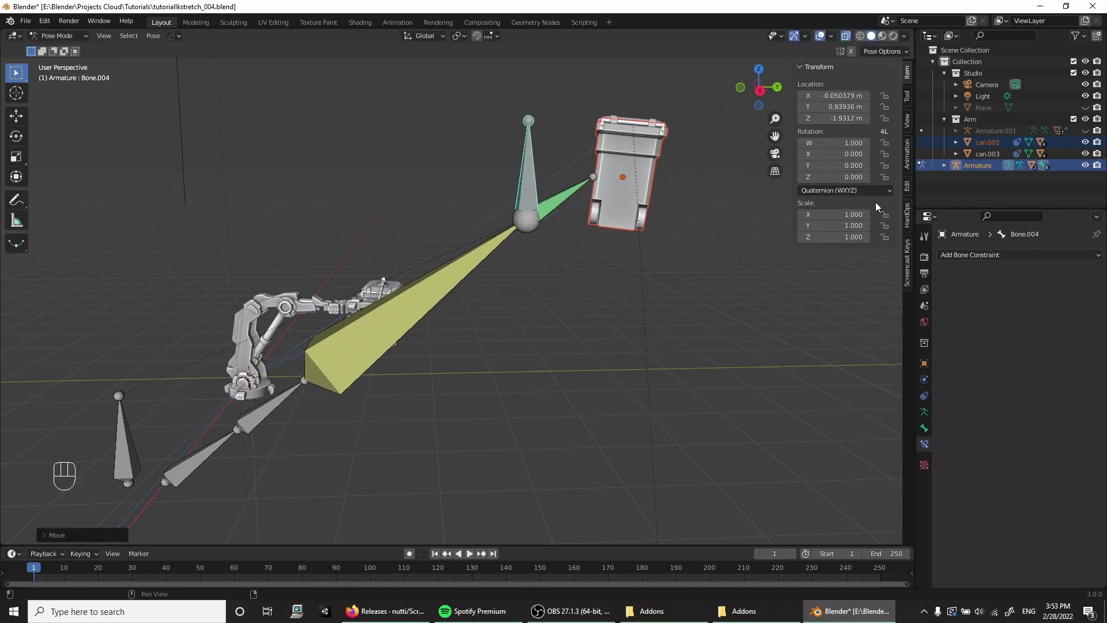
{"action": "left_click", "coordinate": [551, 208]}
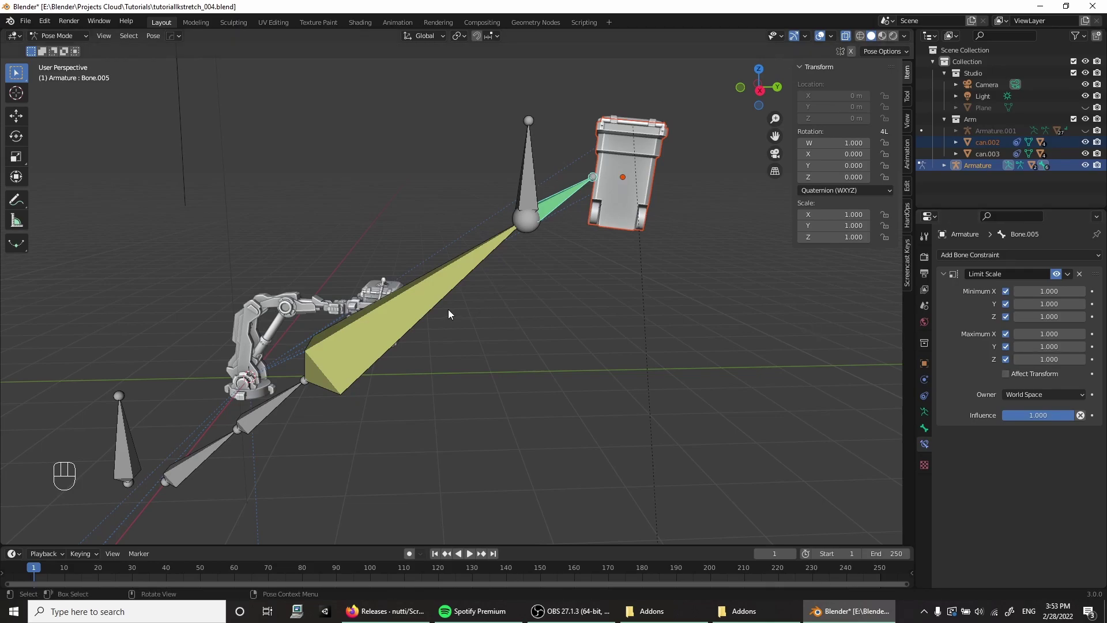
Step: Test-move the IK target, then delete the test armature and can in object mode
{"action": "left_click", "coordinate": [534, 186]}
{"action": "key", "text": "g"}
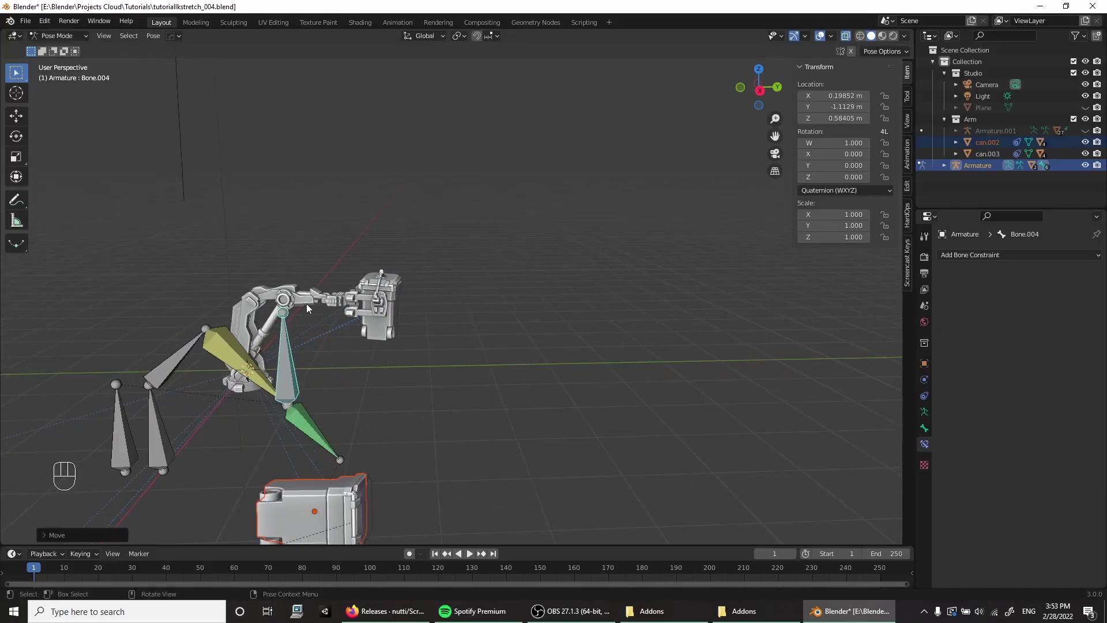
{"action": "left_click_drag", "start_coordinate": [324, 294], "coordinate": [462, 221]}
{"action": "left_click_drag", "start_coordinate": [465, 162], "coordinate": [458, 178]}
{"action": "left_click_drag", "start_coordinate": [473, 164], "coordinate": [373, 364]}
{"action": "left_click_drag", "start_coordinate": [387, 324], "coordinate": [408, 308]}
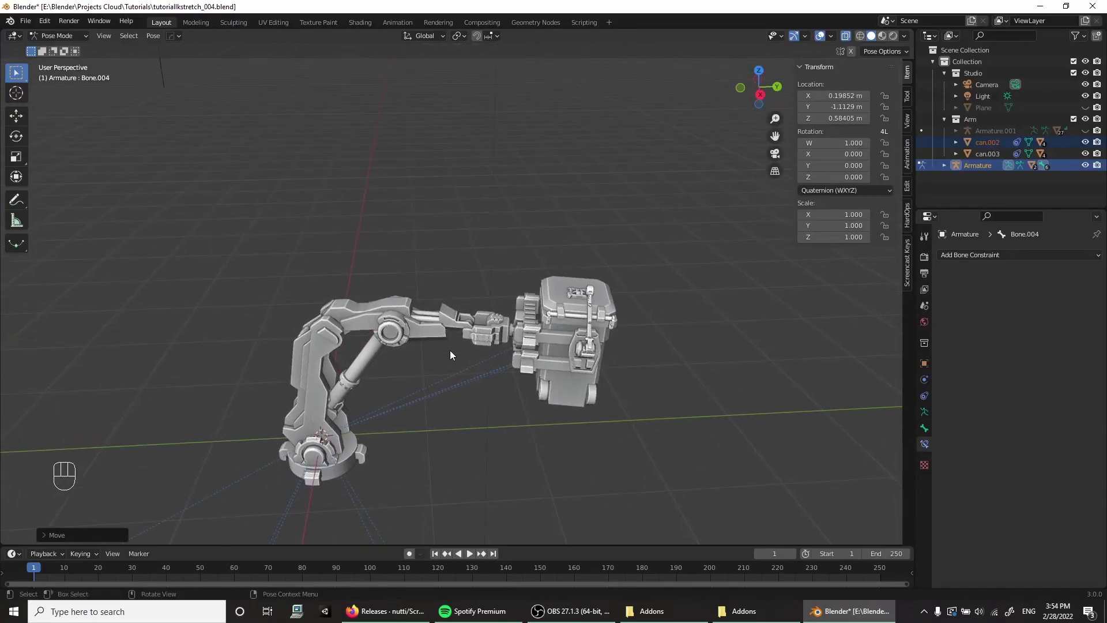
{"action": "left_click_drag", "start_coordinate": [452, 342], "coordinate": [460, 333]}
{"action": "key", "text": "F1"}
{"action": "key", "text": "Delete"}
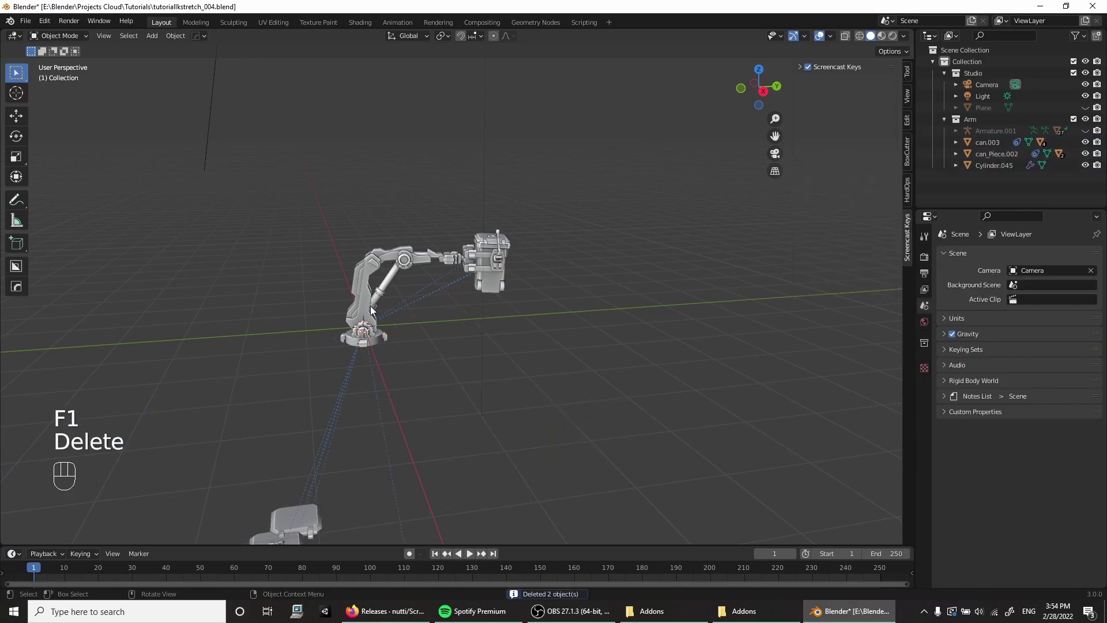
Step: Reveal the robot arm's armature with Alt+H and frame the gripper in view
{"action": "left_click_drag", "start_coordinate": [381, 318], "coordinate": [355, 337]}
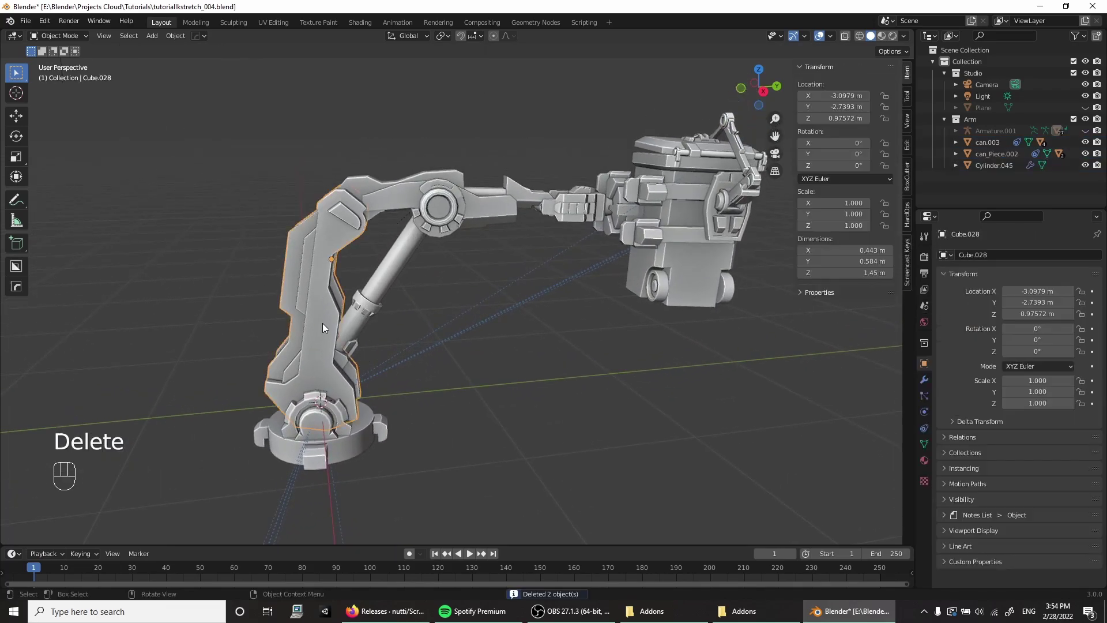
{"action": "key", "text": "alt+h"}
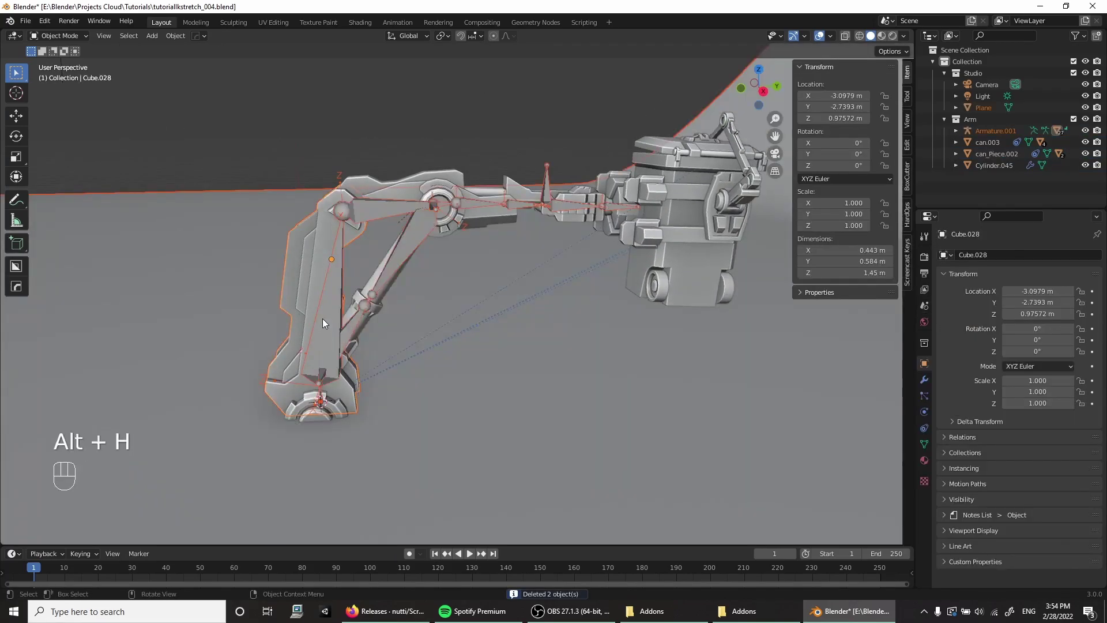
{"action": "left_click", "coordinate": [445, 378]}
{"action": "key", "text": "h"}
{"action": "left_click_drag", "start_coordinate": [381, 288], "coordinate": [237, 301]}
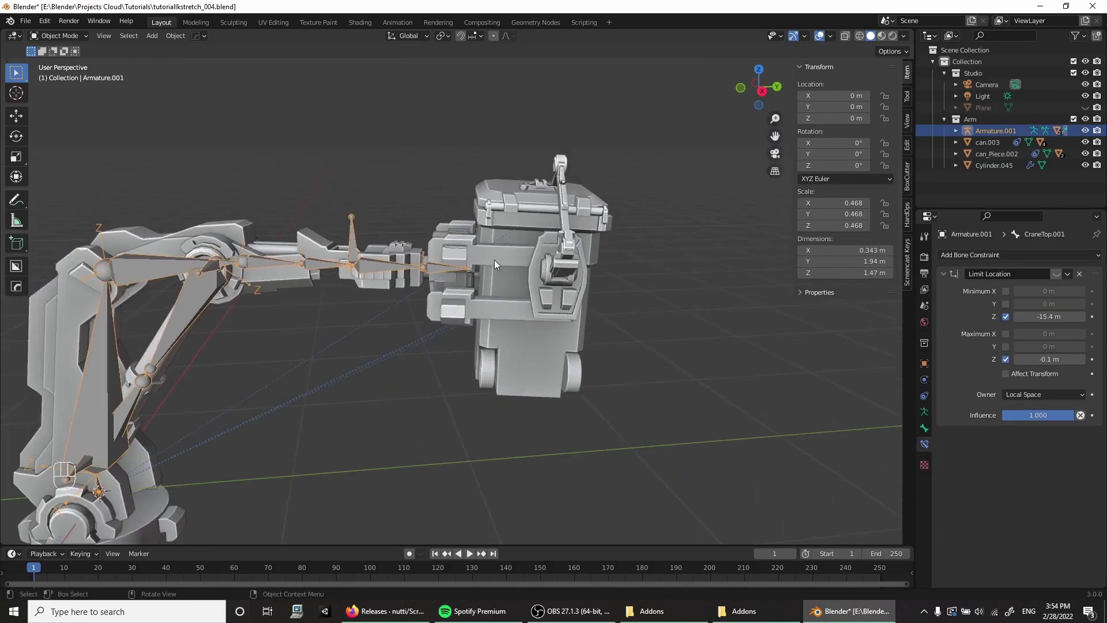
{"action": "middle_click", "coordinate": [502, 263]}
Step: Hide the bin body and its leftover pieces one by one, leaving the arm rig exposed
{"action": "left_click", "coordinate": [512, 369]}
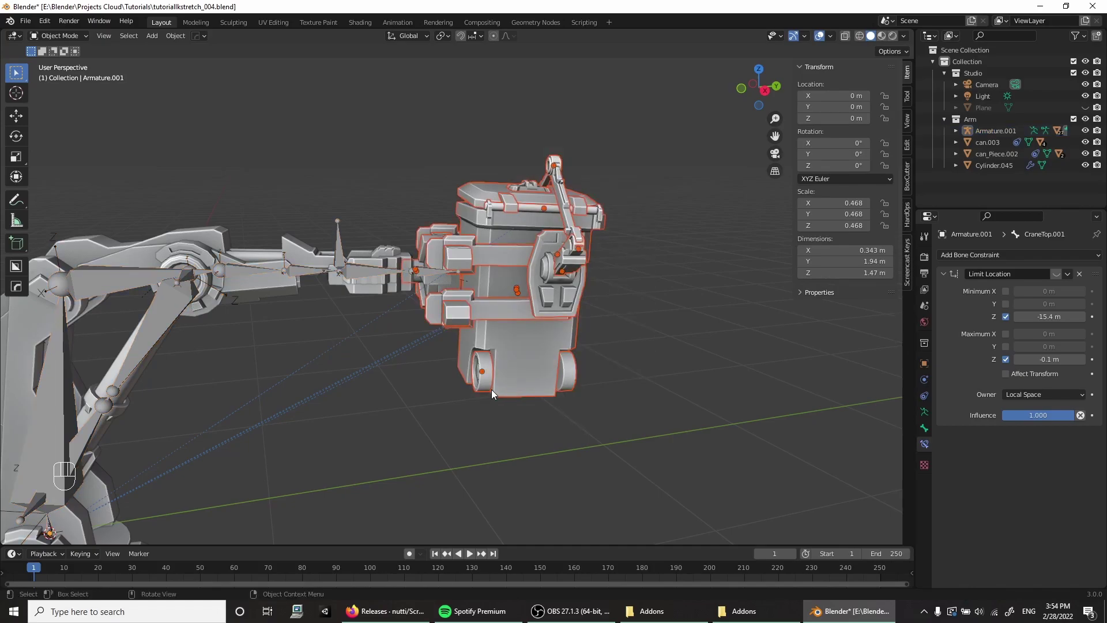
{"action": "key", "text": "h"}
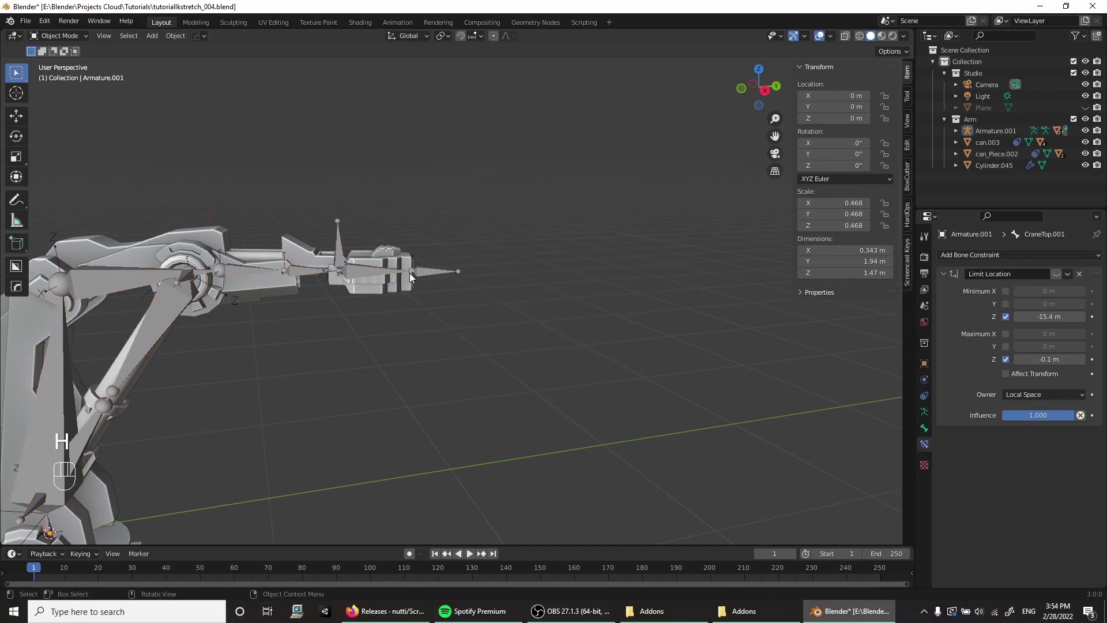
{"action": "left_click", "coordinate": [404, 282]}
{"action": "key", "text": "h"}
{"action": "left_click", "coordinate": [400, 255]}
{"action": "key", "text": "h"}
{"action": "left_click", "coordinate": [380, 282]}
Step: Enter pose mode on the arm's armature and inspect the IK constraint on the chain bone
{"action": "key", "text": "h"}
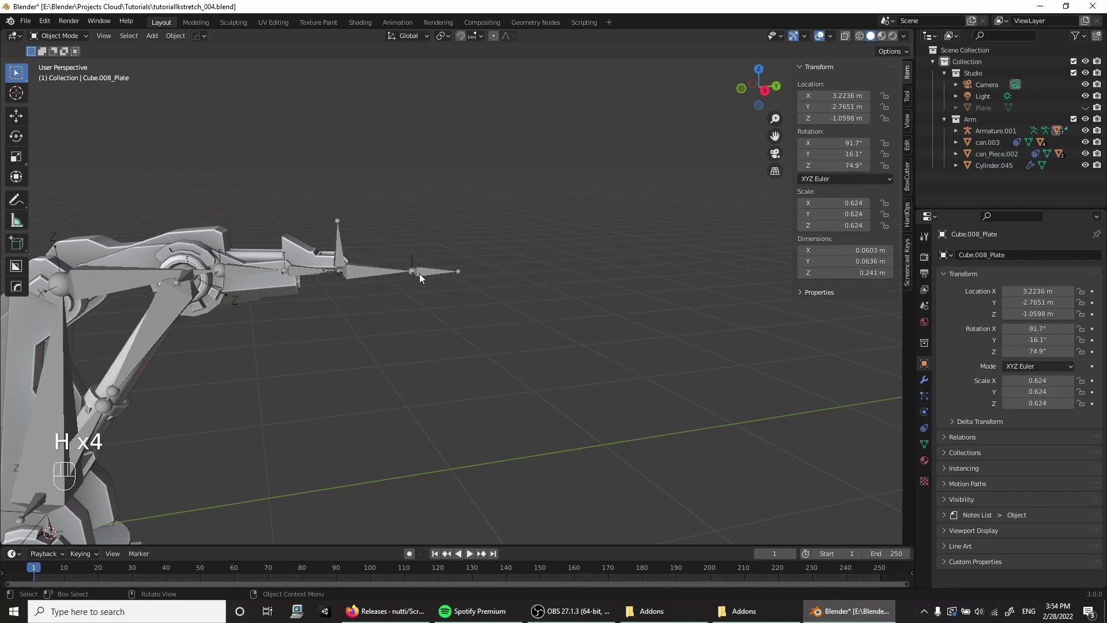
{"action": "left_click_drag", "start_coordinate": [262, 307], "coordinate": [328, 257]}
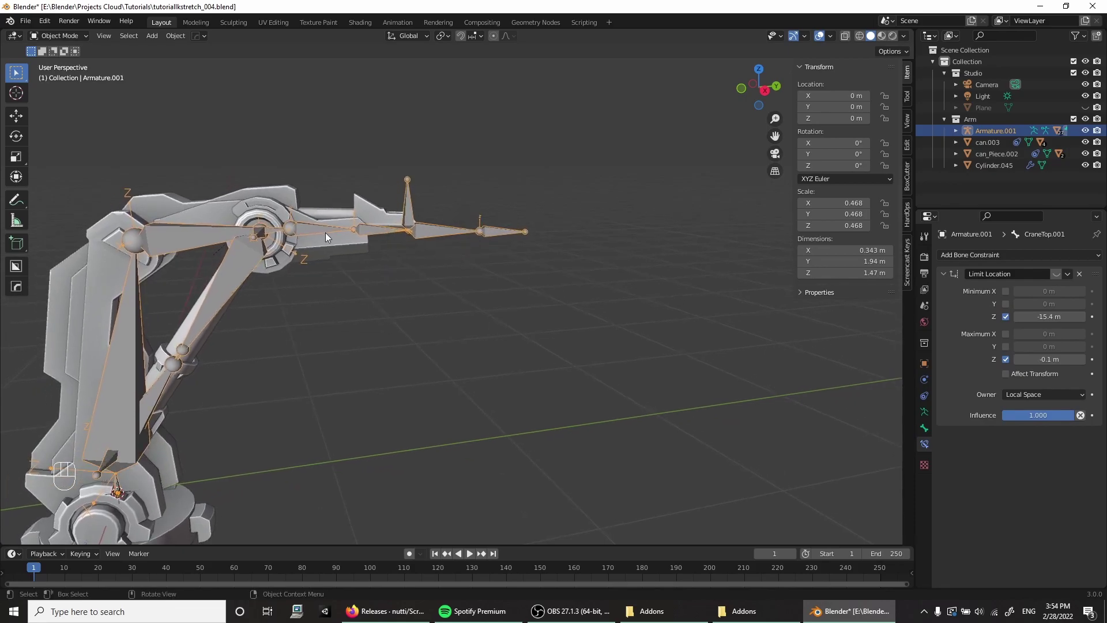
{"action": "left_click_drag", "start_coordinate": [300, 217], "coordinate": [392, 199]}
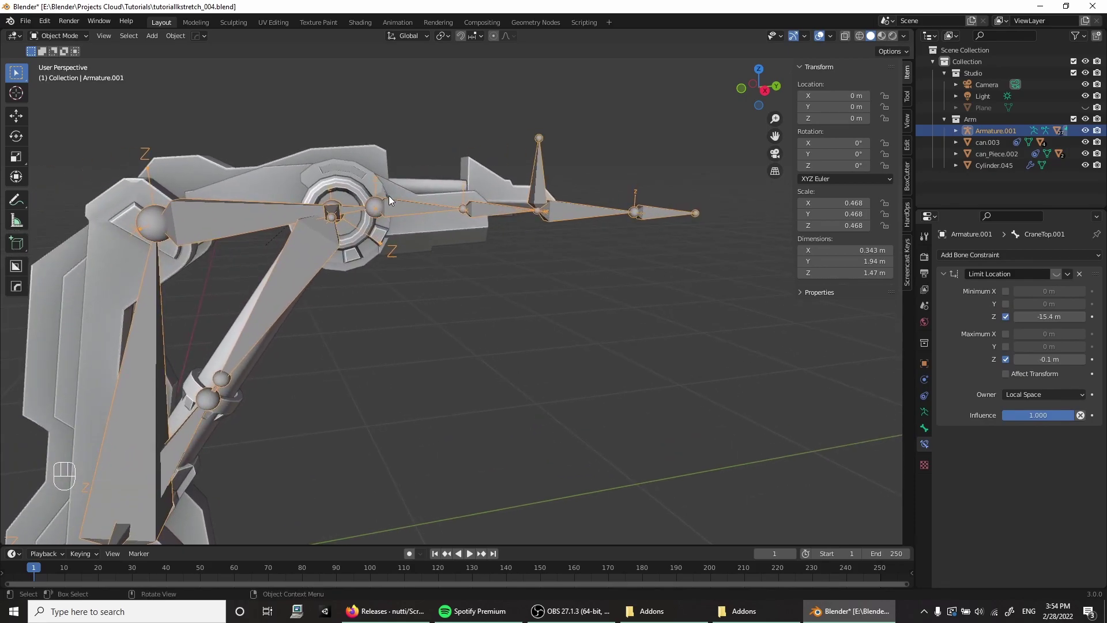
{"action": "key", "text": "F3"}
{"action": "left_click_drag", "start_coordinate": [431, 231], "coordinate": [342, 297]}
{"action": "left_click", "coordinate": [504, 246]}
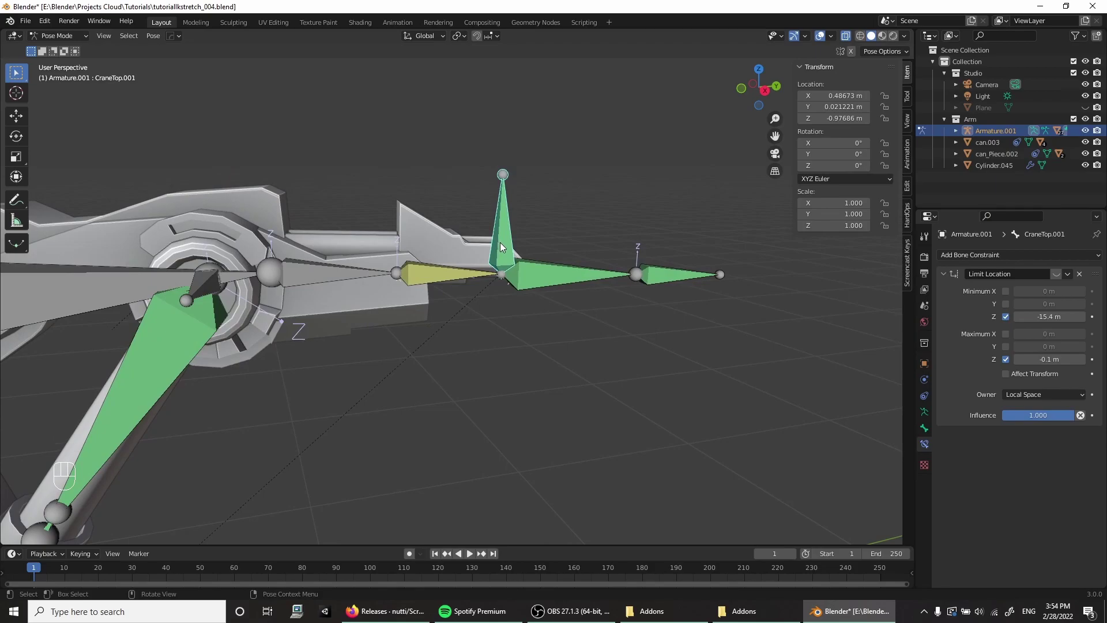
{"action": "left_click", "coordinate": [440, 278]}
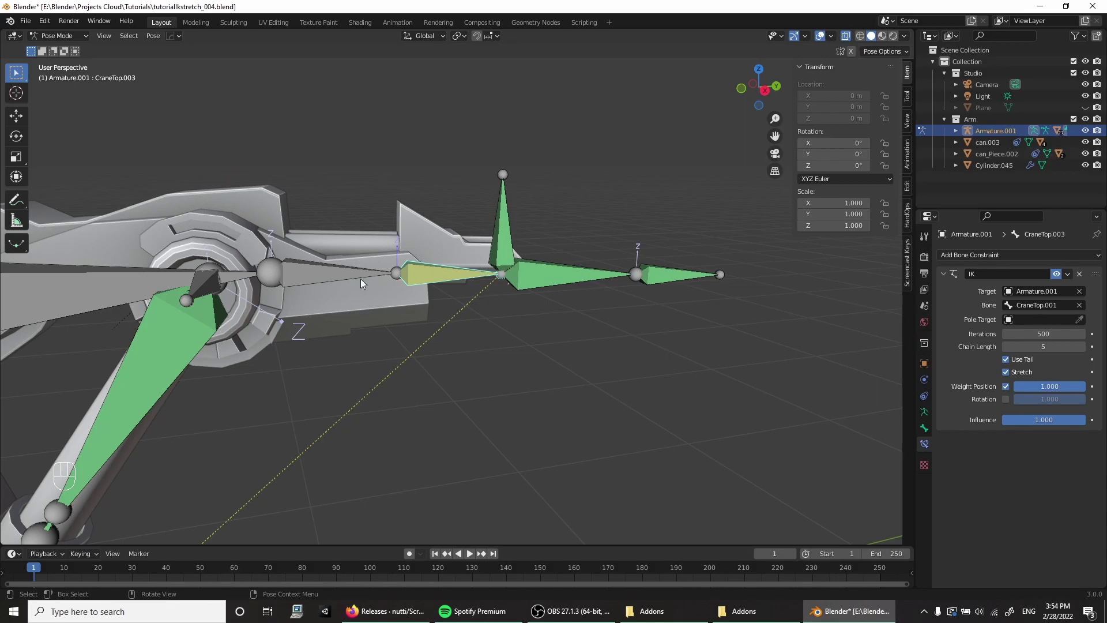
{"action": "left_click_drag", "start_coordinate": [221, 353], "coordinate": [386, 159]}
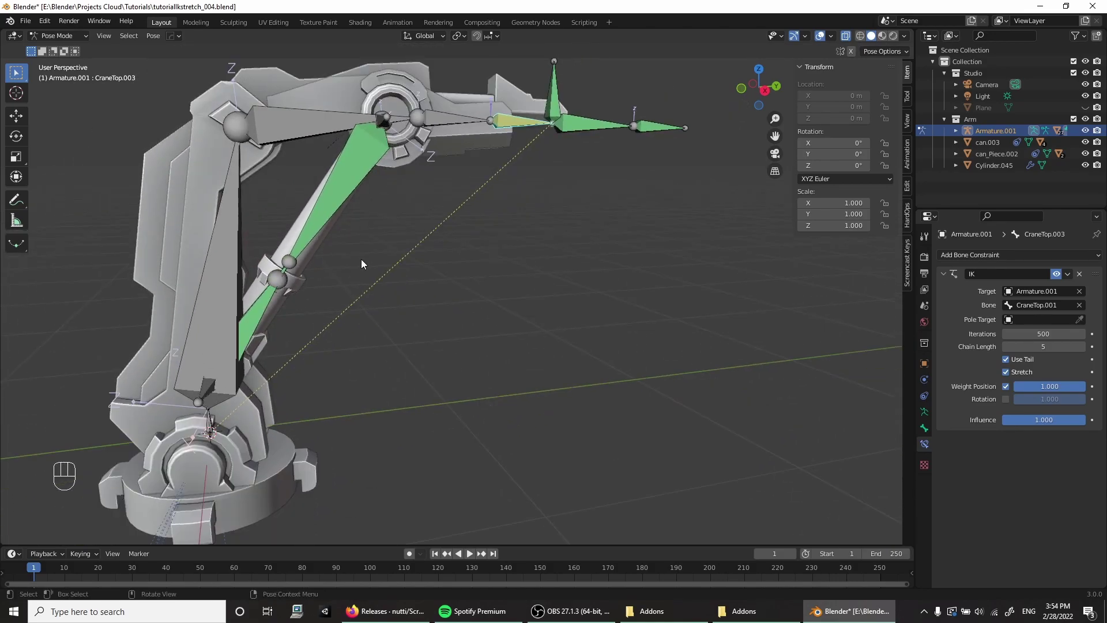
{"action": "left_click_drag", "start_coordinate": [352, 269], "coordinate": [312, 332]}
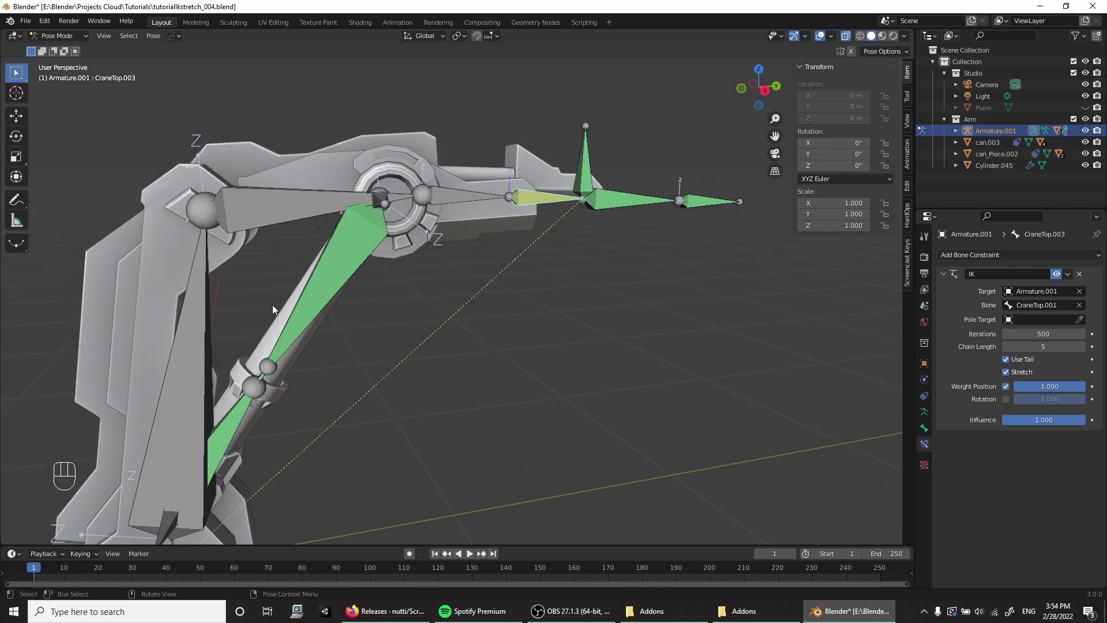
{"action": "left_click_drag", "start_coordinate": [485, 266], "coordinate": [452, 300]}
{"action": "left_click", "coordinate": [448, 241]}
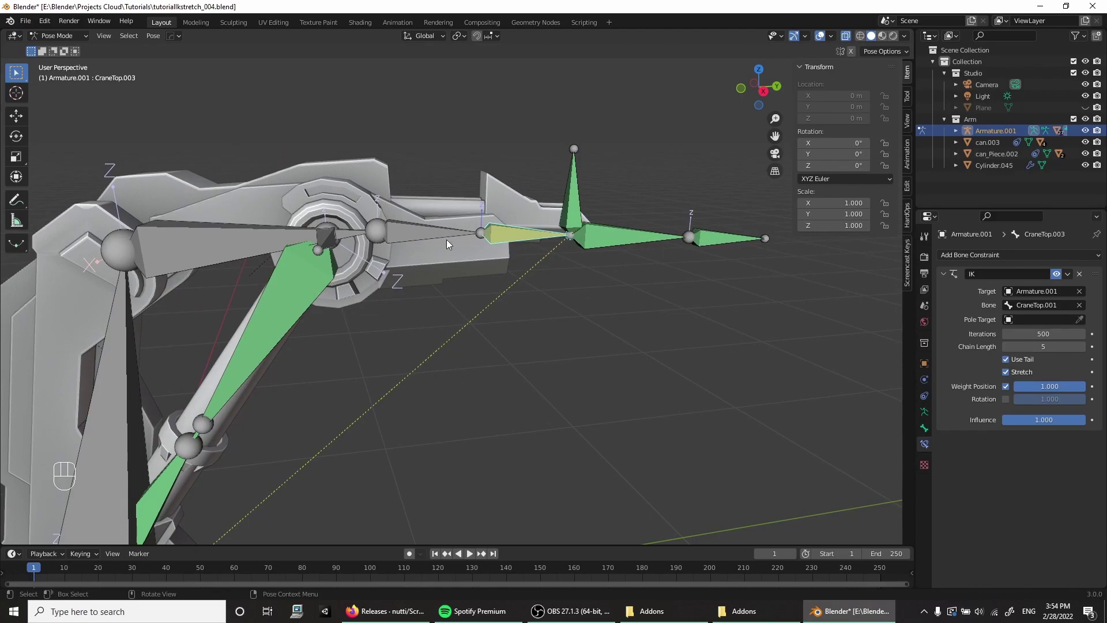
Step: Move IK target CraneTop.001 to check the chain follows, then review the chain's bones
{"action": "left_click", "coordinate": [589, 203]}
{"action": "key", "text": "g"}
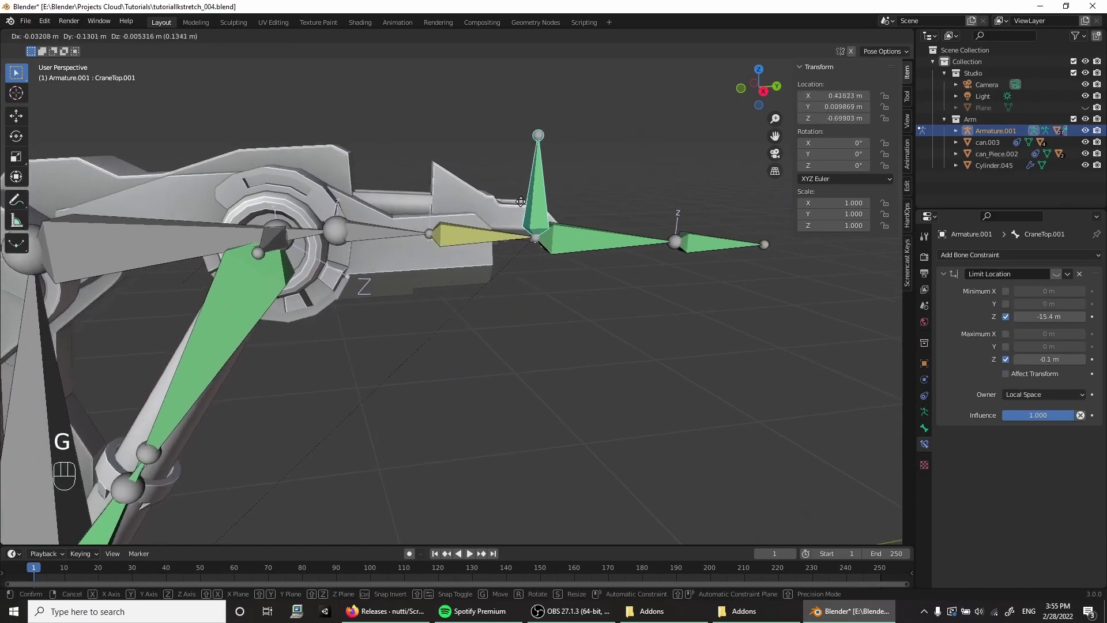
{"action": "left_click", "coordinate": [376, 235]}
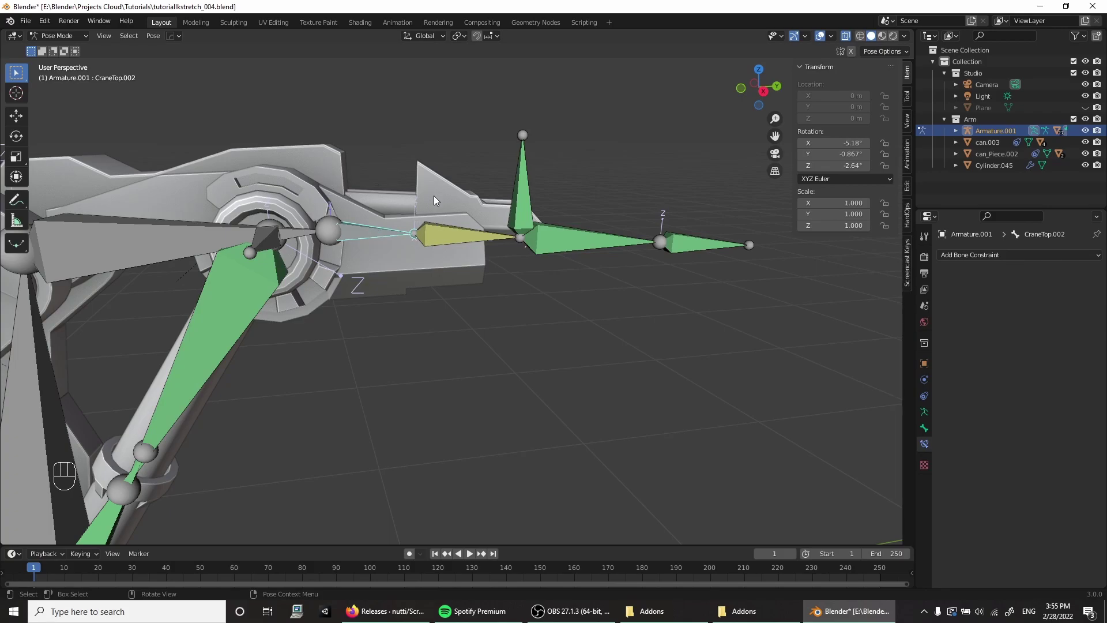
{"action": "left_click", "coordinate": [442, 198]}
{"action": "left_click", "coordinate": [446, 239]}
{"action": "left_click", "coordinate": [304, 148]}
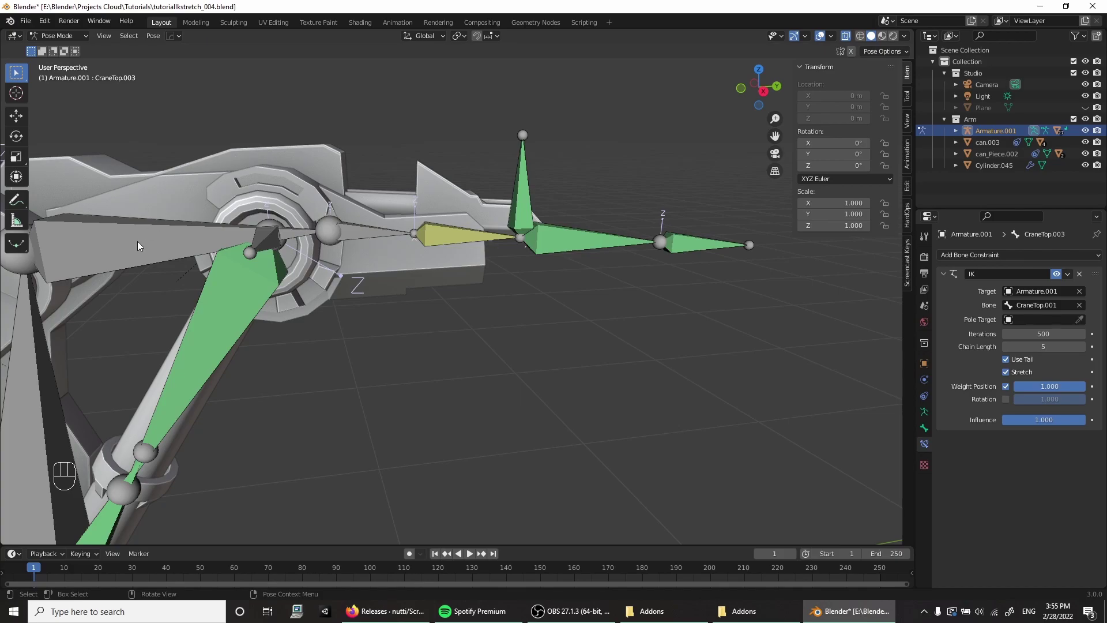
{"action": "left_click", "coordinate": [141, 244]}
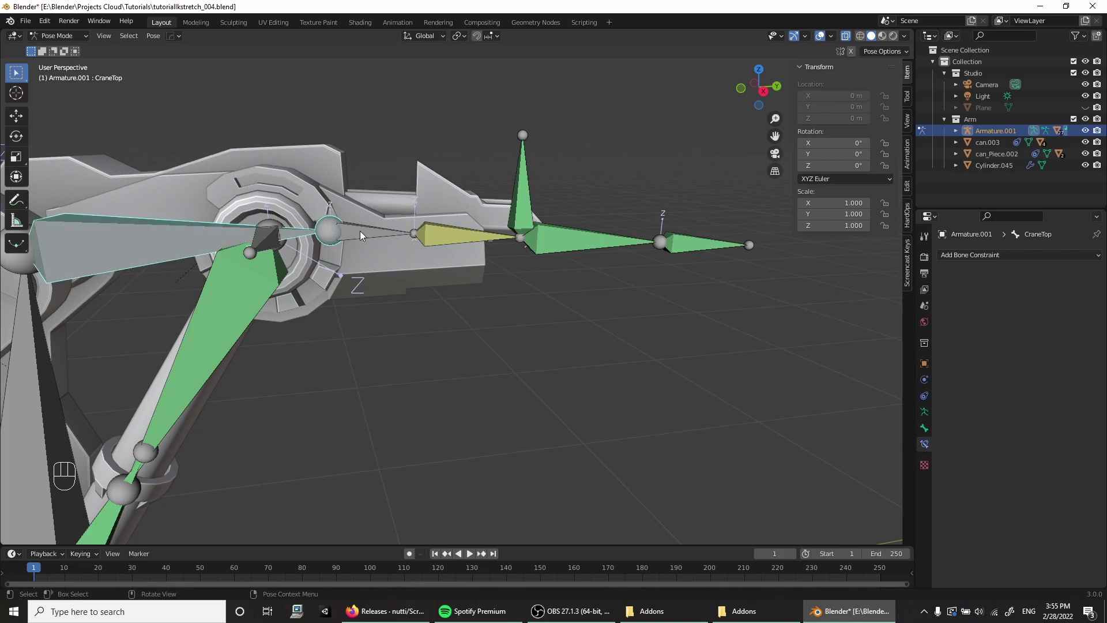
Step: Pull the IK target away from CraneTop.002 to see how the stretch bone behaves
{"action": "left_click", "coordinate": [359, 232]}
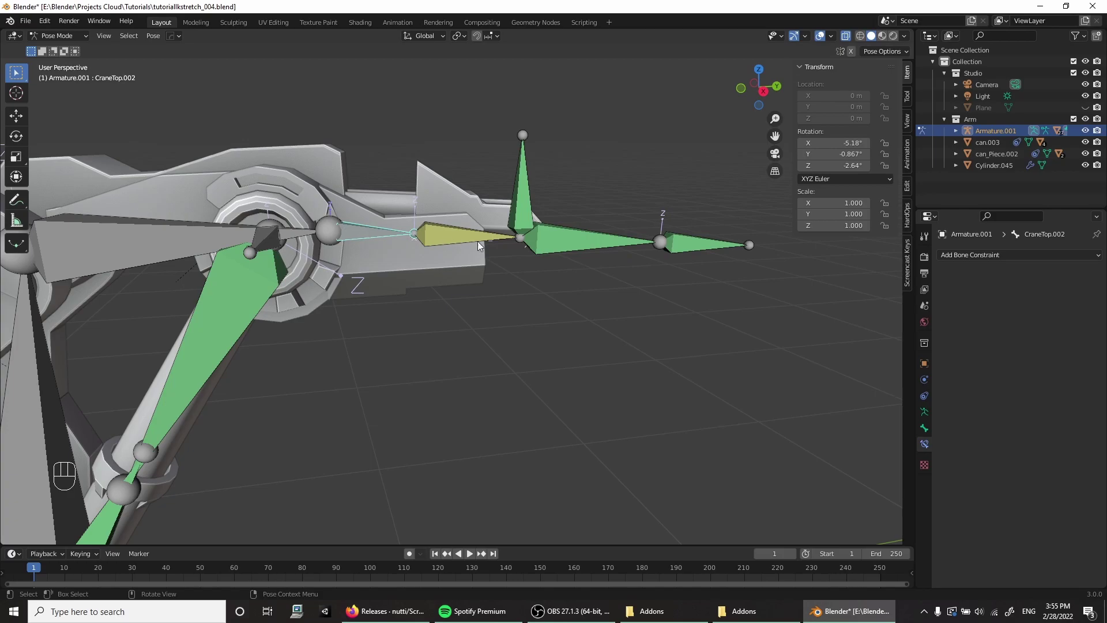
{"action": "left_click_drag", "start_coordinate": [365, 225], "coordinate": [461, 189]}
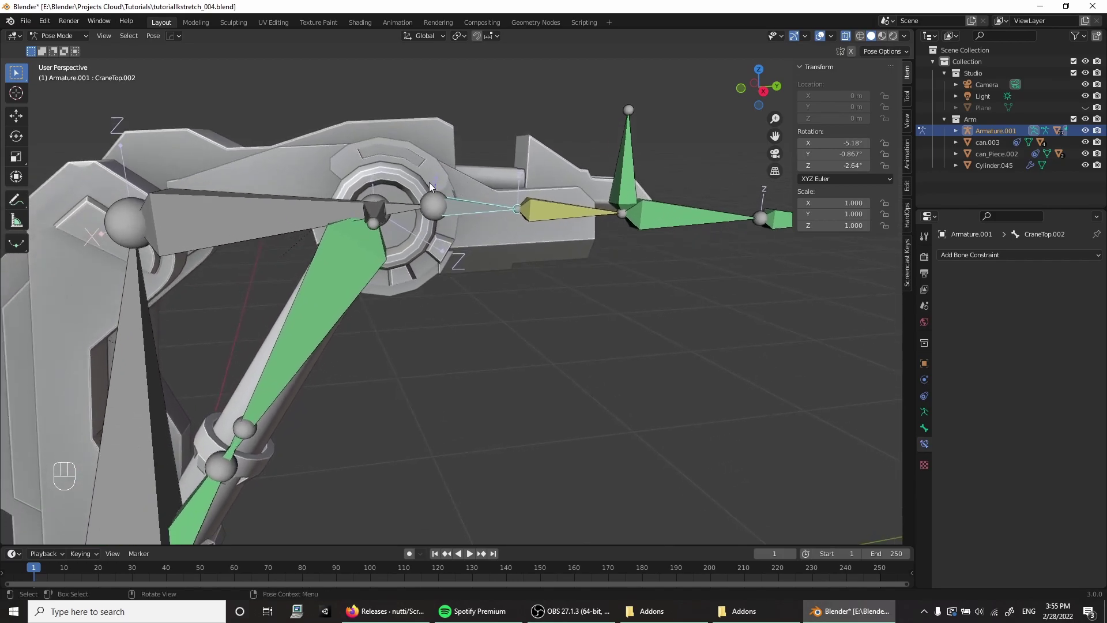
{"action": "left_click_drag", "start_coordinate": [385, 225], "coordinate": [274, 271]}
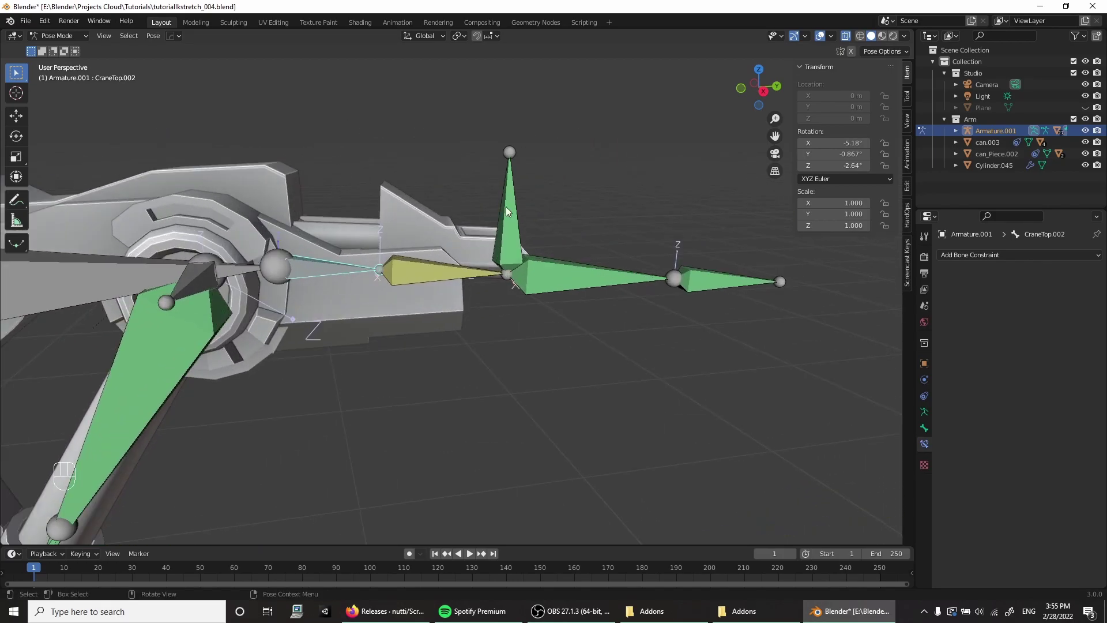
{"action": "left_click", "coordinate": [509, 210]}
{"action": "left_click_drag", "start_coordinate": [465, 258], "coordinate": [431, 292]}
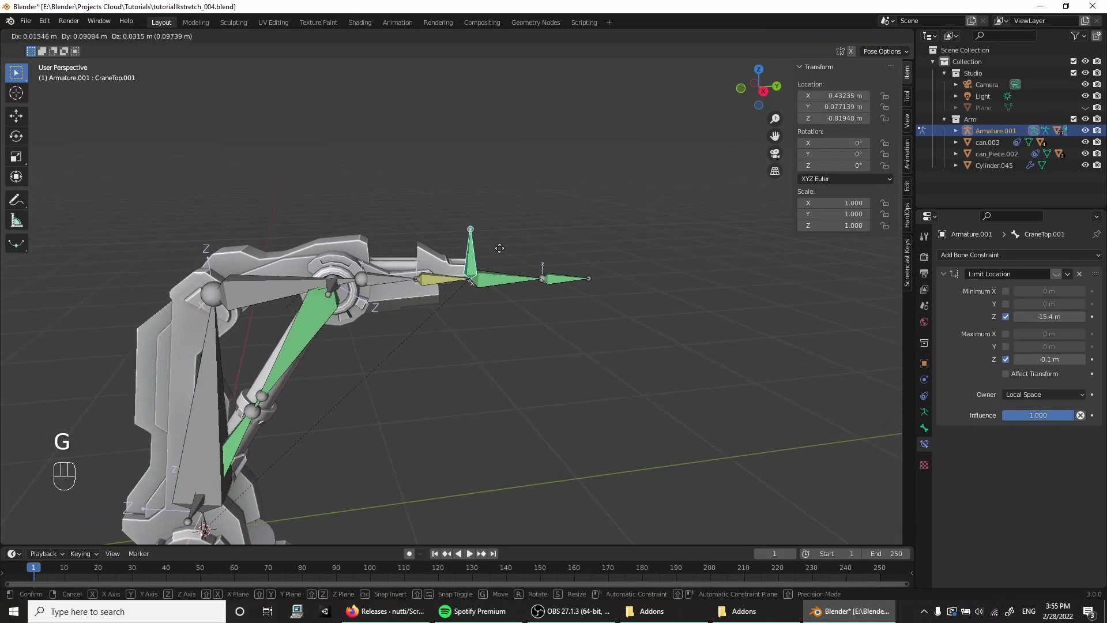
{"action": "key", "text": "g"}
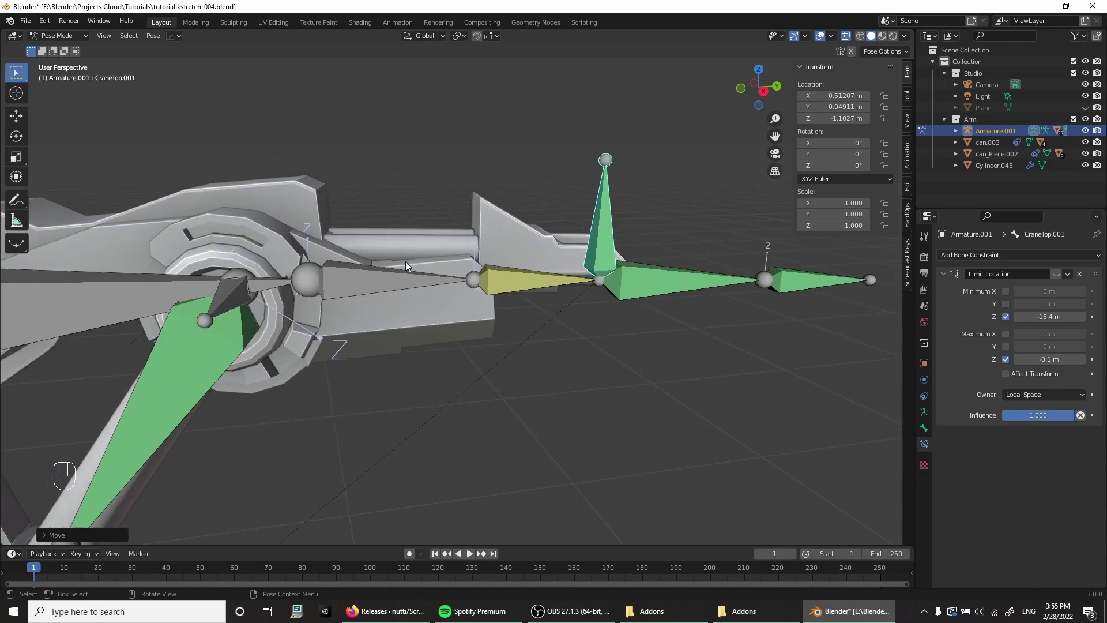
{"action": "left_click_drag", "start_coordinate": [393, 261], "coordinate": [376, 248]}
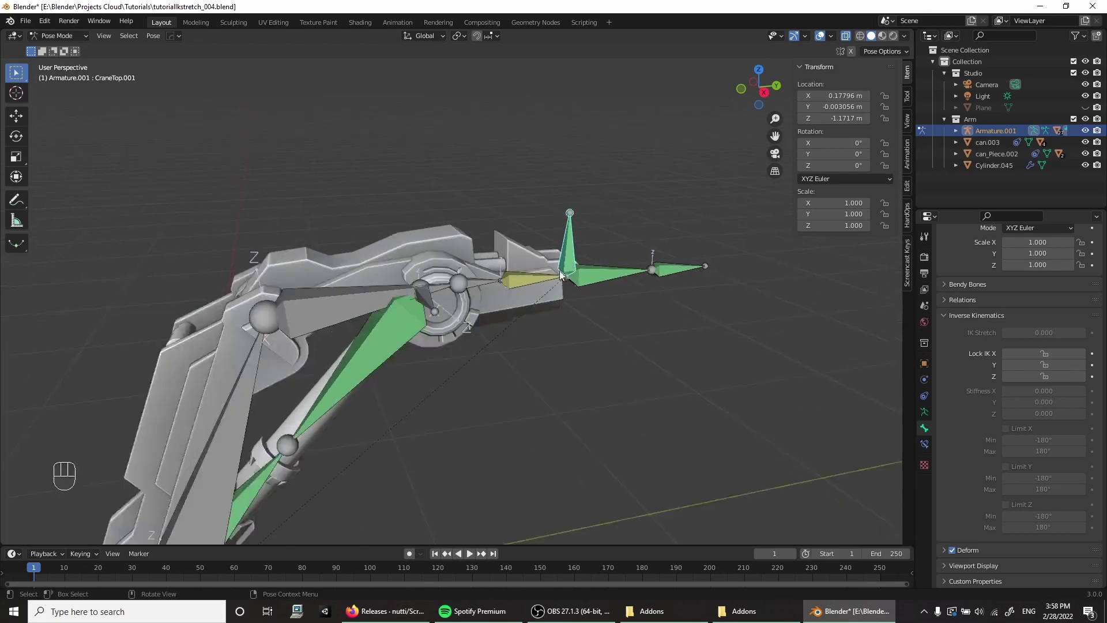
{"action": "left_click_drag", "start_coordinate": [536, 290], "coordinate": [517, 301]}
{"action": "left_click_drag", "start_coordinate": [481, 270], "coordinate": [497, 274]}
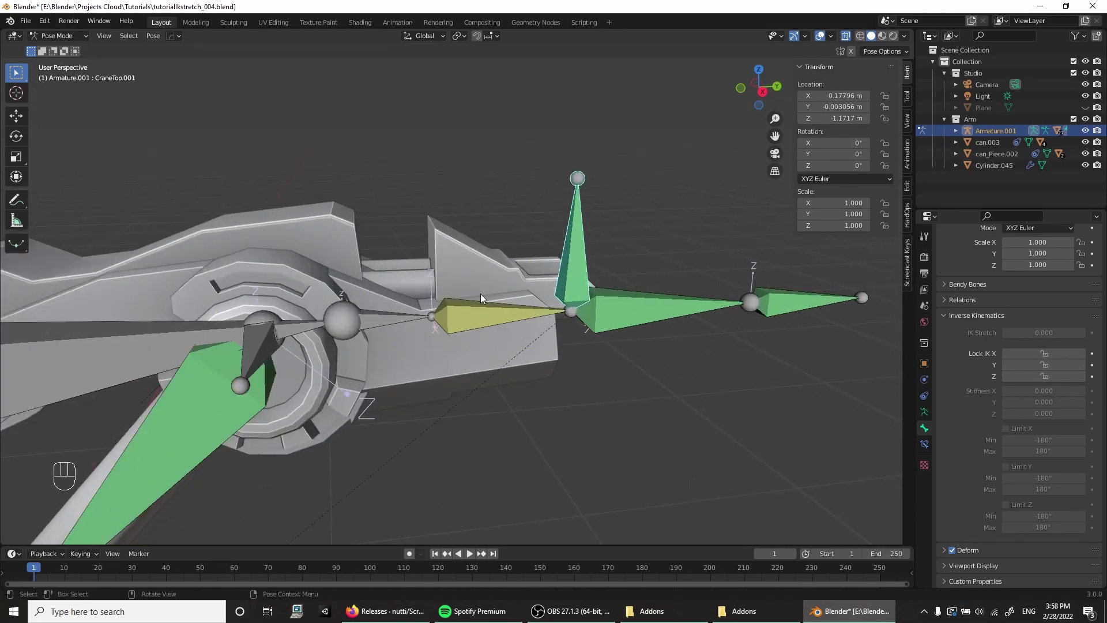
Step: Give CraneTop.002 an IK Stretch of 0.293 and lock its IK rotation on X, Y and Z
{"action": "left_click", "coordinate": [377, 317]}
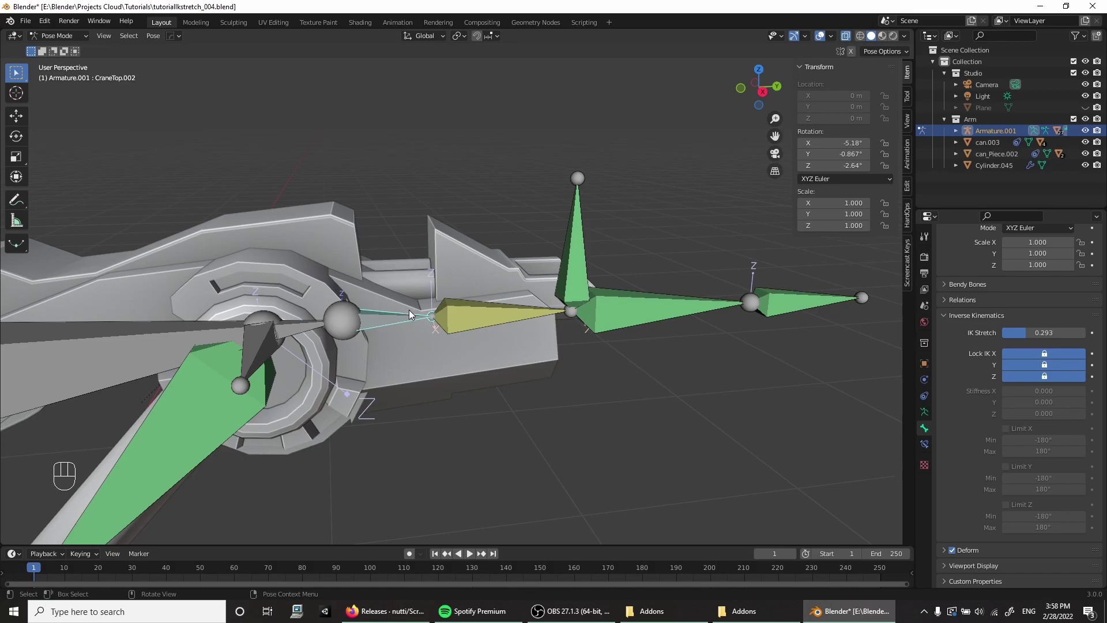
{"action": "left_click_drag", "start_coordinate": [417, 333], "coordinate": [486, 204]}
{"action": "left_click_drag", "start_coordinate": [475, 178], "coordinate": [404, 255]}
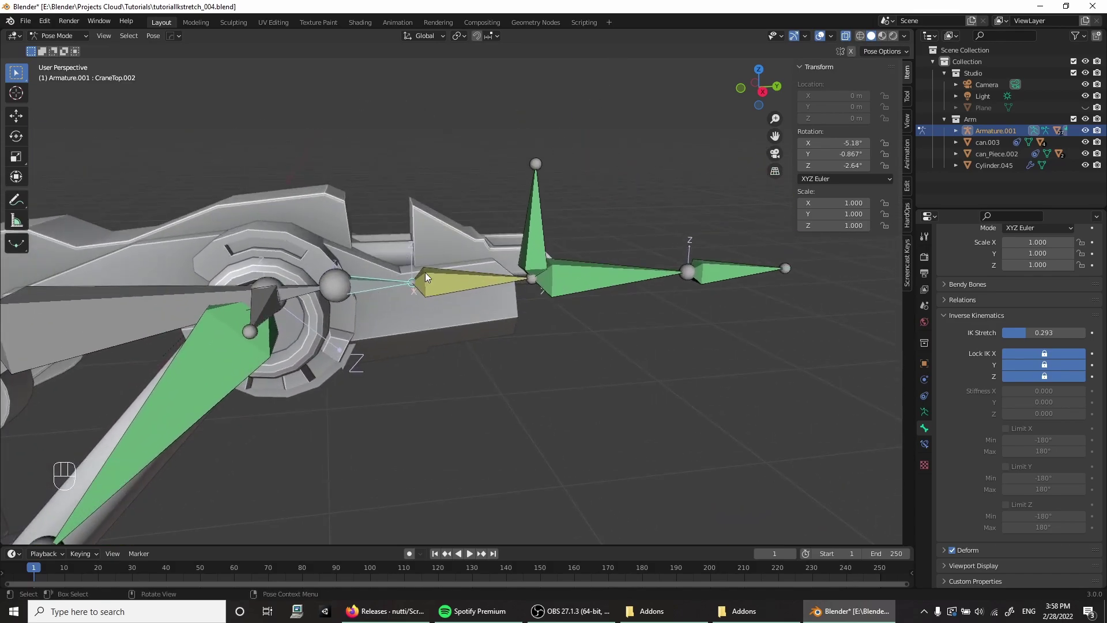
{"action": "left_click", "coordinate": [1036, 357]}
{"action": "left_click", "coordinate": [1041, 371]}
{"action": "left_click", "coordinate": [1043, 376]}
Step: Move the IK target around to test the stretch and rotation locks
{"action": "left_click_drag", "start_coordinate": [553, 256], "coordinate": [544, 304]}
{"action": "key", "text": "g"}
{"action": "left_click_drag", "start_coordinate": [610, 183], "coordinate": [571, 154]}
{"action": "left_click_drag", "start_coordinate": [571, 154], "coordinate": [596, 173]}
{"action": "left_click_drag", "start_coordinate": [605, 238], "coordinate": [634, 264]}
{"action": "left_click_drag", "start_coordinate": [564, 243], "coordinate": [460, 262]}
{"action": "left_click_drag", "start_coordinate": [516, 229], "coordinate": [485, 279]}
{"action": "left_click_drag", "start_coordinate": [669, 353], "coordinate": [531, 393]}
{"action": "key", "text": "g"}
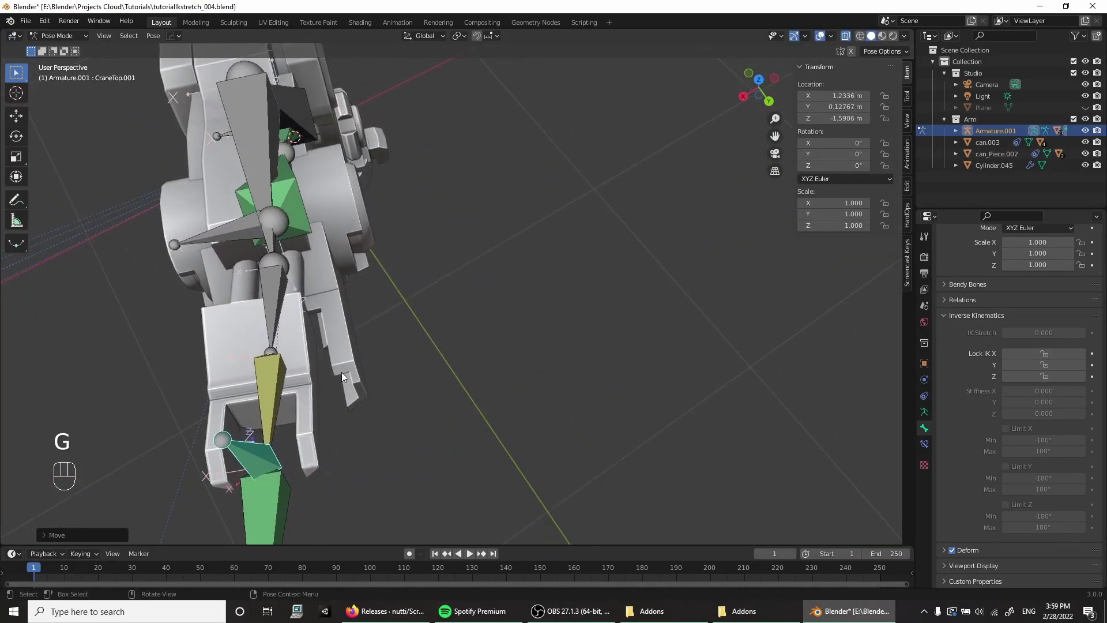
{"action": "middle_click", "coordinate": [378, 356]}
{"action": "left_click_drag", "start_coordinate": [429, 302], "coordinate": [509, 222]}
{"action": "left_click_drag", "start_coordinate": [498, 234], "coordinate": [483, 262]}
Step: Re-enable Lock IK X, Y and Z on the stretch bone and reselect target CraneTop.001
{"action": "left_click", "coordinate": [452, 272]}
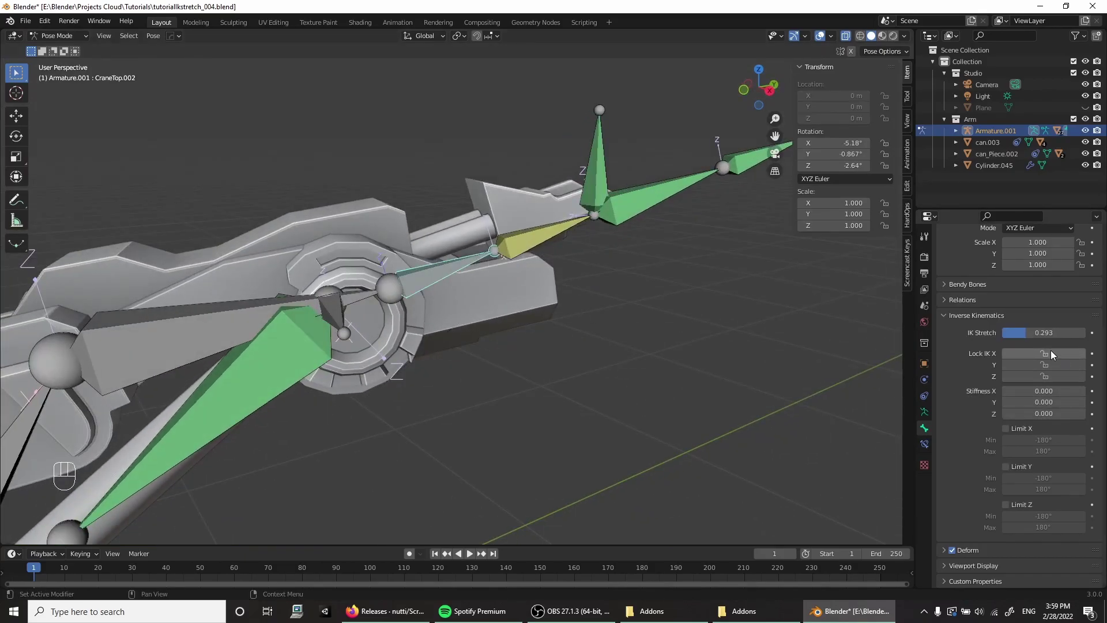
{"action": "left_click", "coordinate": [1055, 357]}
{"action": "left_click", "coordinate": [1056, 365]}
{"action": "left_click", "coordinate": [1057, 380]}
{"action": "left_click_drag", "start_coordinate": [485, 273], "coordinate": [658, 280]}
{"action": "left_click_drag", "start_coordinate": [615, 281], "coordinate": [589, 283]}
{"action": "left_click_drag", "start_coordinate": [519, 281], "coordinate": [422, 326]}
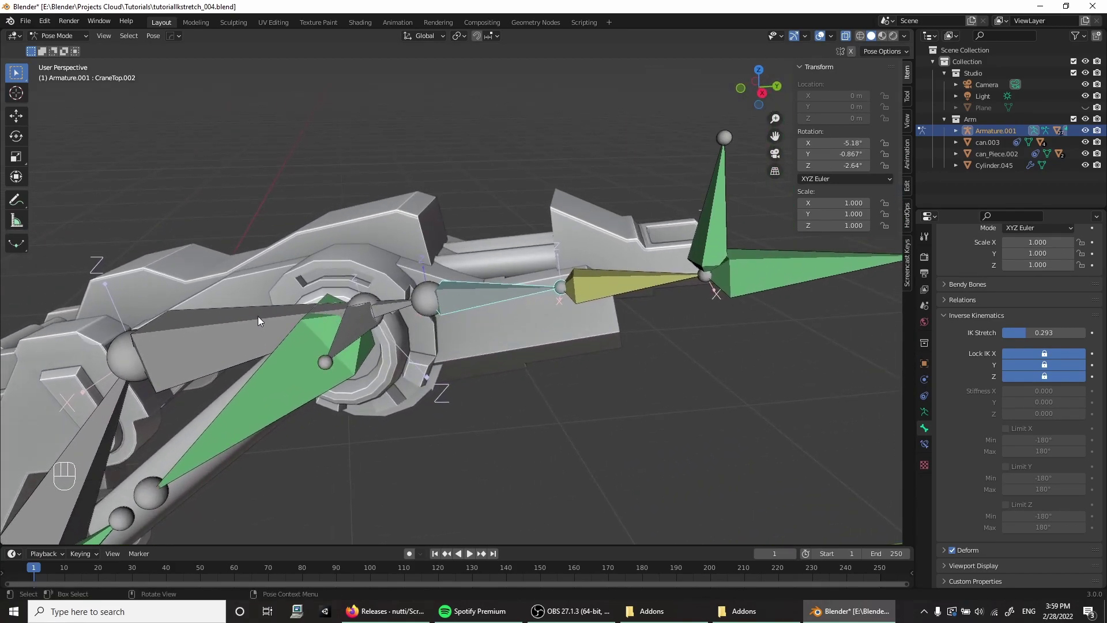
{"action": "left_click", "coordinate": [455, 284]}
{"action": "left_click", "coordinate": [425, 280]}
{"action": "left_click", "coordinate": [498, 227]}
{"action": "left_click_drag", "start_coordinate": [490, 237], "coordinate": [507, 240]}
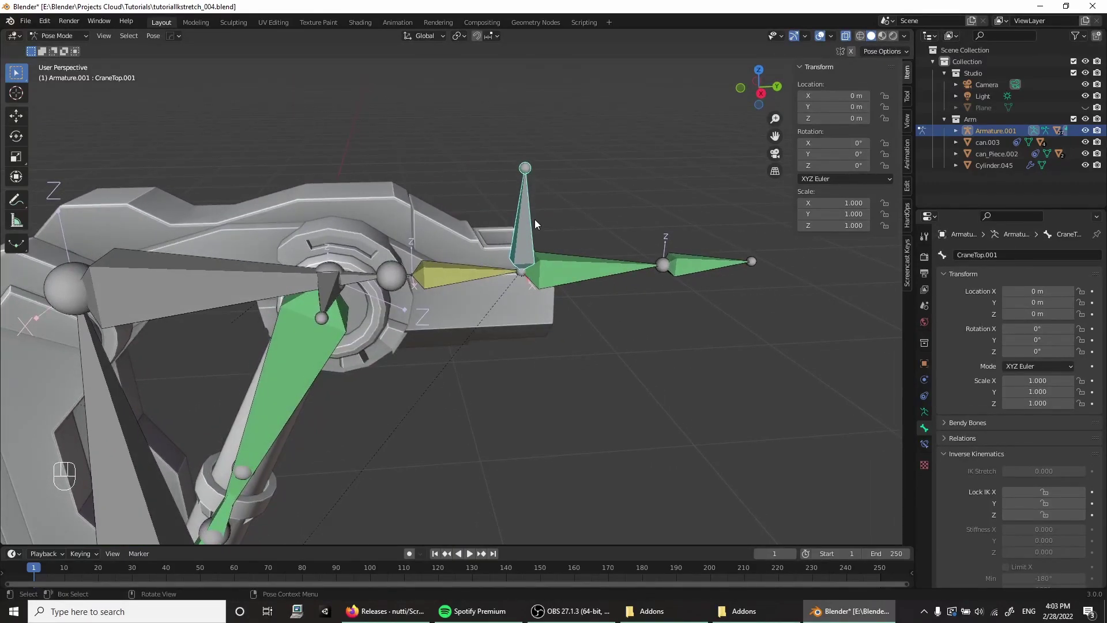
Step: Drag IK target CraneTop.001 in and out to confirm the chain stretches after it
{"action": "key", "text": "g"}
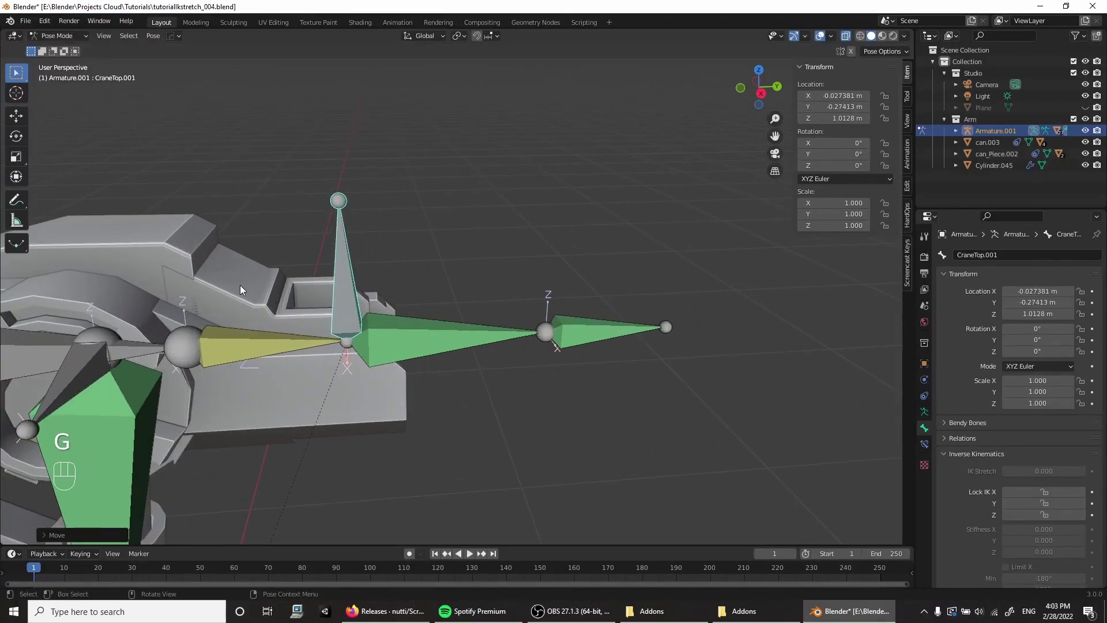
{"action": "left_click_drag", "start_coordinate": [338, 302], "coordinate": [392, 313]}
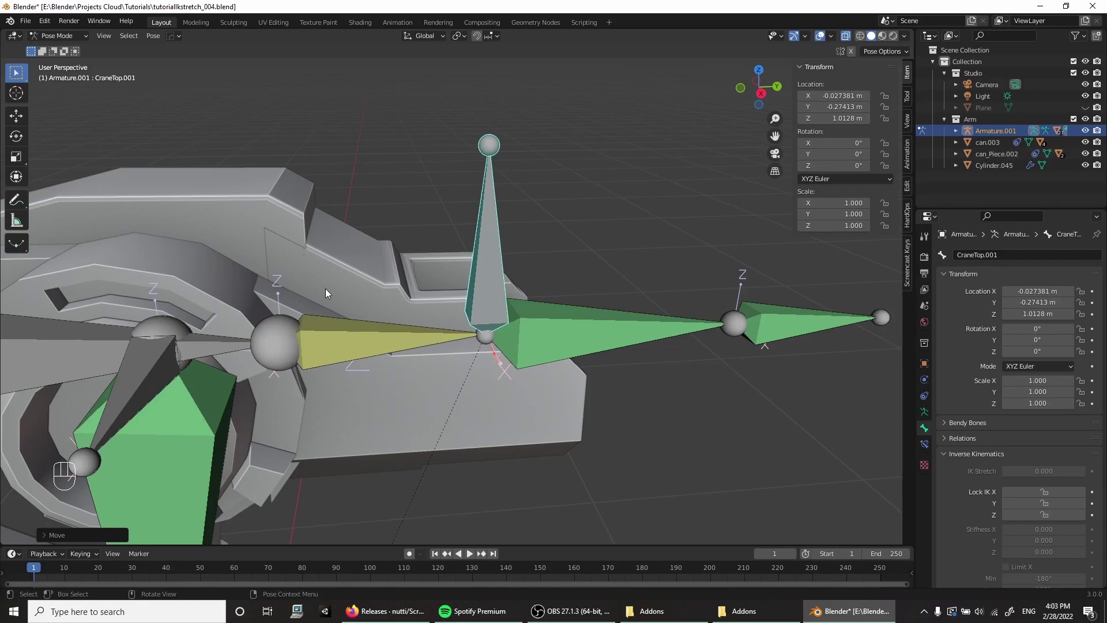
{"action": "key", "text": "g"}
{"action": "left_click_drag", "start_coordinate": [657, 264], "coordinate": [642, 265]}
{"action": "left_click", "coordinate": [593, 295]}
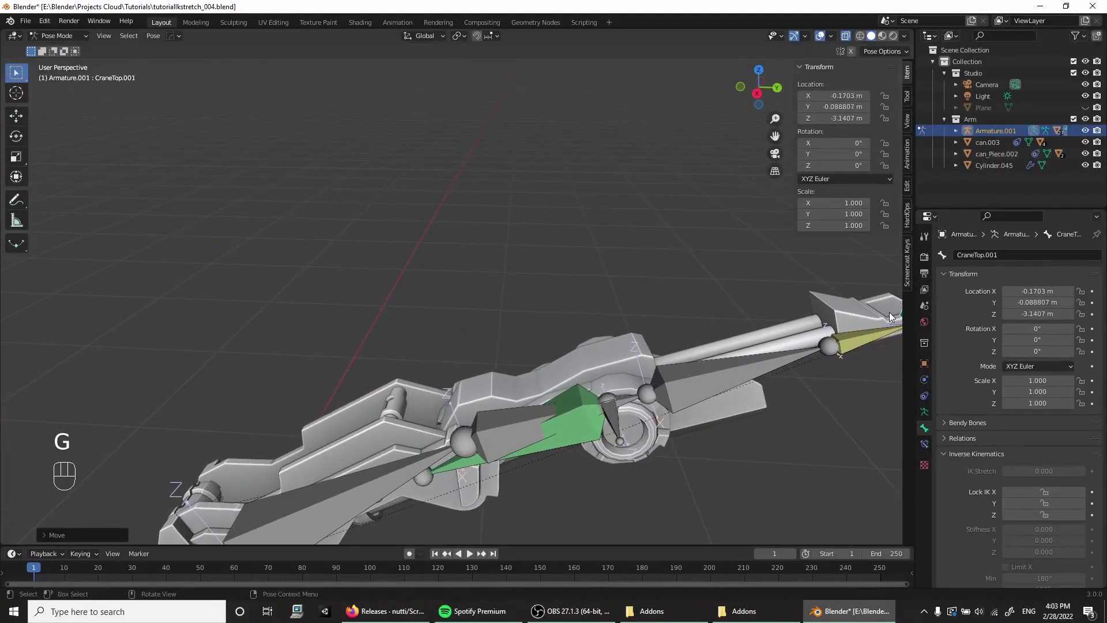
{"action": "left_click", "coordinate": [590, 339]}
{"action": "left_click_drag", "start_coordinate": [656, 386], "coordinate": [449, 309]}
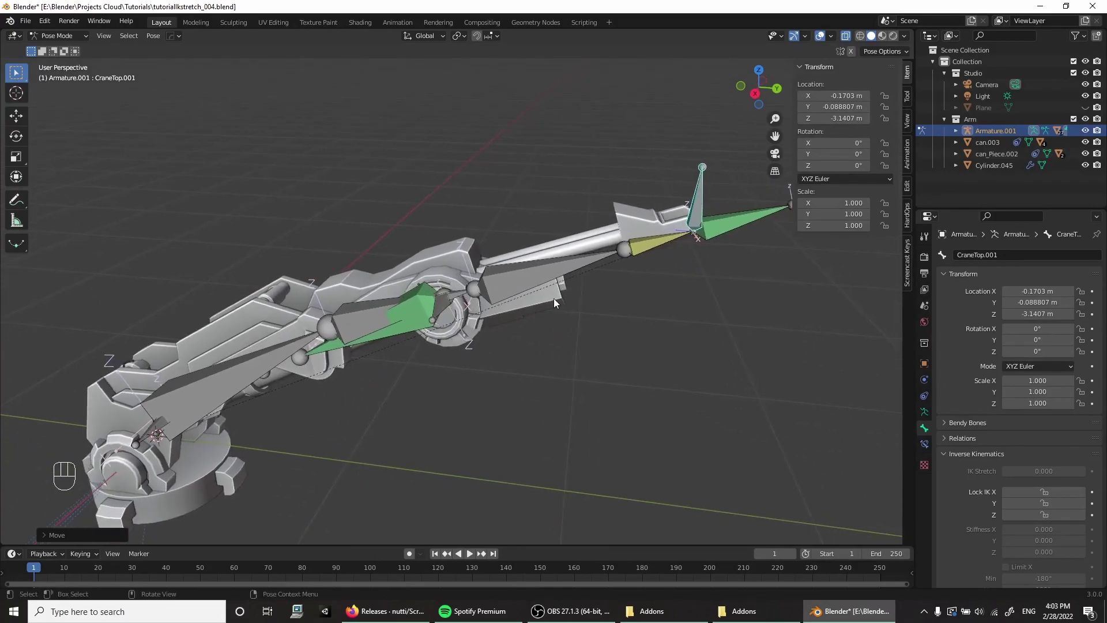
{"action": "key", "text": "g"}
Step: Reset the target's location with Alt+G and bring up CraneTop.001's bone settings
{"action": "key", "text": "F8"}
{"action": "key", "text": "F8"}
{"action": "left_click", "coordinate": [355, 235]}
{"action": "left_click_drag", "start_coordinate": [368, 217], "coordinate": [484, 199]}
{"action": "left_click", "coordinate": [494, 207]}
{"action": "left_click_drag", "start_coordinate": [551, 326], "coordinate": [728, 180]}
{"action": "key", "text": "alt+g"}
{"action": "left_click", "coordinate": [474, 265]}
{"action": "left_click_drag", "start_coordinate": [435, 233], "coordinate": [551, 221]}
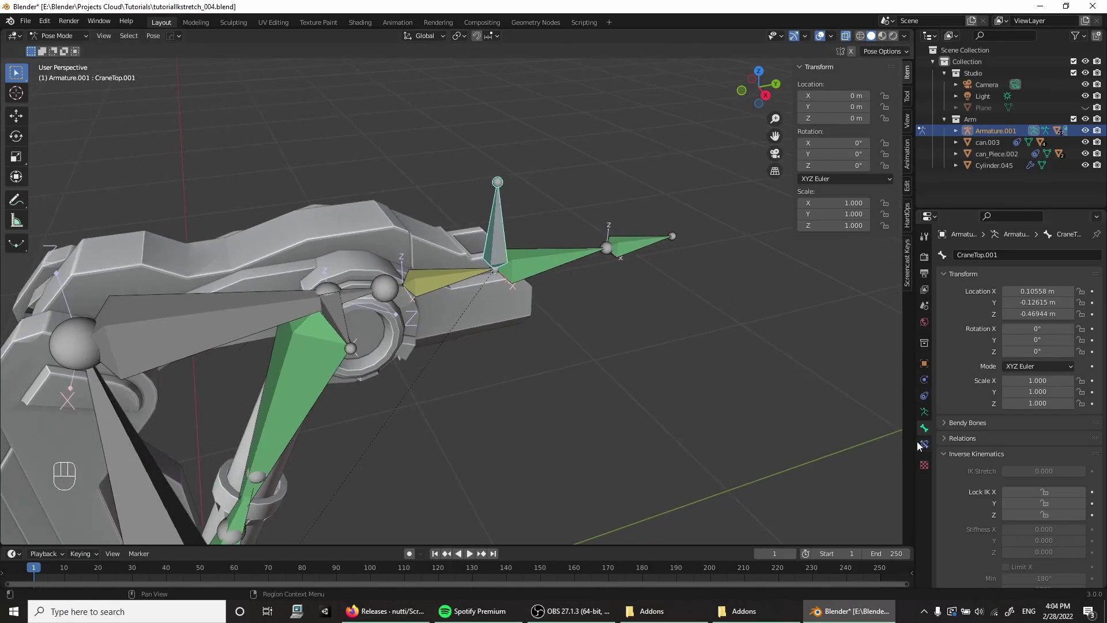
Step: Add a Limit Location constraint to CraneTop.001 set to the bone's local space
{"action": "left_click", "coordinate": [925, 448]}
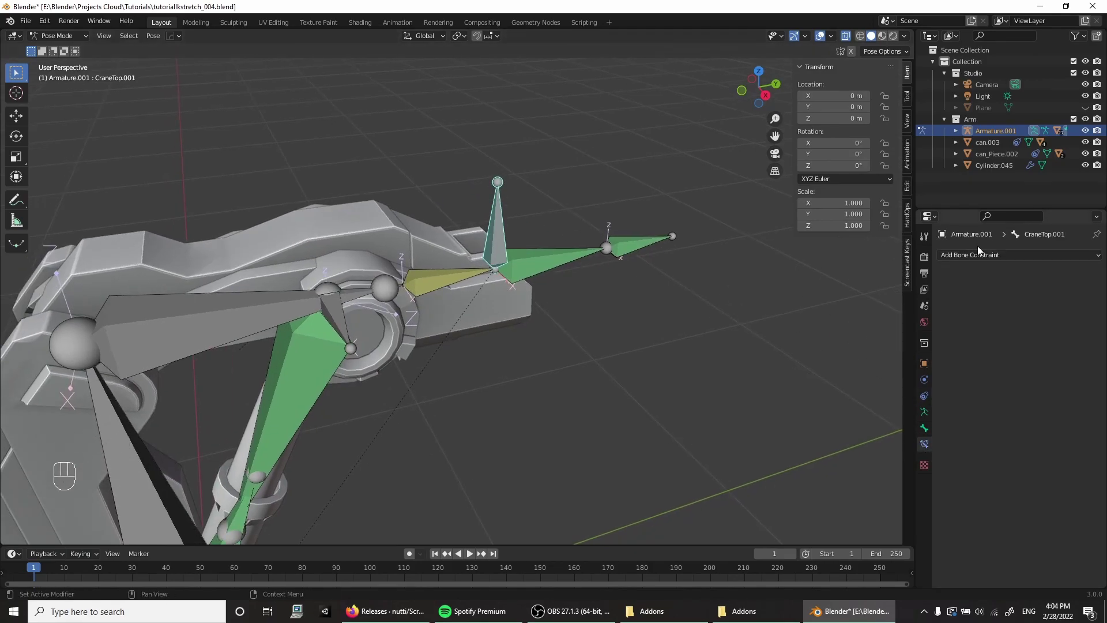
{"action": "left_click_drag", "start_coordinate": [987, 257], "coordinate": [890, 355]}
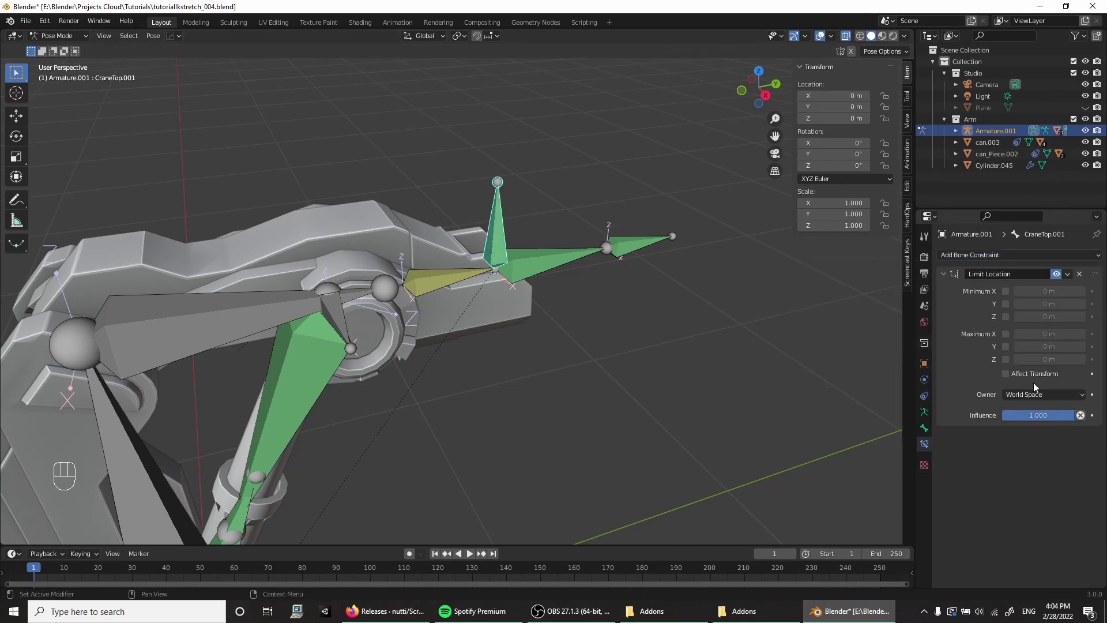
{"action": "left_click_drag", "start_coordinate": [1030, 397], "coordinate": [1039, 470]}
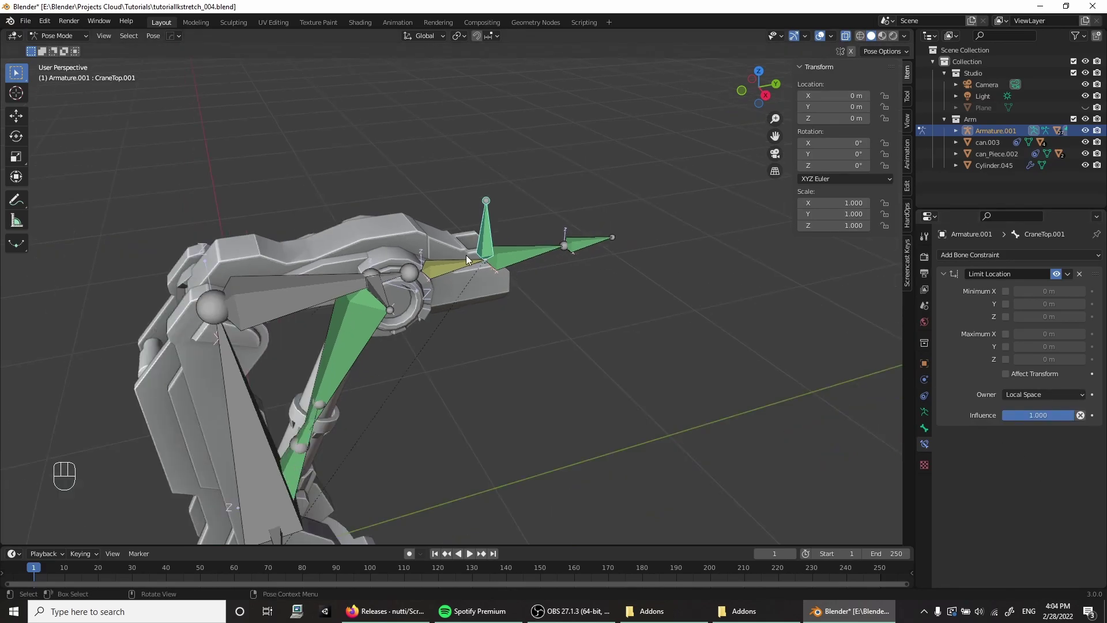
Step: Hide the long stretch bone beside the target, keeping CraneTop.001 selected
{"action": "left_click_drag", "start_coordinate": [479, 237], "coordinate": [512, 177]}
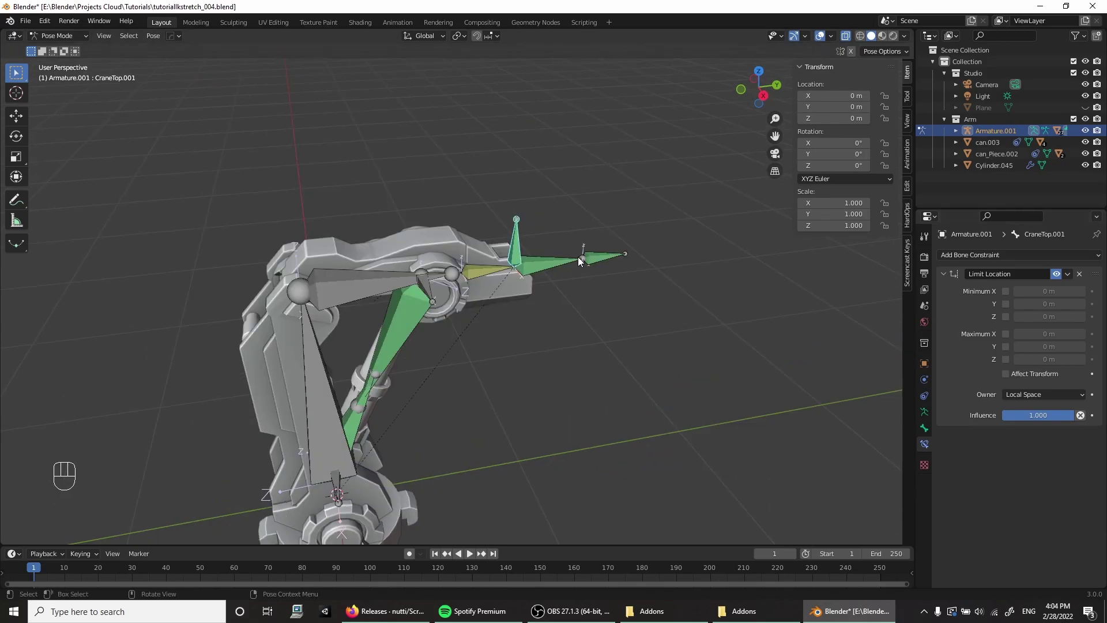
{"action": "left_click_drag", "start_coordinate": [519, 244], "coordinate": [436, 258]}
{"action": "left_click_drag", "start_coordinate": [543, 245], "coordinate": [540, 247]}
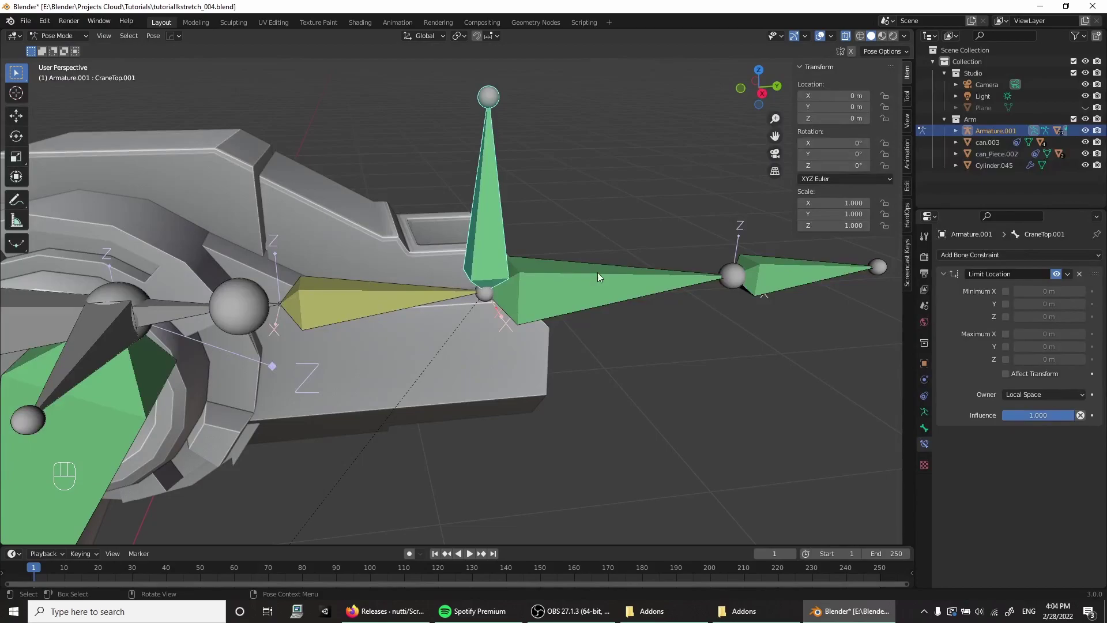
{"action": "left_click", "coordinate": [603, 294]}
{"action": "key", "text": "h"}
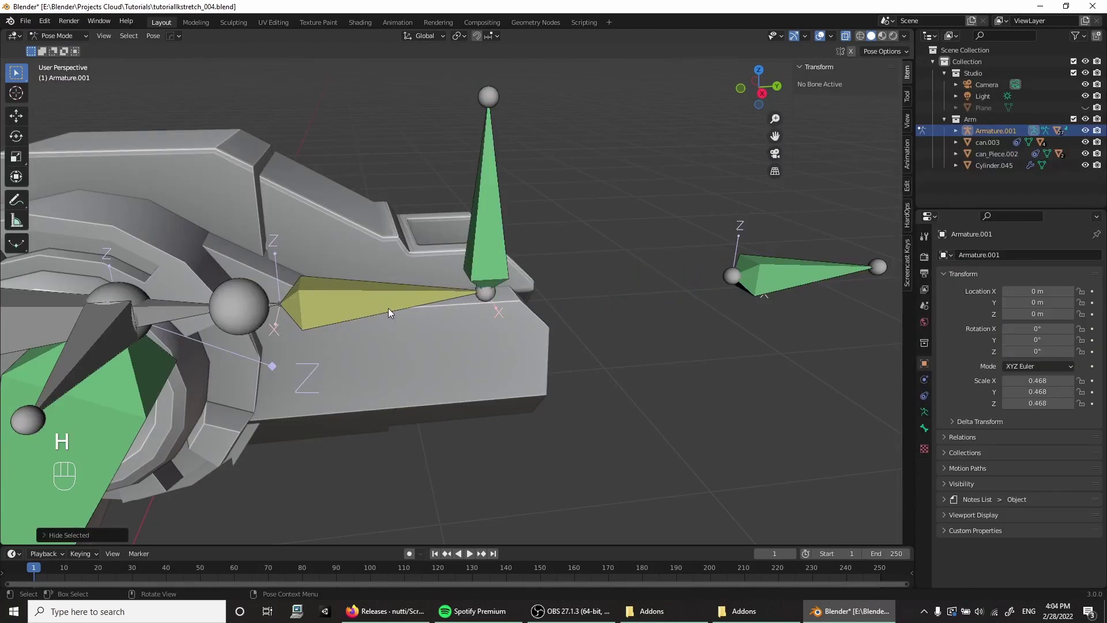
{"action": "left_click", "coordinate": [361, 306]}
{"action": "key", "text": "h"}
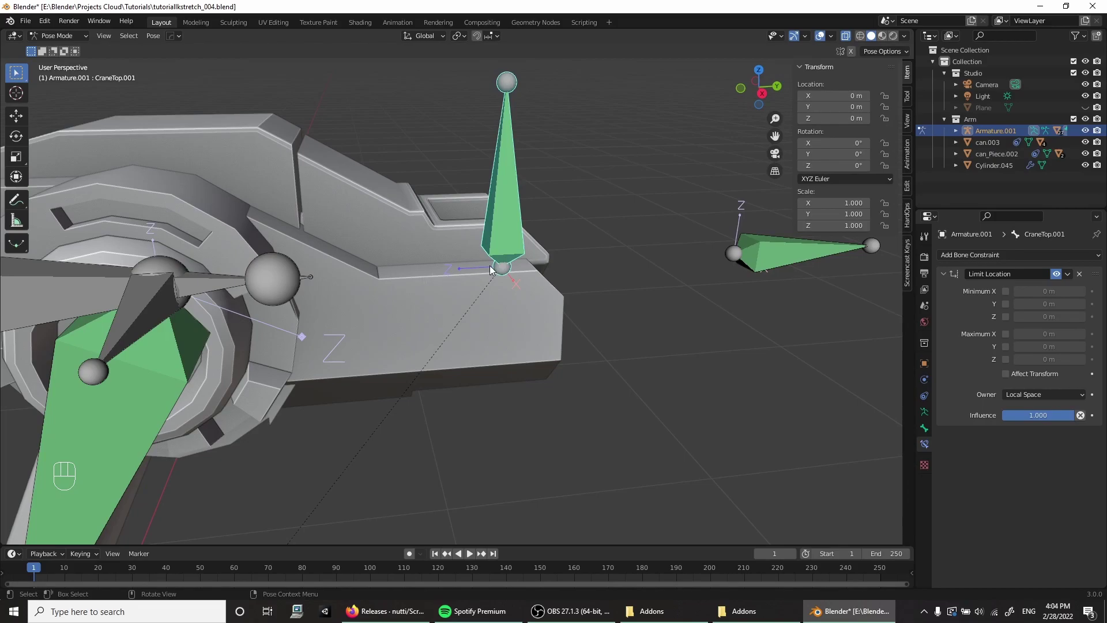
{"action": "left_click_drag", "start_coordinate": [472, 292], "coordinate": [442, 330]}
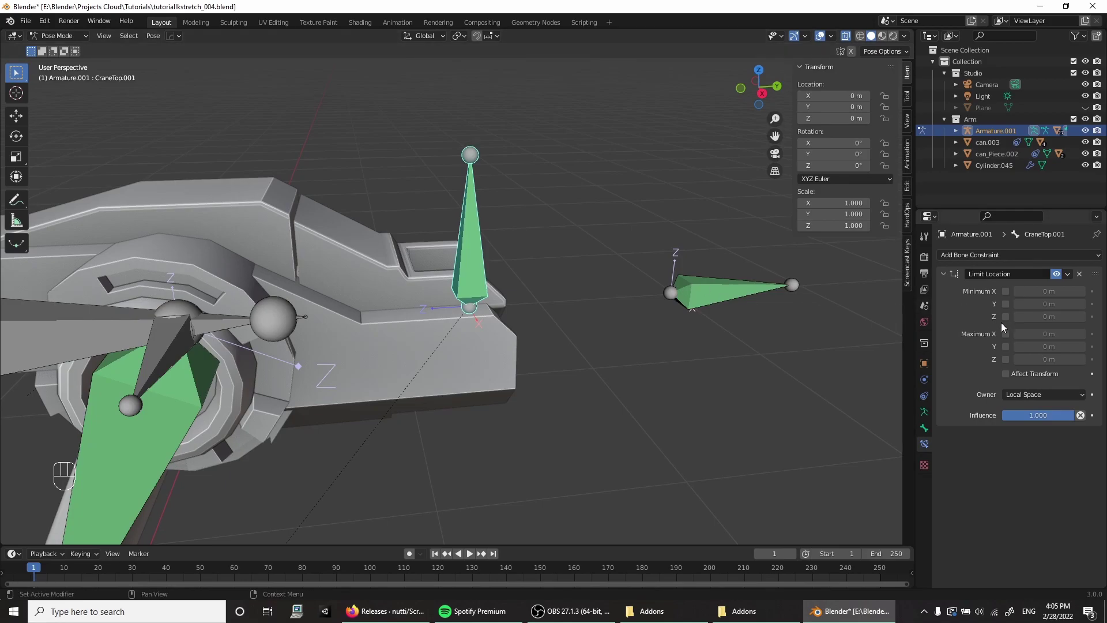
Step: Enable Minimum Z and Maximum Z on the Limit Location and test-move the bone
{"action": "left_click", "coordinate": [1008, 319]}
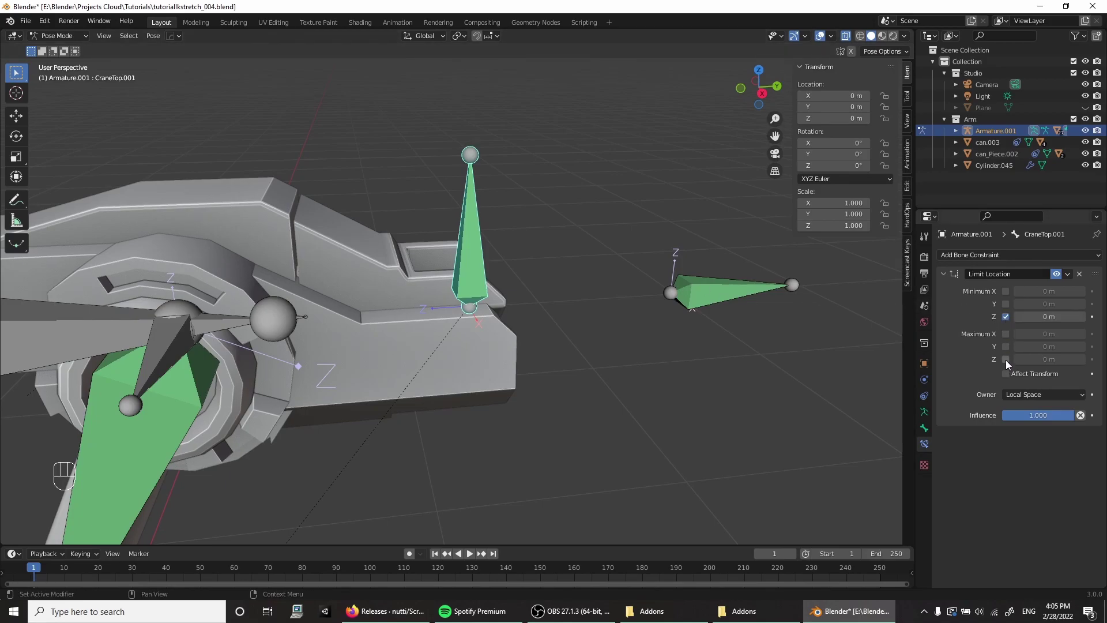
{"action": "left_click", "coordinate": [1009, 363]}
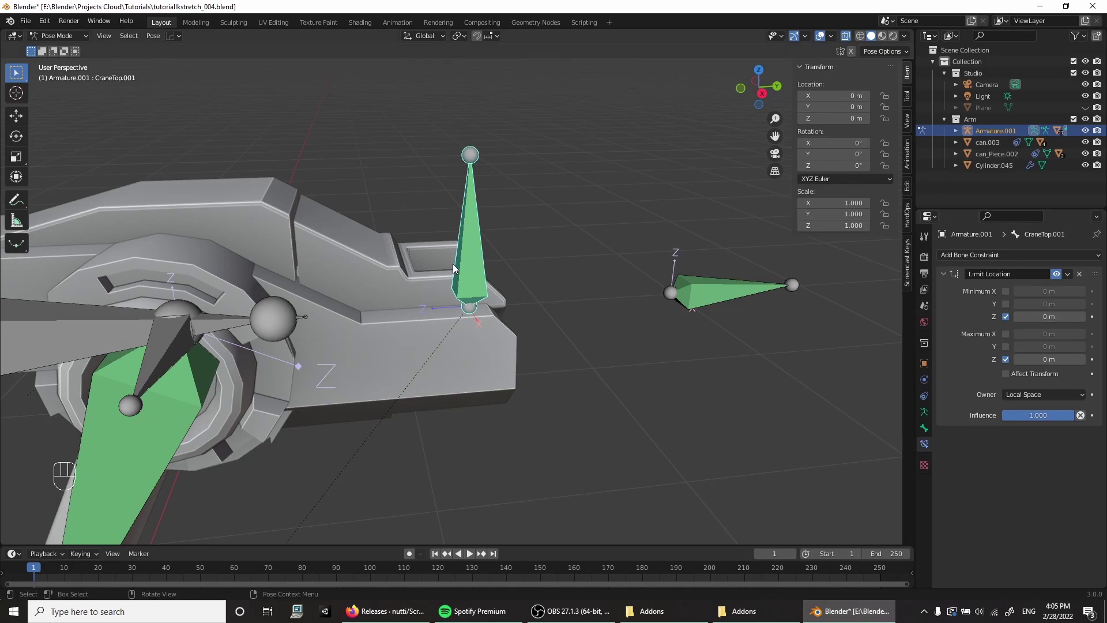
{"action": "key", "text": "g"}
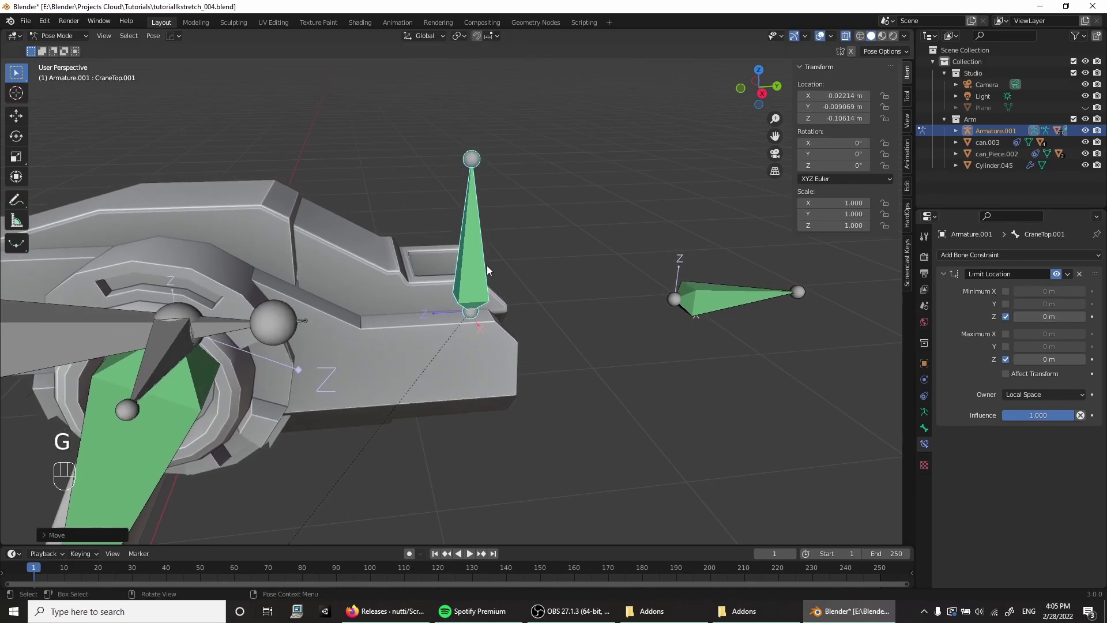
{"action": "key", "text": "g"}
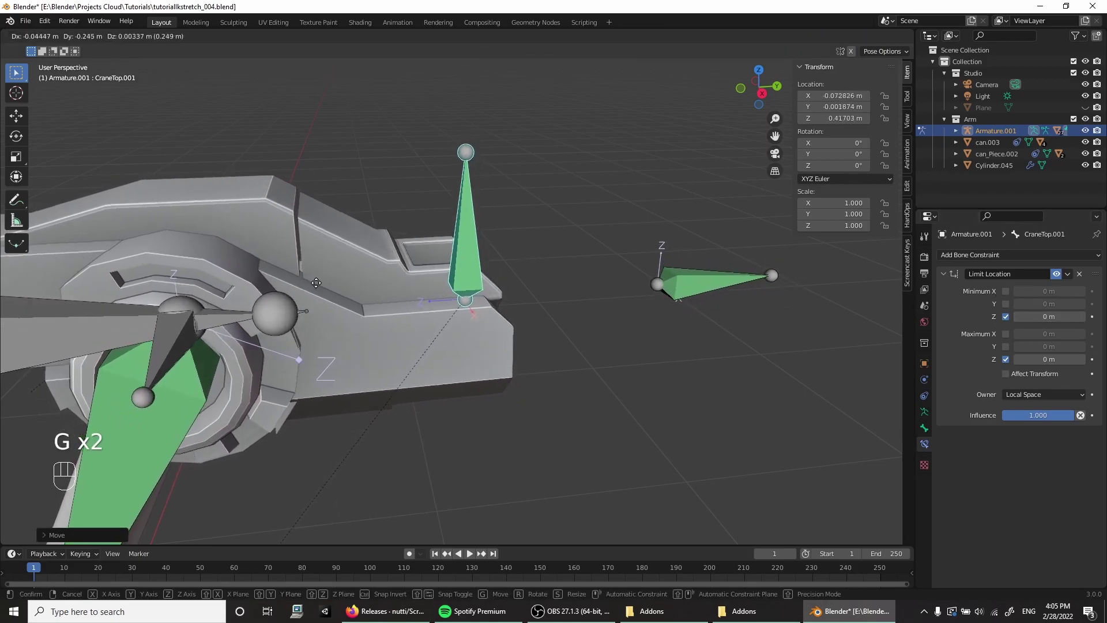
{"action": "key", "text": "g"}
{"action": "left_click_drag", "start_coordinate": [323, 269], "coordinate": [313, 335]}
{"action": "left_click", "coordinate": [1053, 280]}
{"action": "left_click_drag", "start_coordinate": [272, 355], "coordinate": [367, 336]}
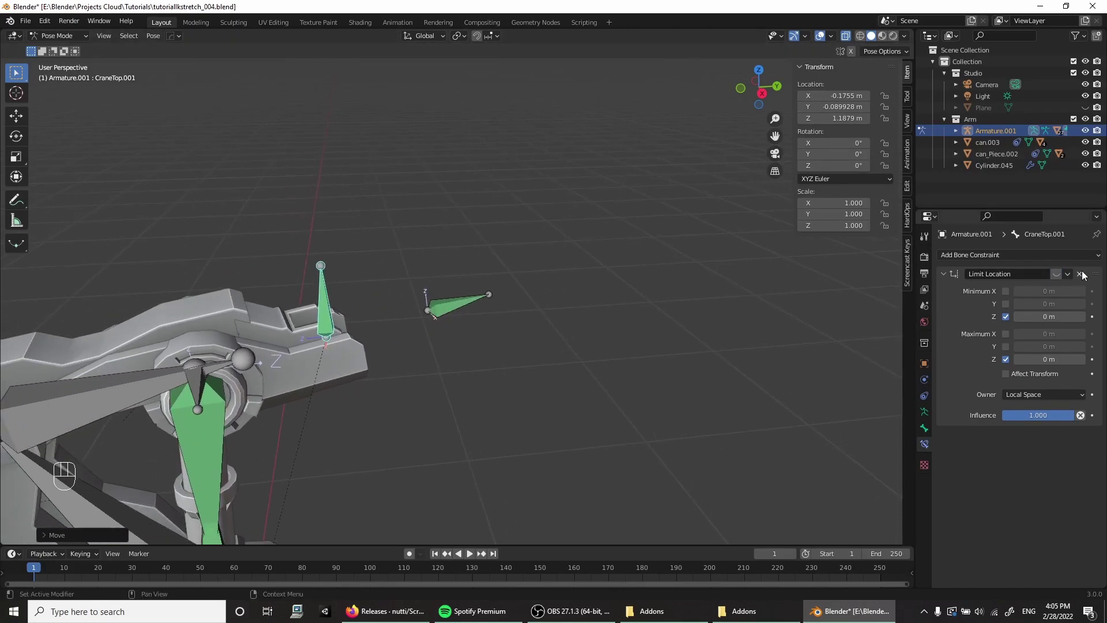
{"action": "left_click", "coordinate": [1057, 276]}
{"action": "middle_click", "coordinate": [447, 308]}
{"action": "left_click_drag", "start_coordinate": [443, 307], "coordinate": [423, 308]}
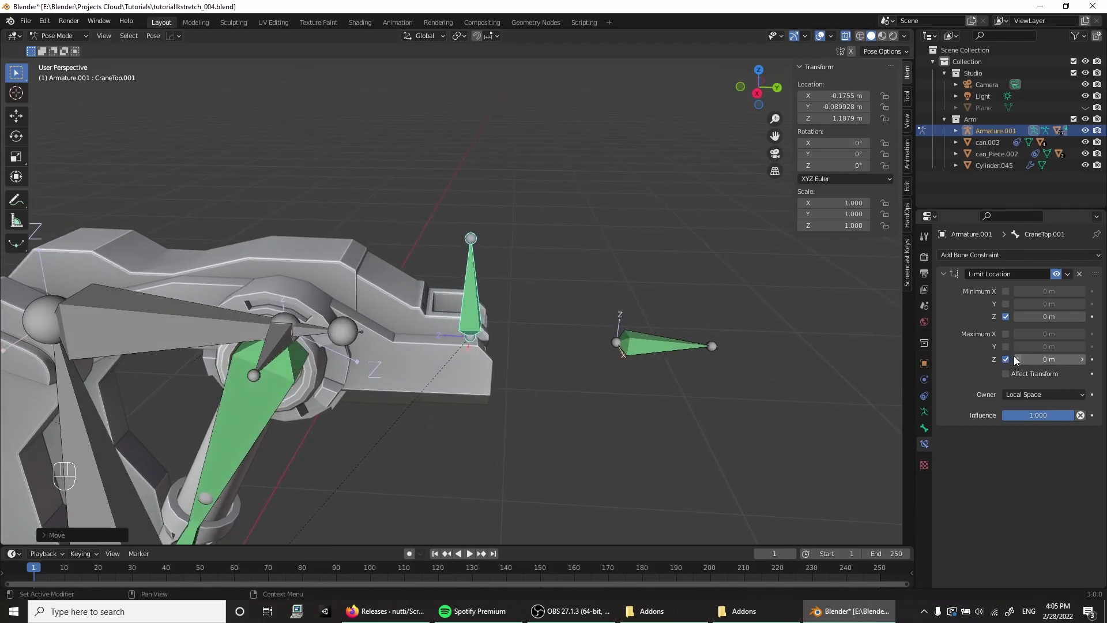
Step: Set the constraint's Maximum Z limit to -0.03 m
{"action": "middle_click", "coordinate": [1020, 362]}
{"action": "middle_click", "coordinate": [1021, 362]}
{"action": "left_click", "coordinate": [1020, 362]}
{"action": "left_click", "coordinate": [1020, 362]}
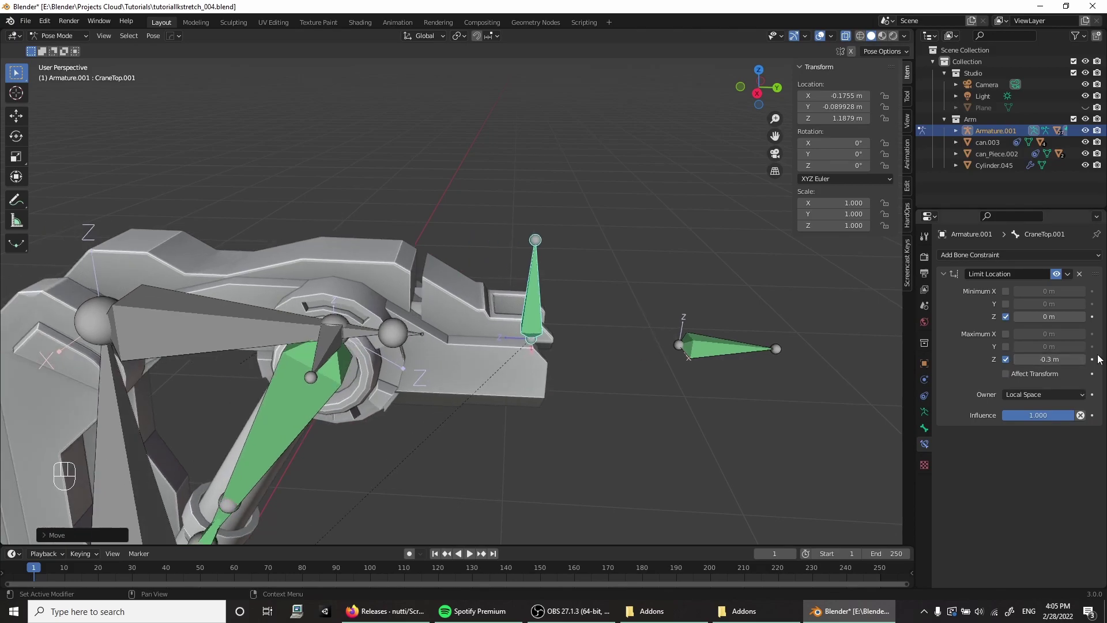
{"action": "left_click", "coordinate": [1085, 363]}
{"action": "left_click", "coordinate": [1085, 363]}
{"action": "left_click", "coordinate": [1085, 363]}
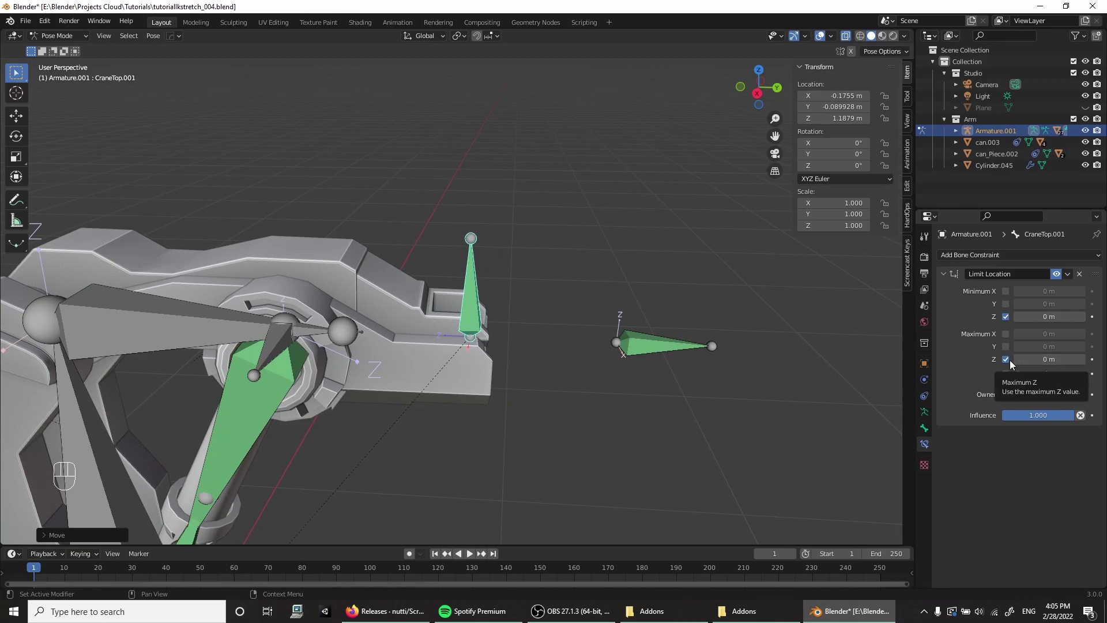
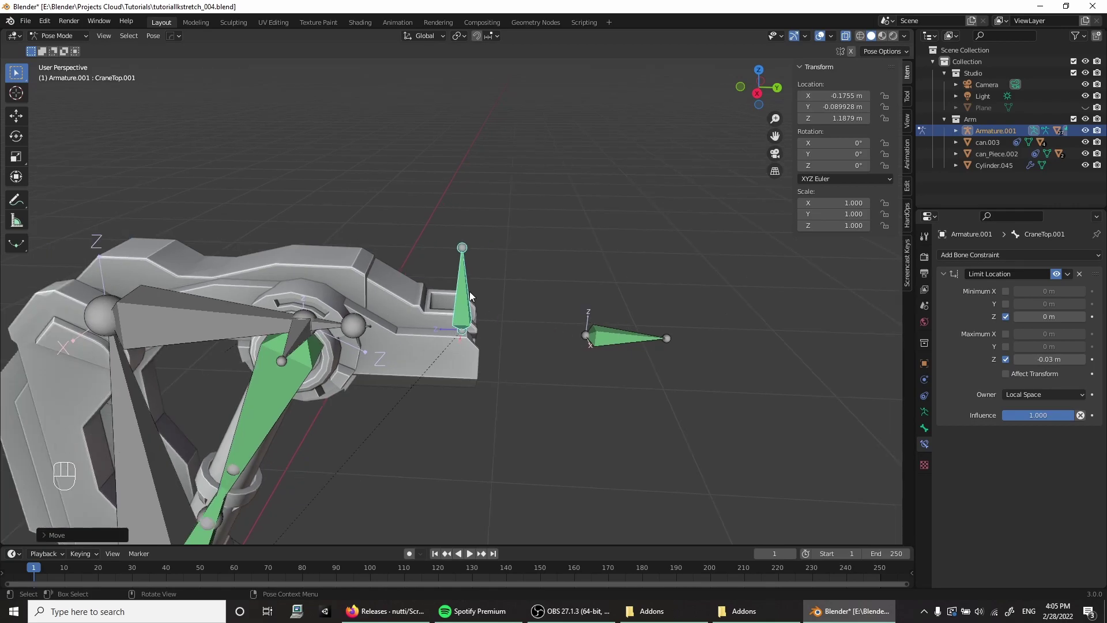
Step: Enter -2.4 m as the Limit Location's Minimum Z so the arm can reach further out
{"action": "left_click_drag", "start_coordinate": [453, 298], "coordinate": [397, 295]}
{"action": "key", "text": "g"}
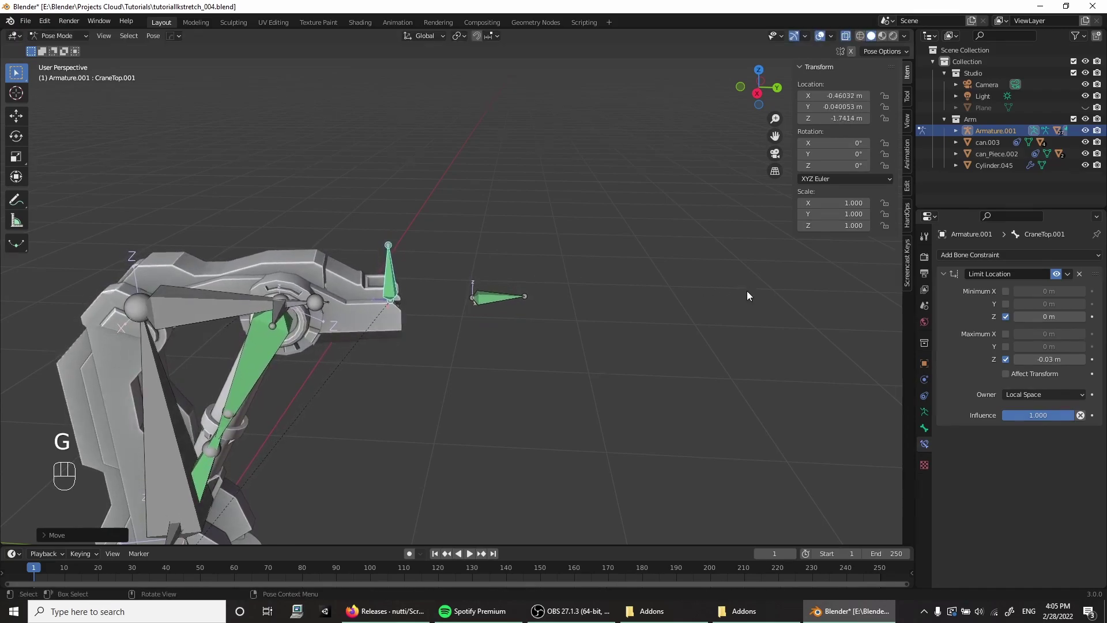
{"action": "left_click", "coordinate": [1083, 316]}
{"action": "double_click", "coordinate": [1018, 318]}
{"action": "left_click", "coordinate": [1018, 318]}
{"action": "left_click", "coordinate": [1018, 318]}
{"action": "double_click", "coordinate": [1018, 319]}
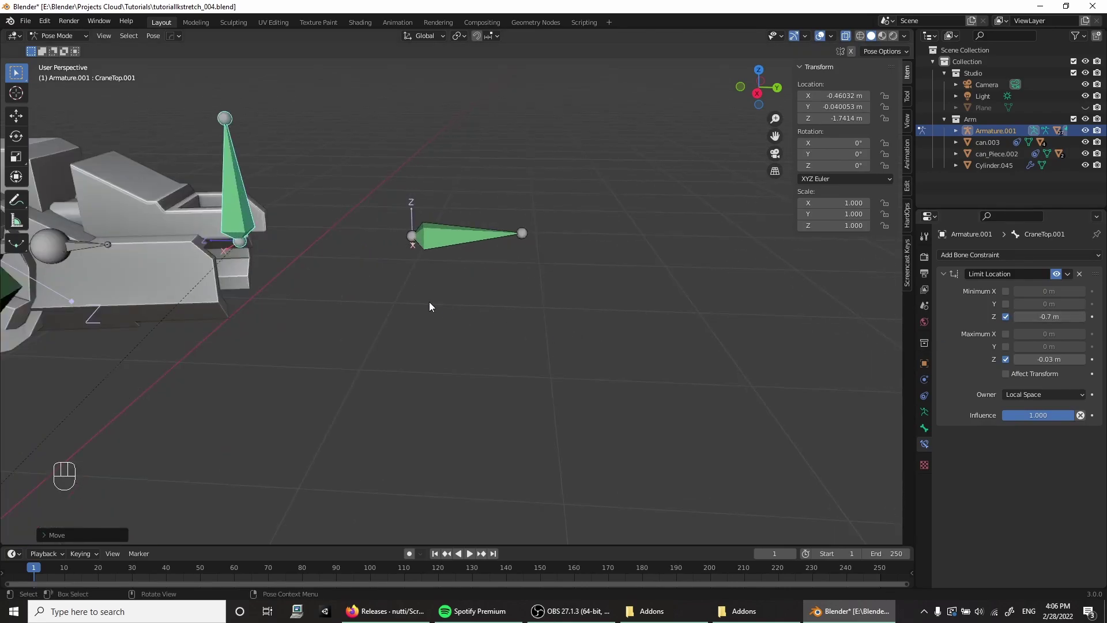
Step: Orbit around the stretched arm to check the new travel range
{"action": "left_click_drag", "start_coordinate": [359, 292], "coordinate": [431, 311]}
{"action": "left_click_drag", "start_coordinate": [431, 311], "coordinate": [396, 296]}
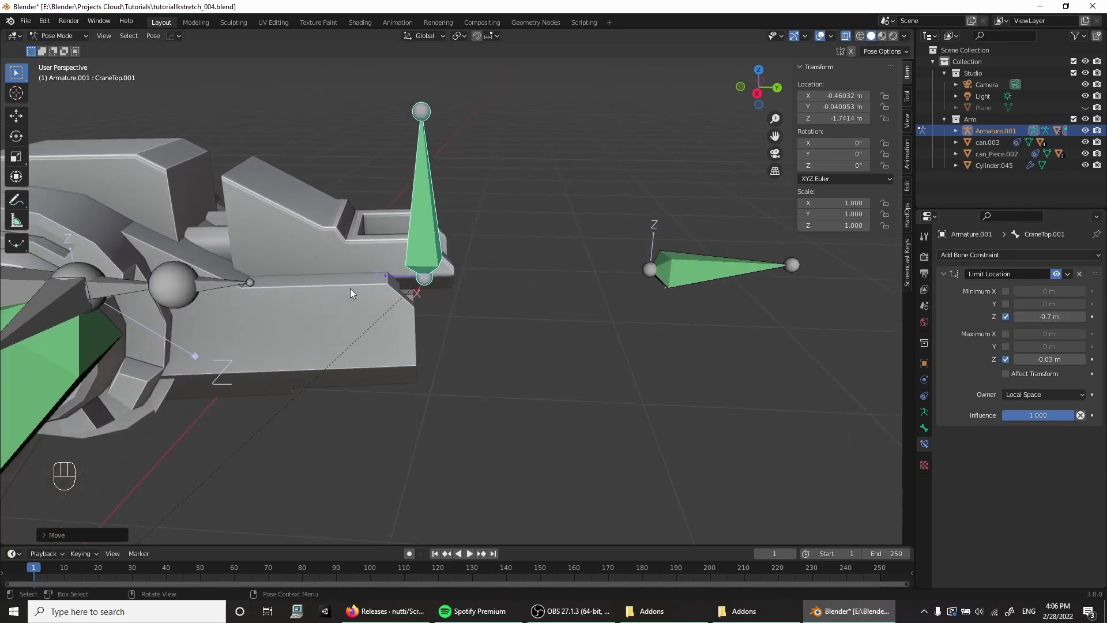
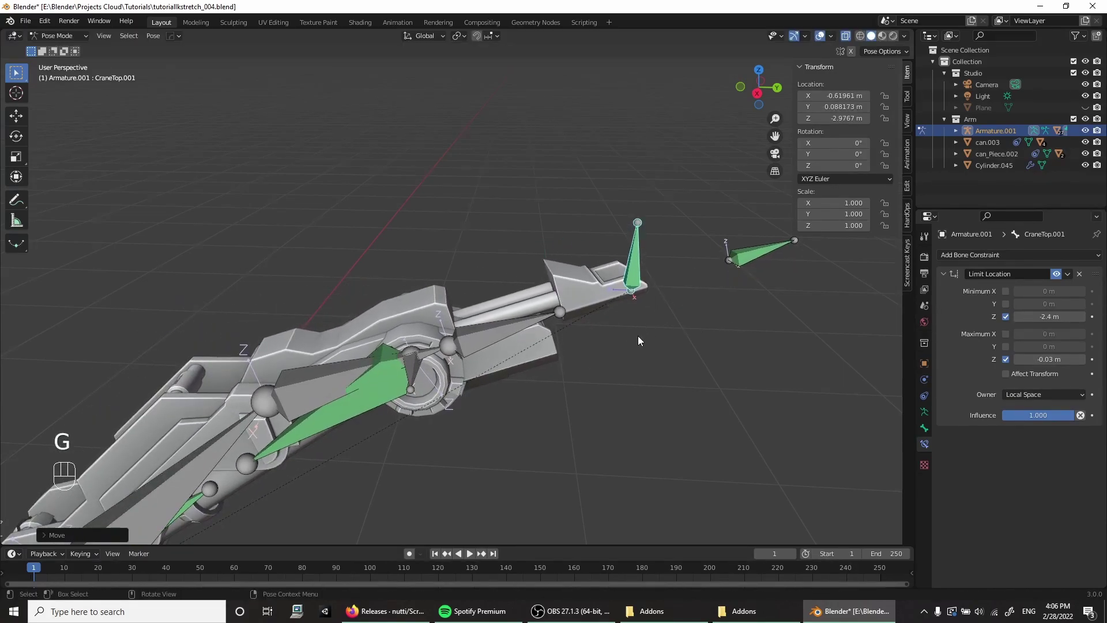
{"action": "left_click_drag", "start_coordinate": [471, 429], "coordinate": [474, 311]}
{"action": "left_click_drag", "start_coordinate": [478, 347], "coordinate": [471, 396]}
{"action": "left_click_drag", "start_coordinate": [474, 383], "coordinate": [459, 488]}
{"action": "left_click_drag", "start_coordinate": [478, 403], "coordinate": [481, 328]}
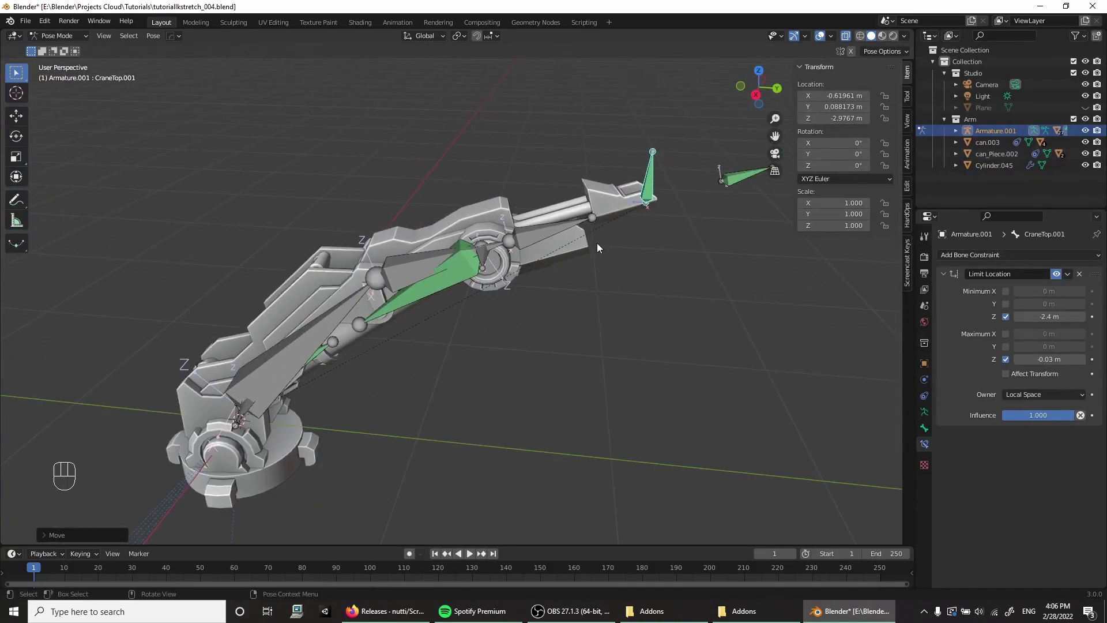
{"action": "left_click_drag", "start_coordinate": [579, 247], "coordinate": [523, 256]}
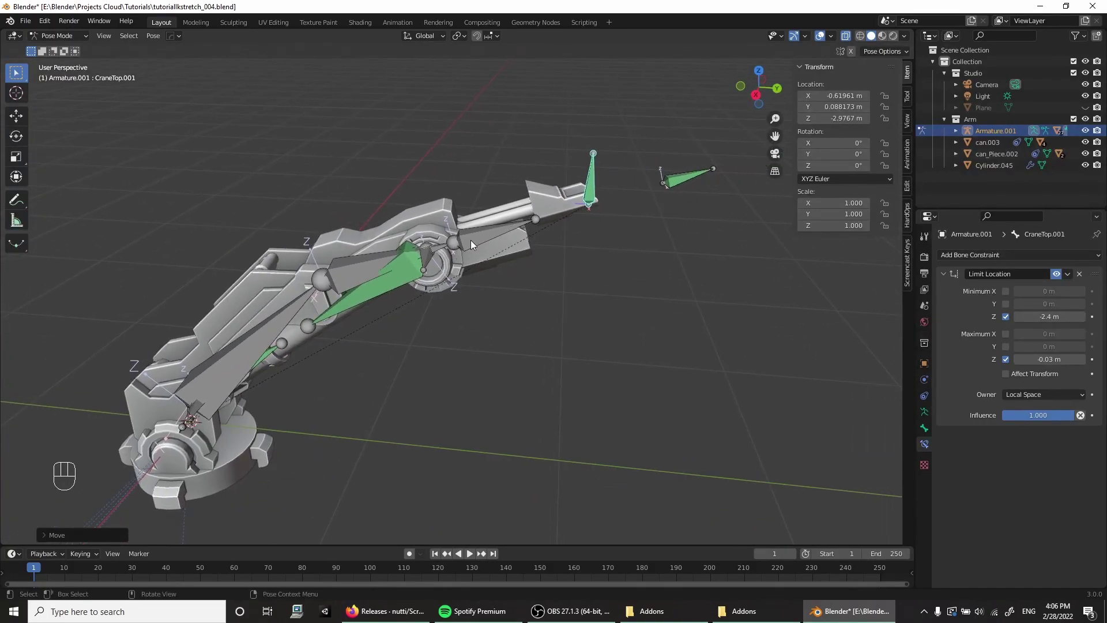
{"action": "middle_click", "coordinate": [315, 312]}
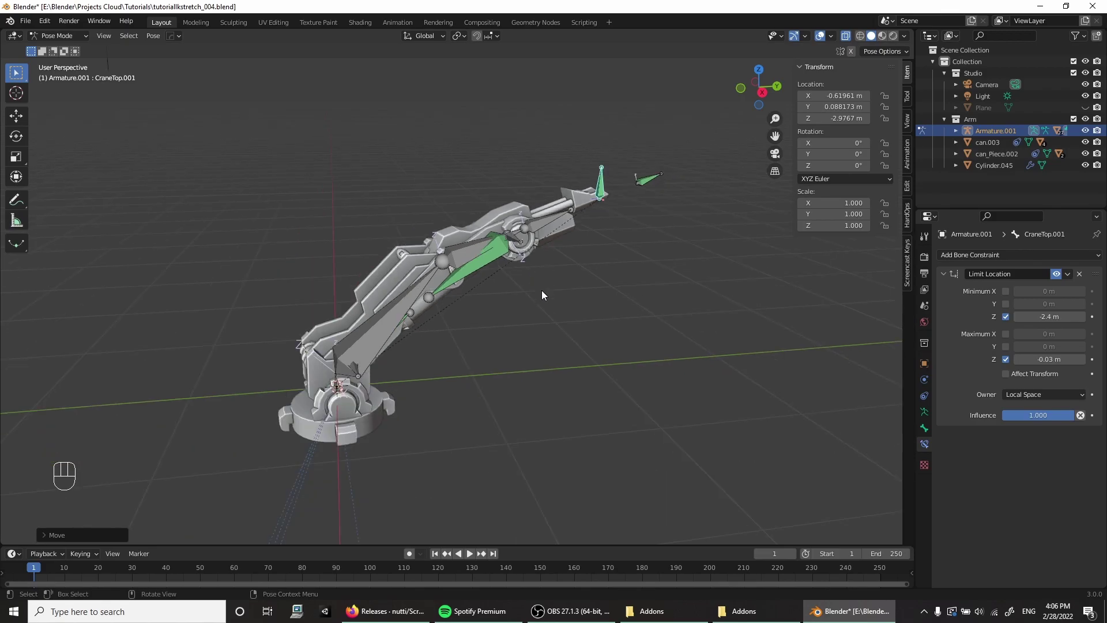
{"action": "left_click_drag", "start_coordinate": [506, 260], "coordinate": [438, 248]}
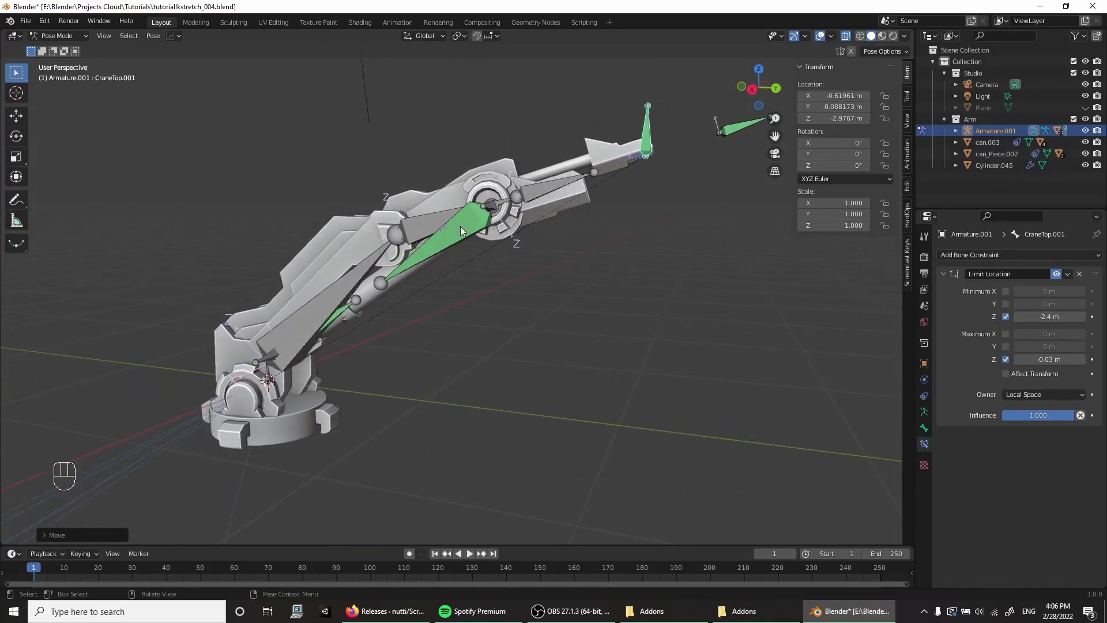
{"action": "left_click_drag", "start_coordinate": [341, 244], "coordinate": [378, 256]}
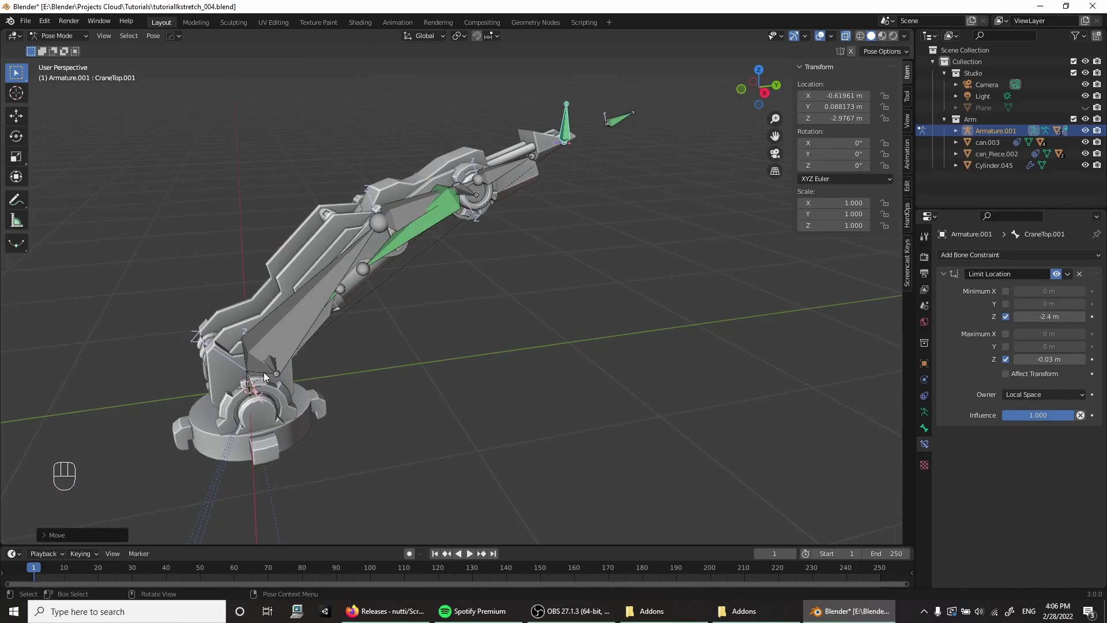
{"action": "left_click_drag", "start_coordinate": [483, 236], "coordinate": [479, 268]}
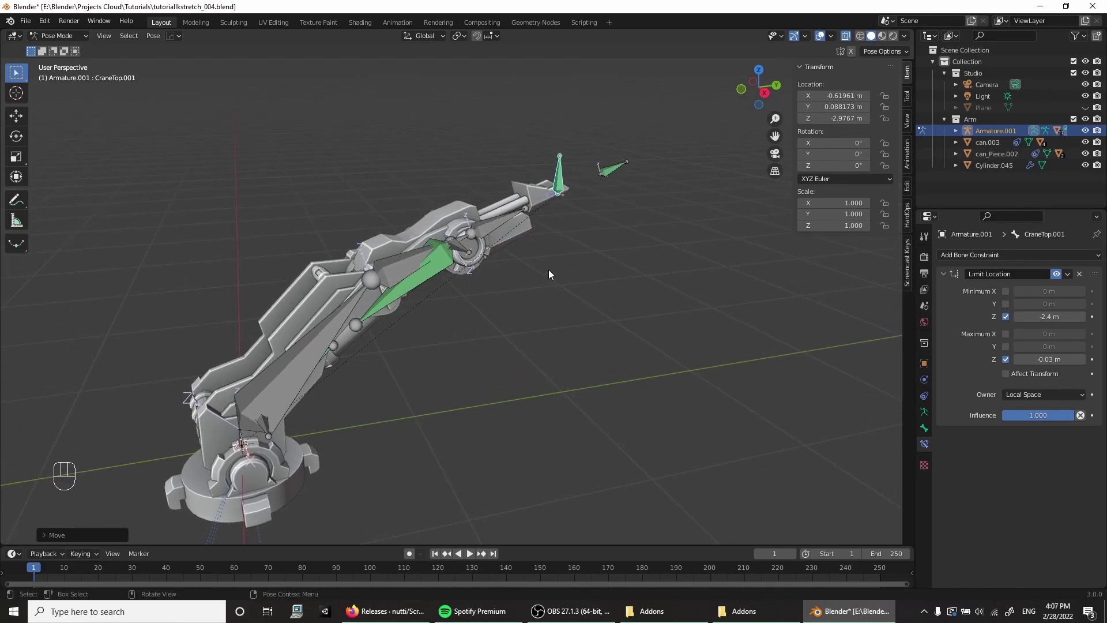